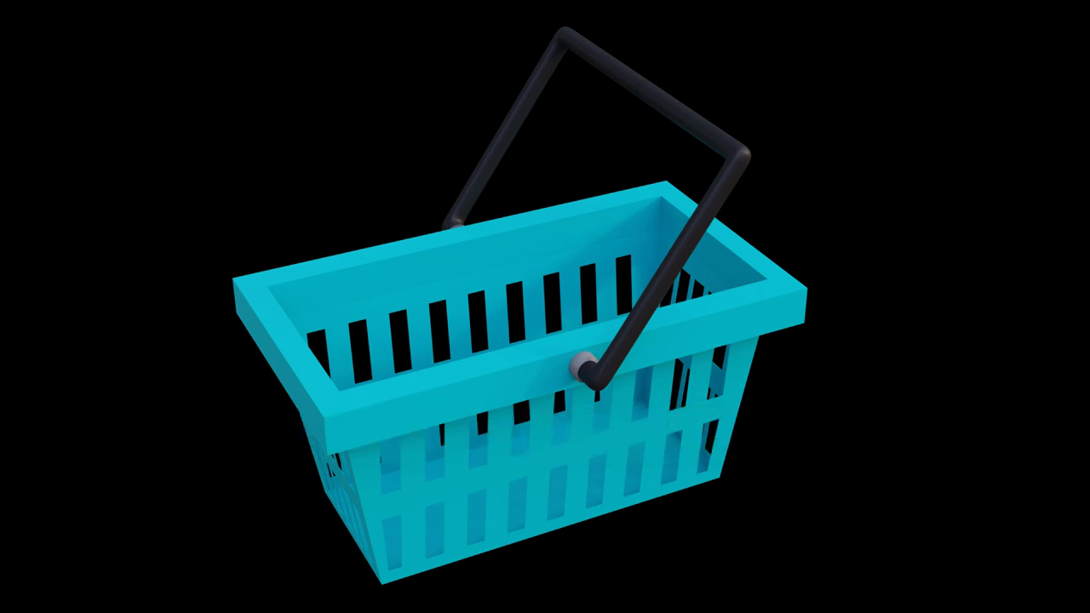
- Raise the default cube 1 m along Z so its bottom sits on the floor
click(428, 392)
key(g)
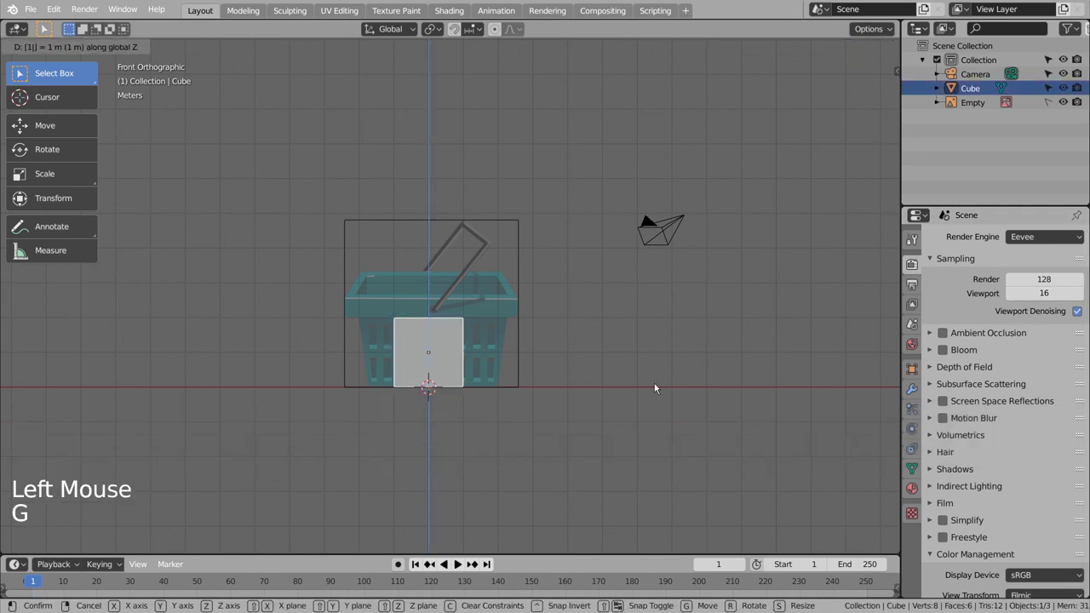
- Scale the cube toward the basket's width in the reference
scroll(up, 3)
click(430, 406)
key(s)
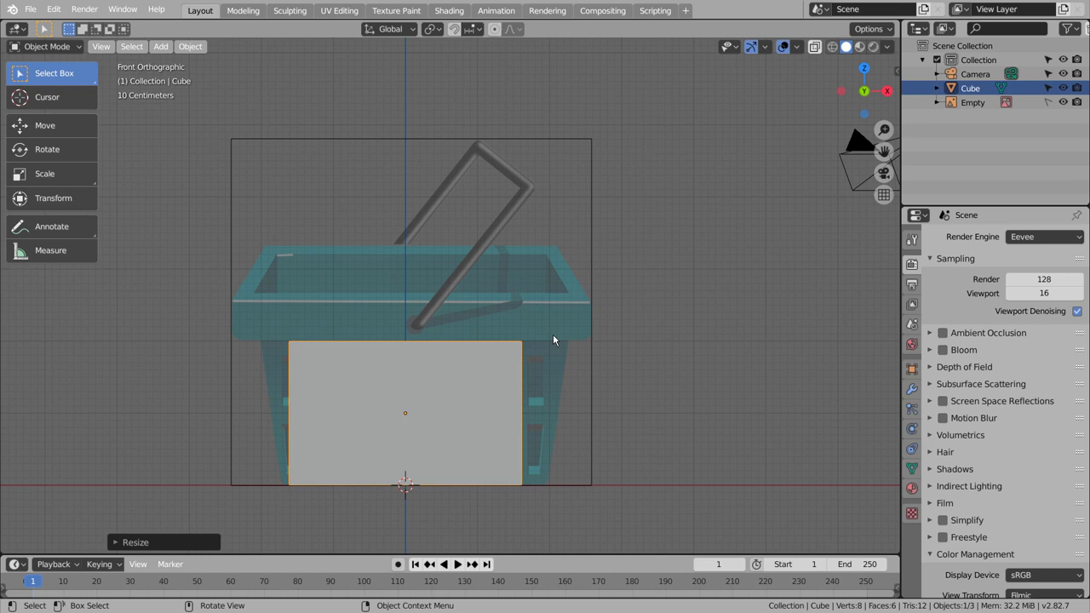
- Shift the reference image sideways to line up with the cube, then reselect the cube
click(516, 337)
click(1052, 99)
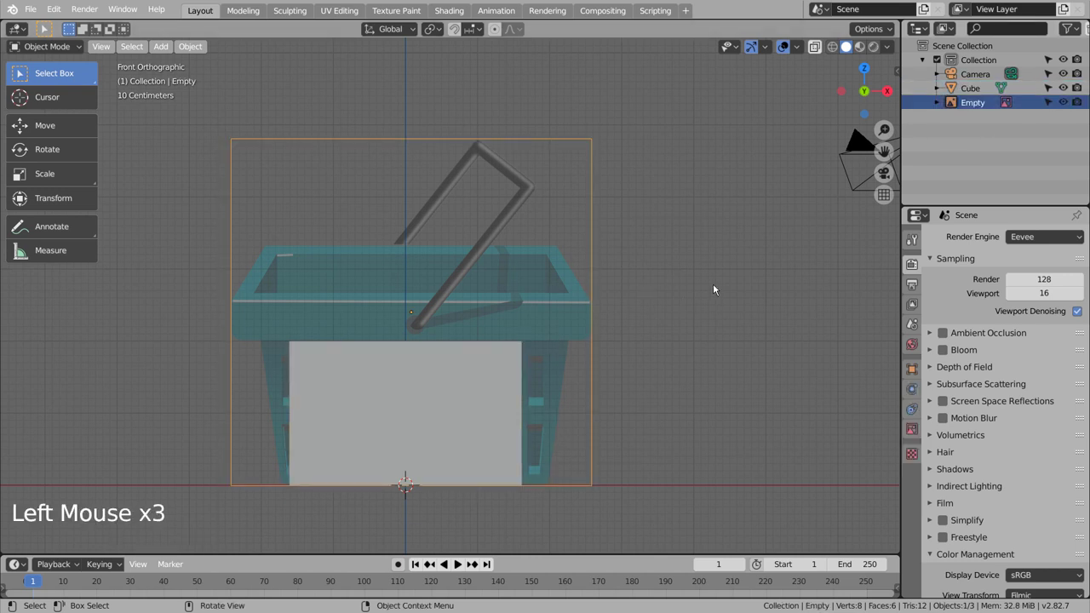
key(g)
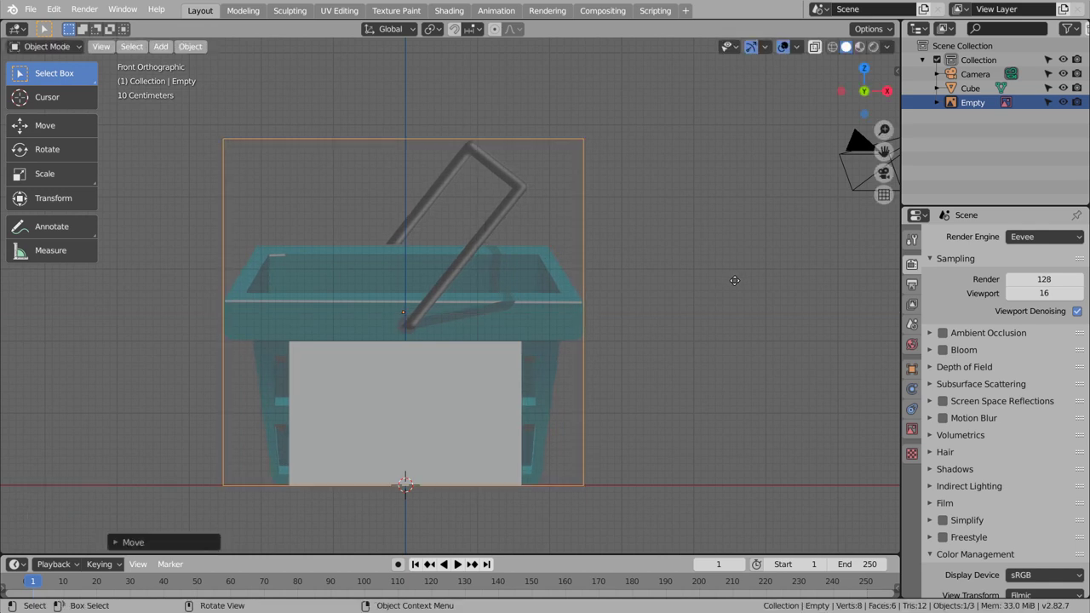
click(406, 435)
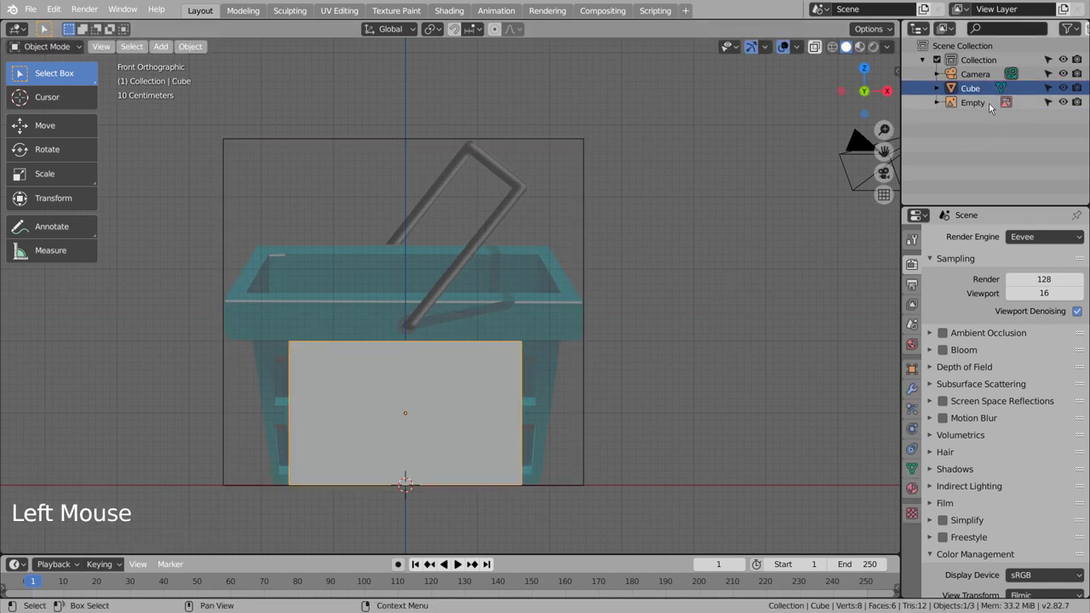
- In Edit Mode, move each side's vertices out along X to the basket's edges
key(Tab)
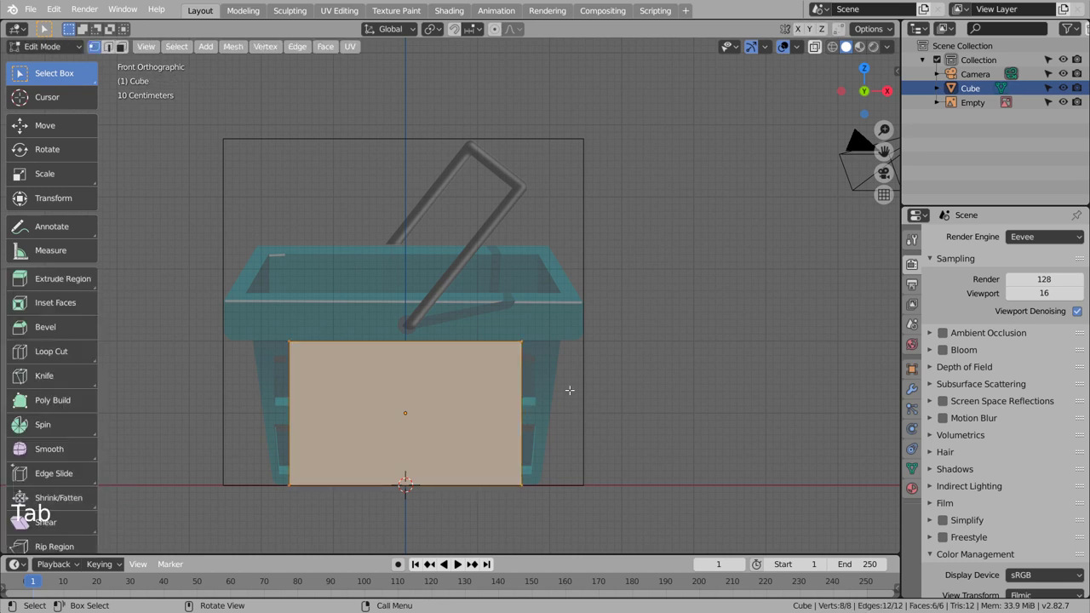
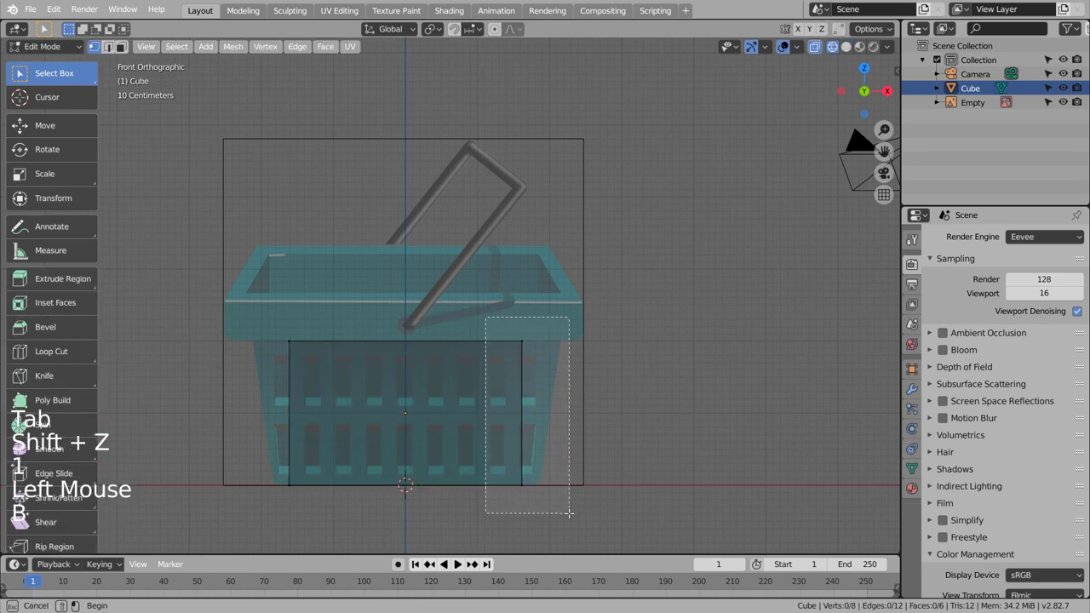
key(g)
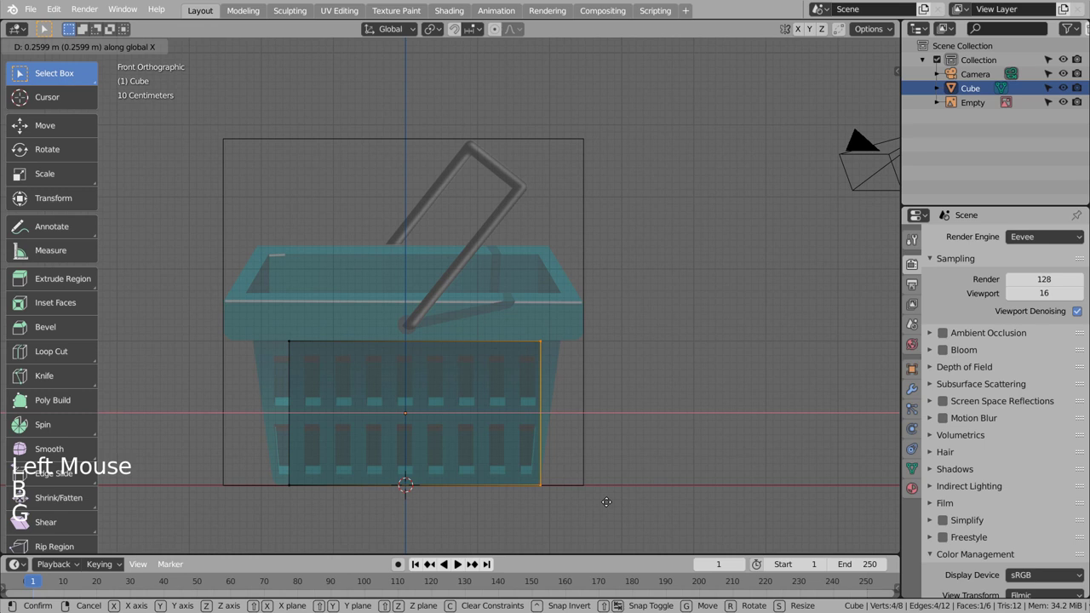
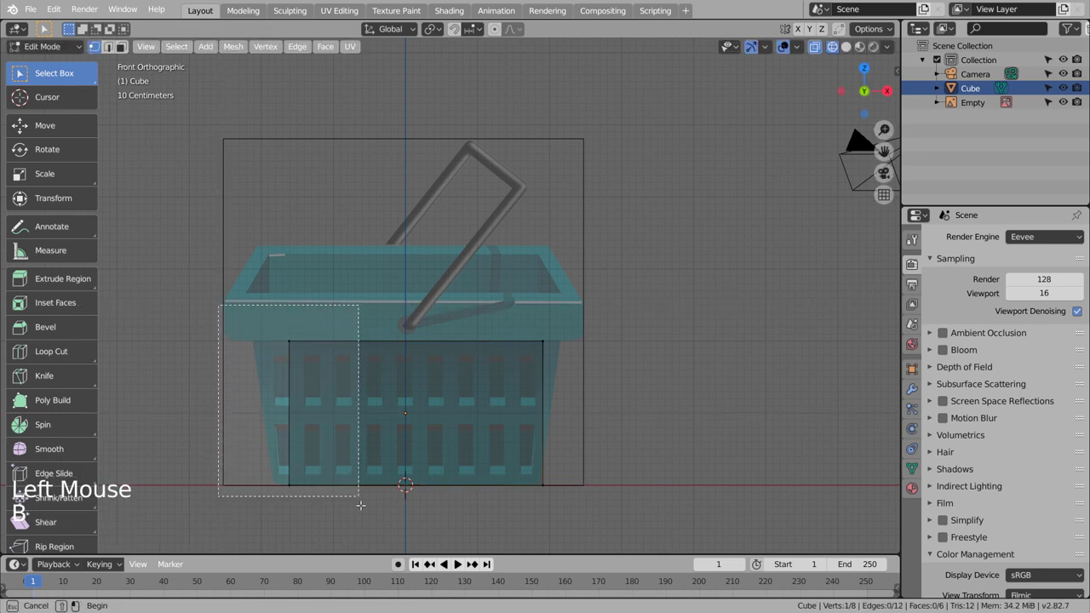
key(g)
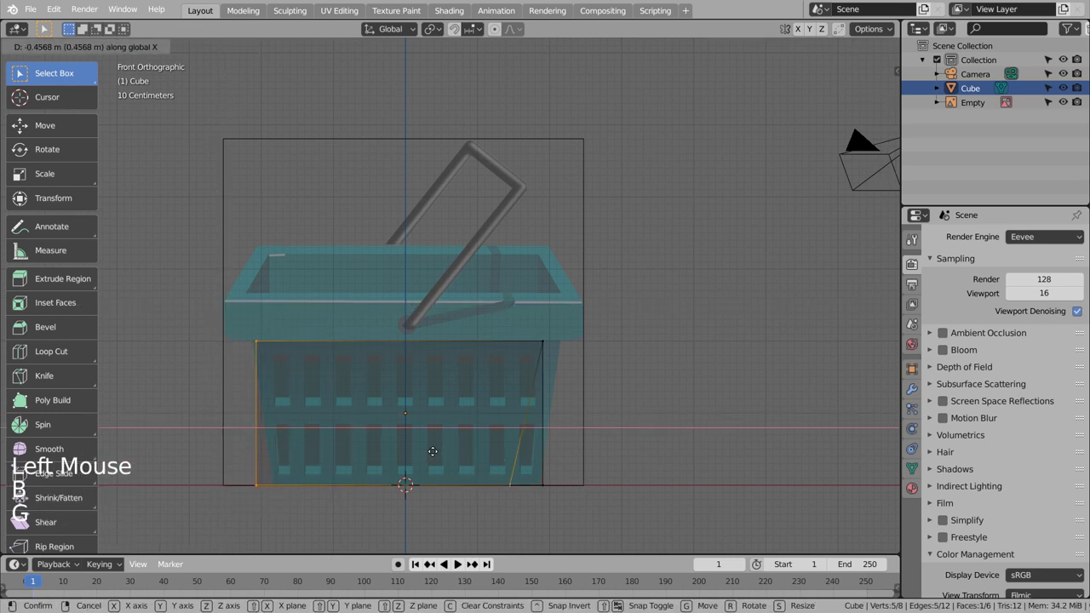
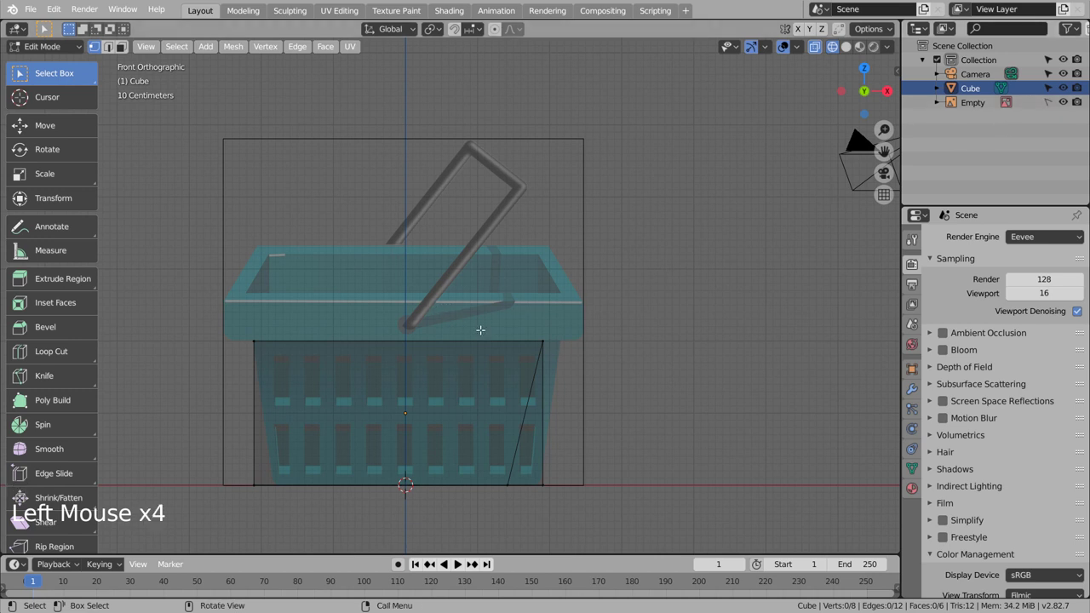
key(b)
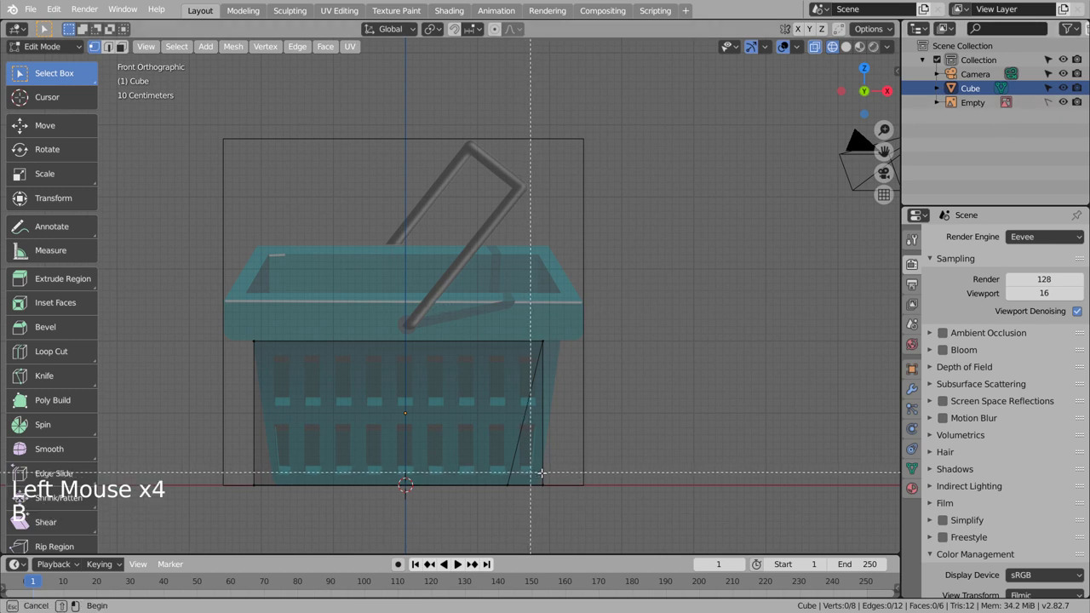
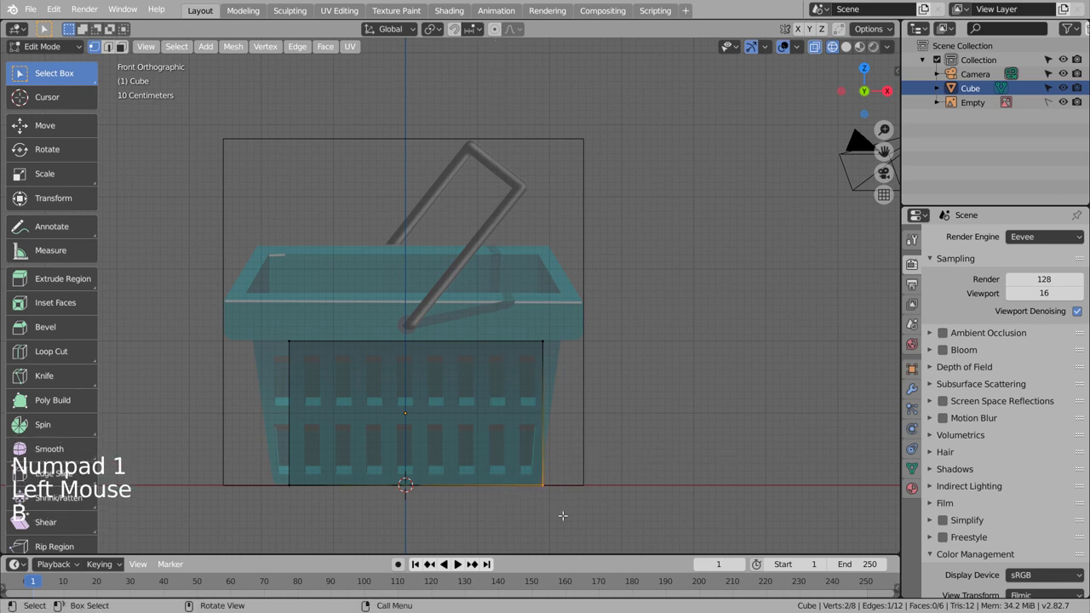
key(g)
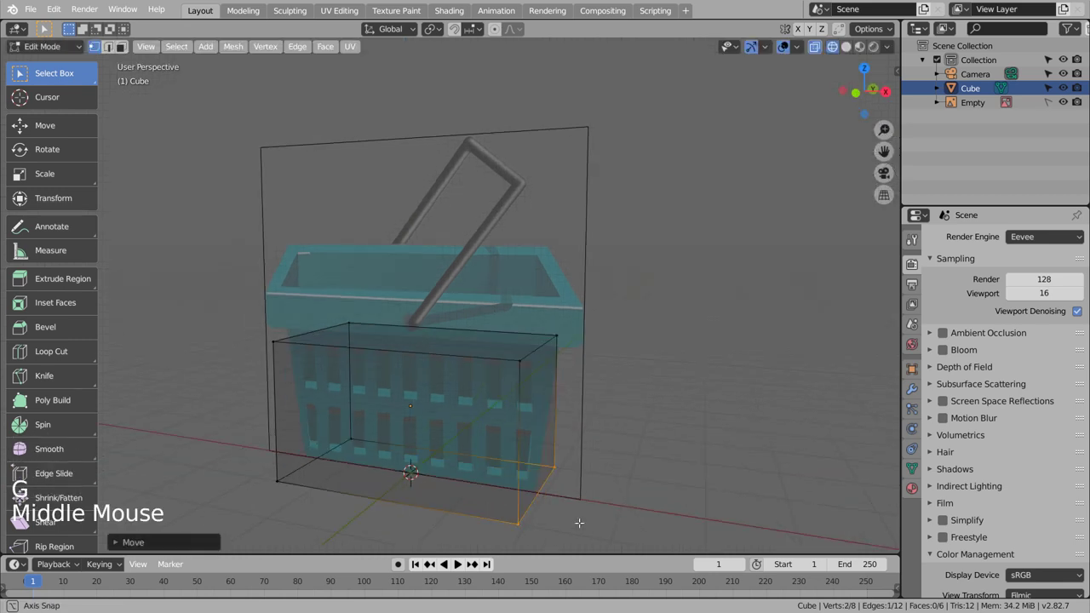
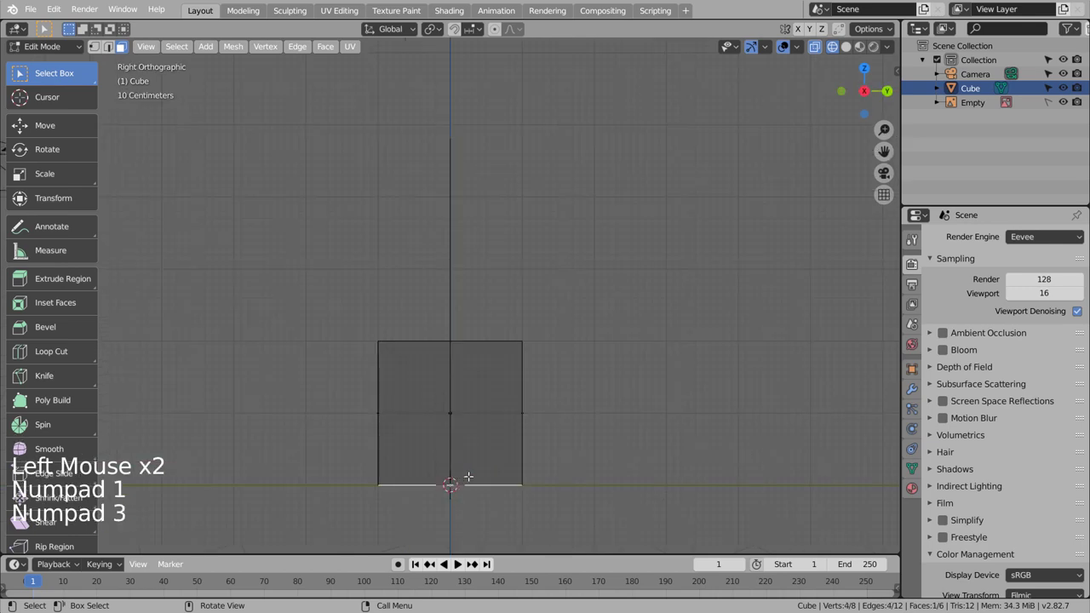
- Taper the bottom narrower along Y and extrude the open top rim upward about 0.3 m
key(s)
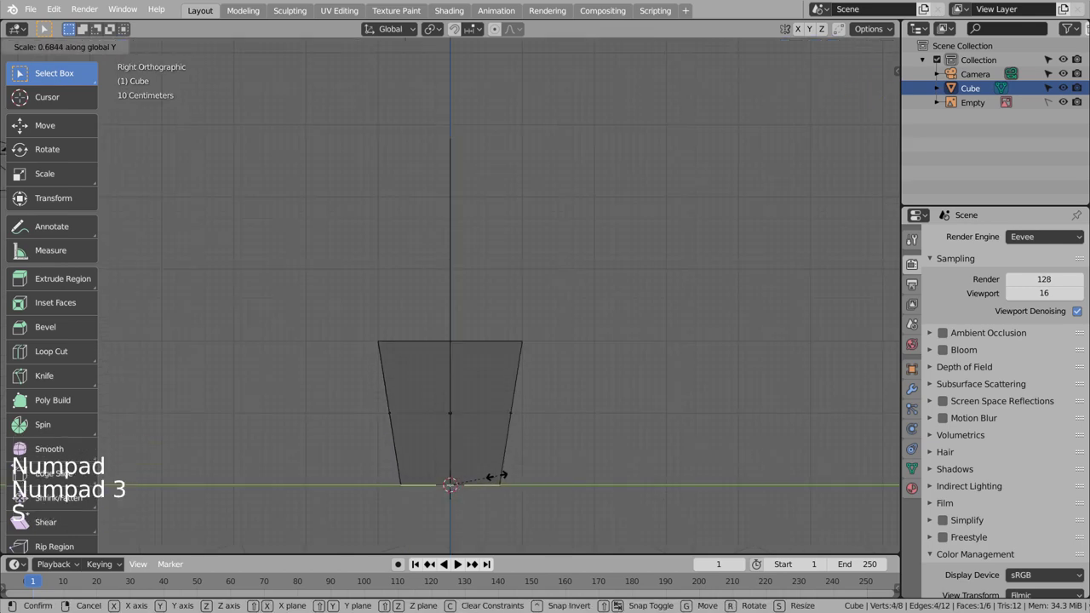
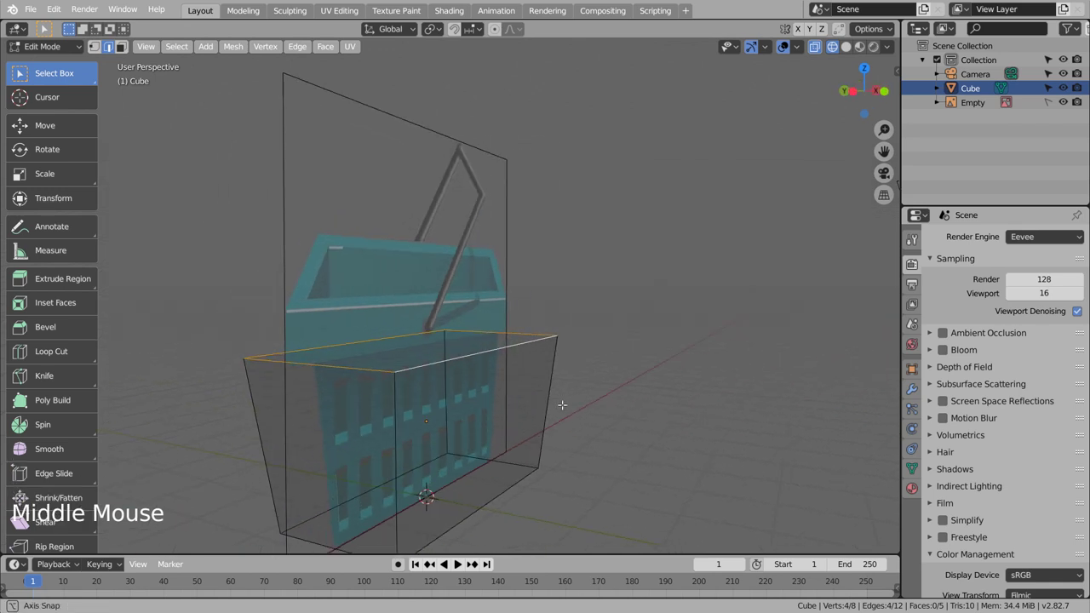
key(e)
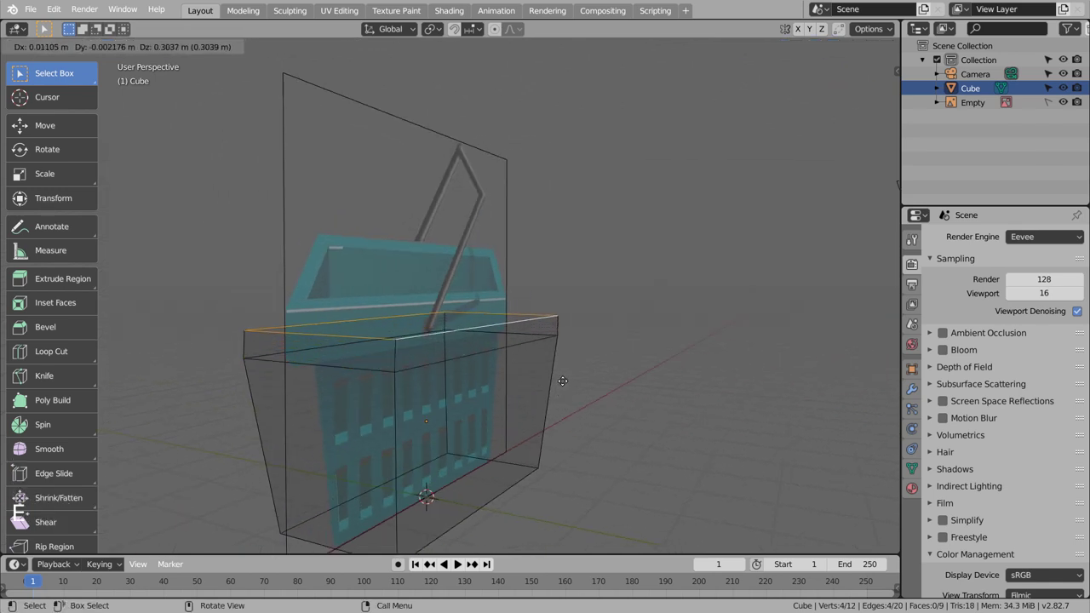
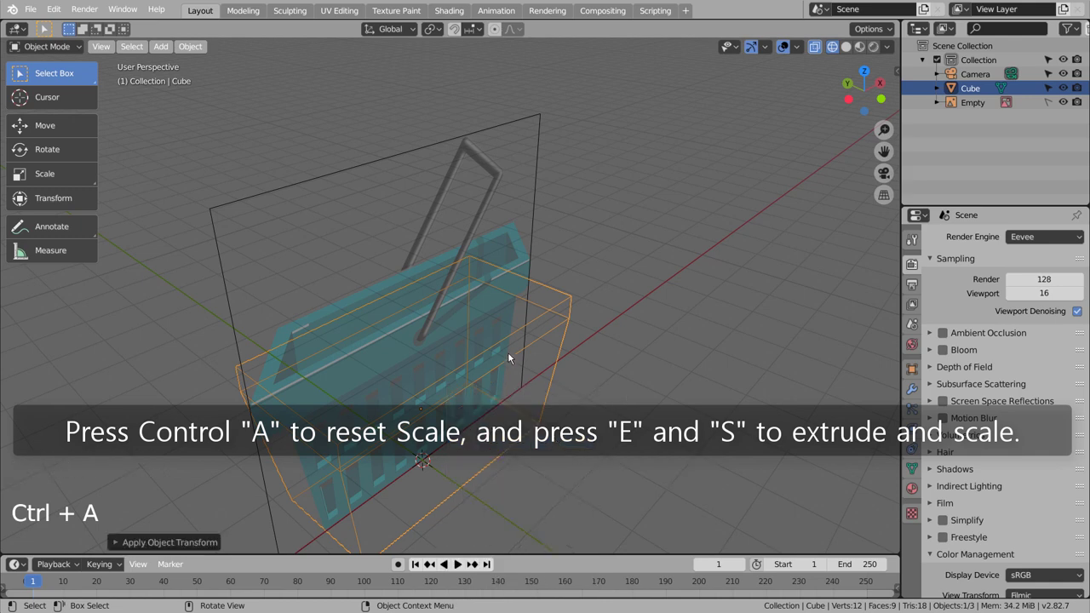
- Extrude the top edge loop outward into a lip, stretch it along Y, and extrude it down into a rim band
key(Tab)
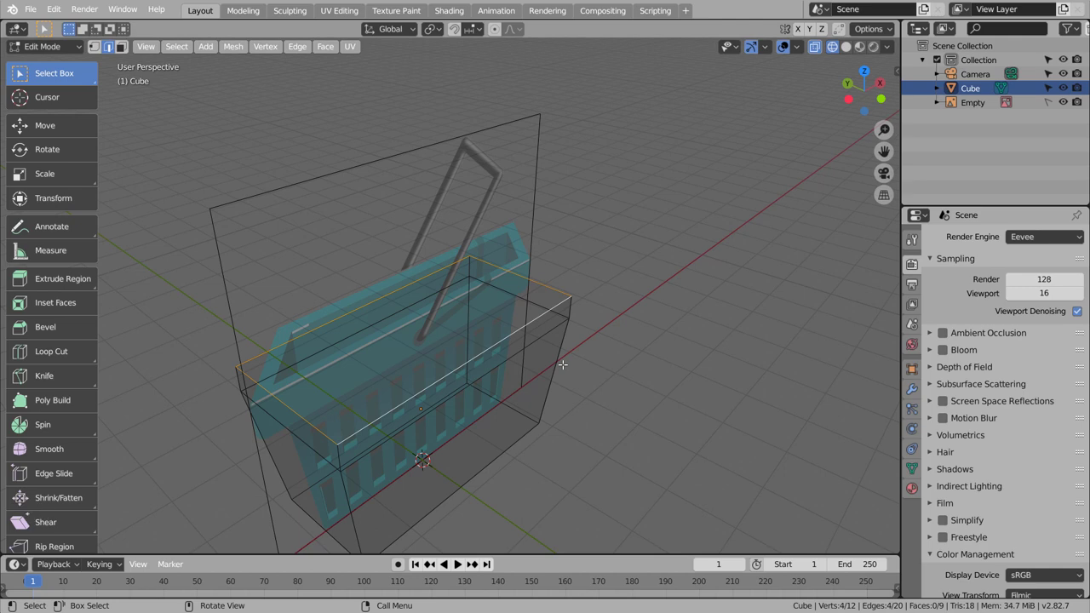
key(e)
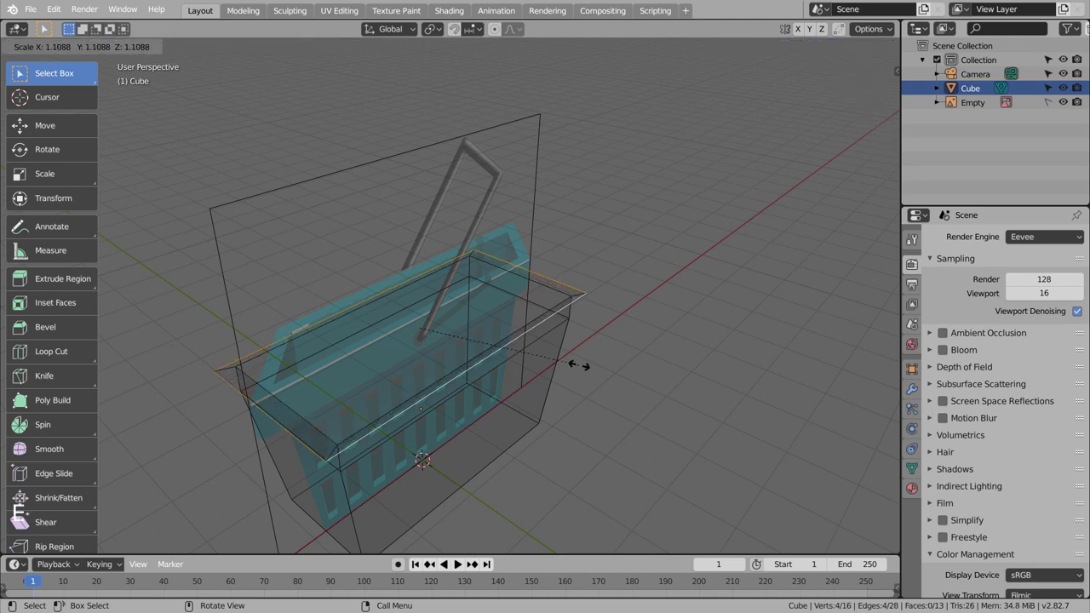
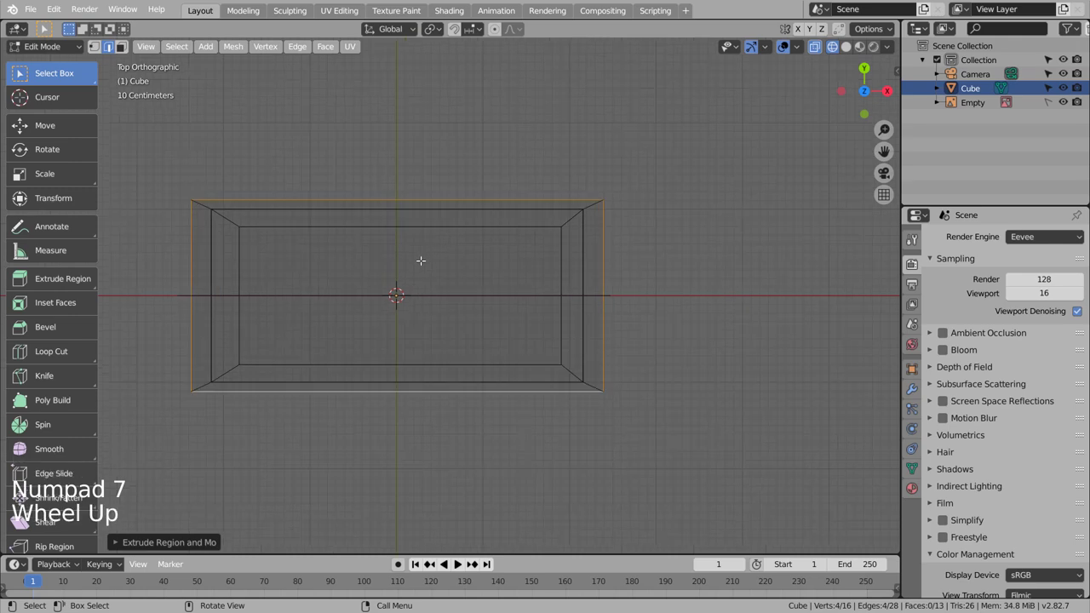
key(s)
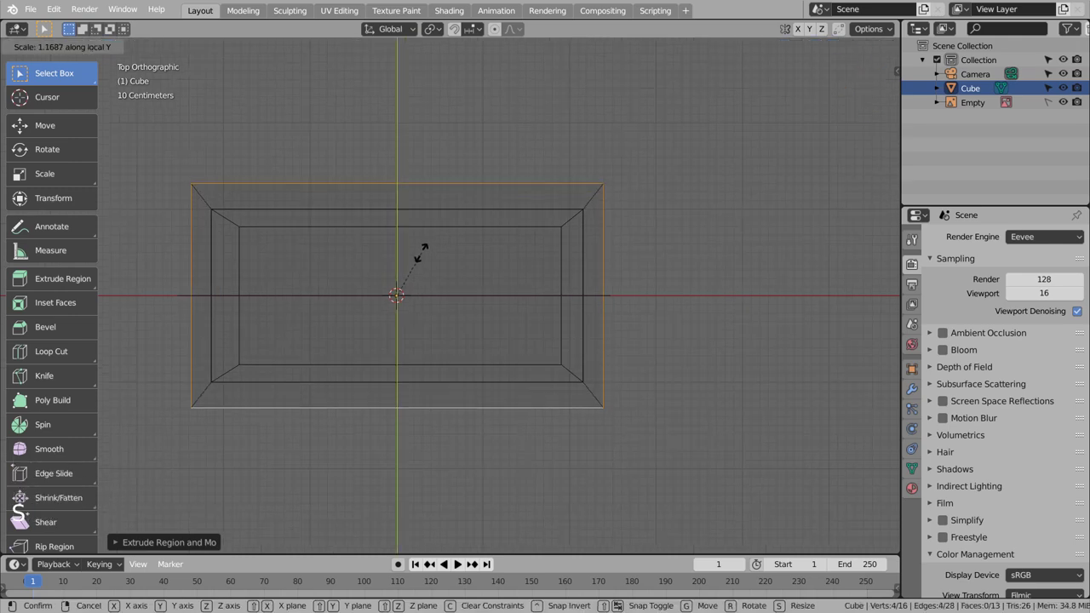
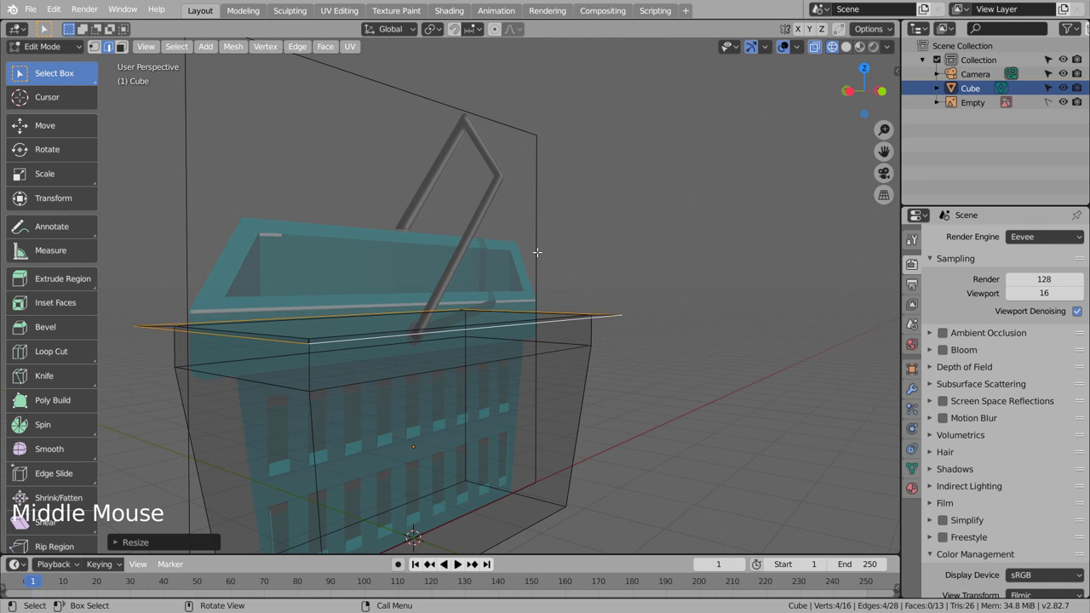
key(e)
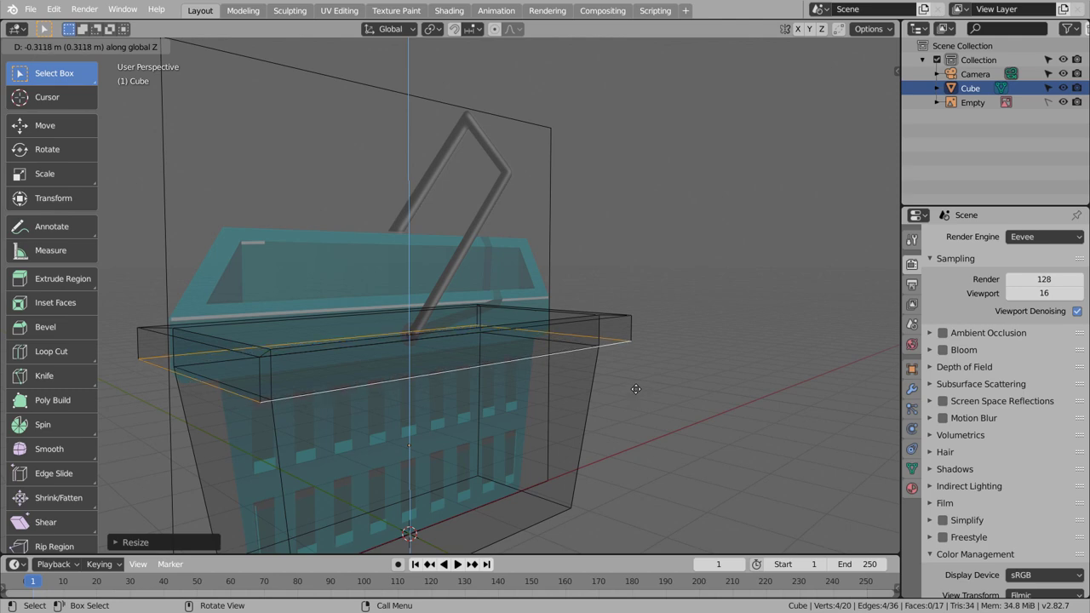
- Check the rim against the reference from the front with the mesh see-through
key(KP_1)
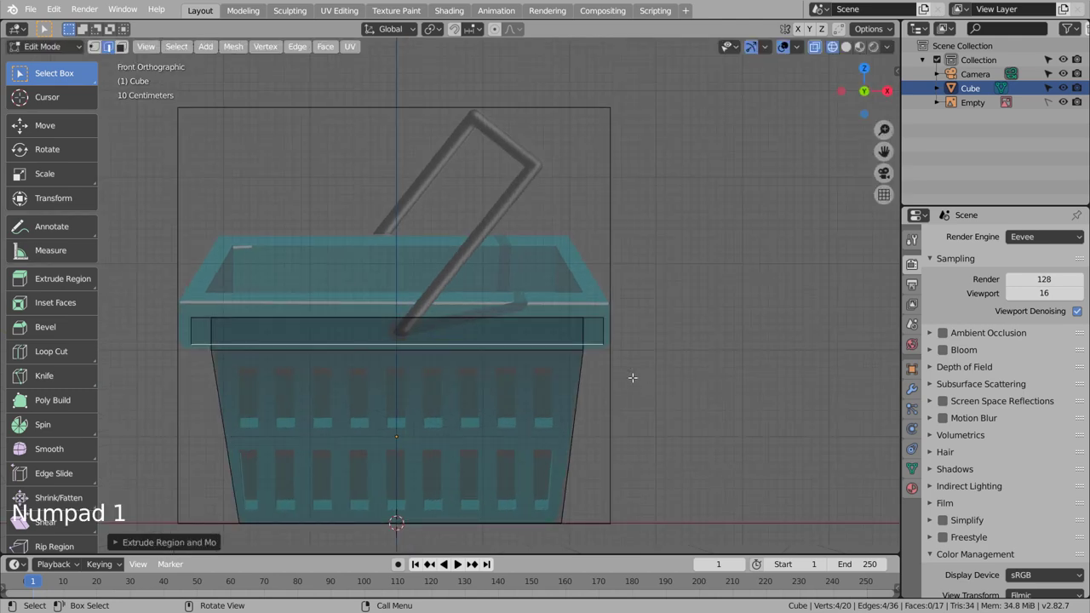
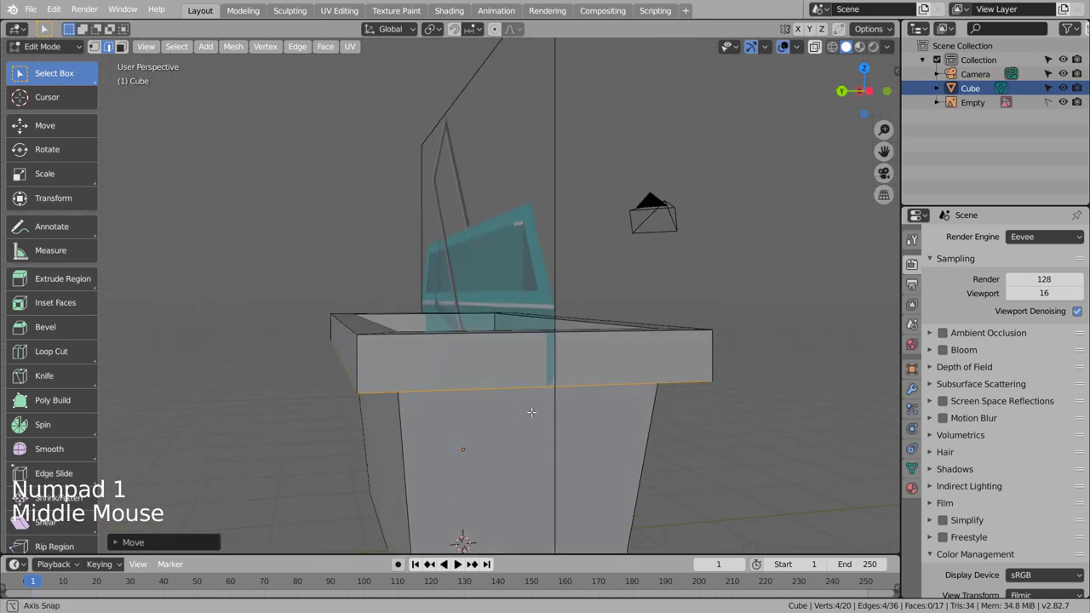
key(KP_1)
key(shift+z)
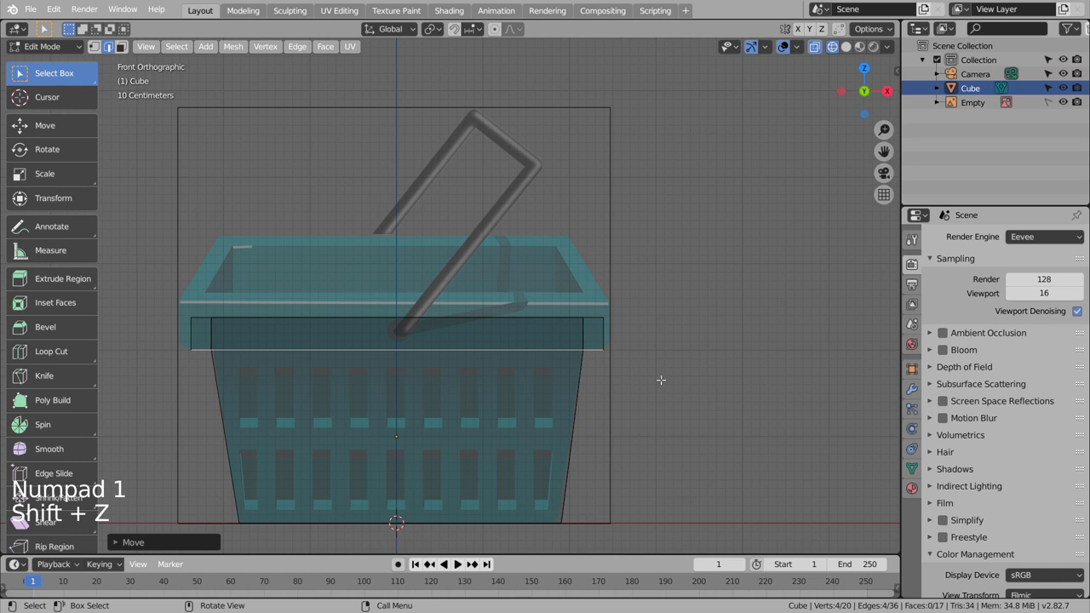
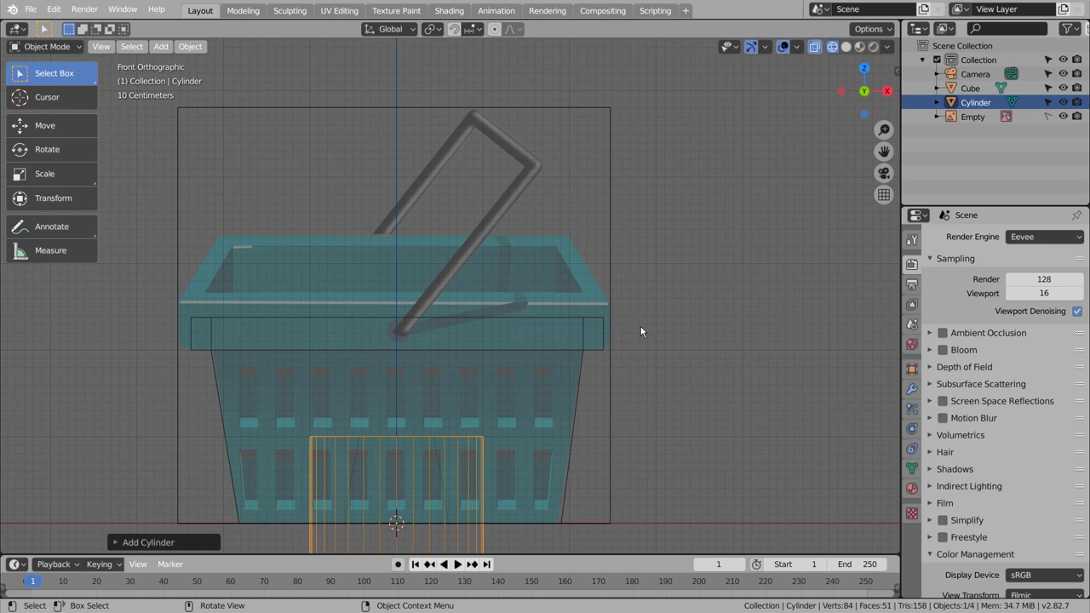
- Shrink the small cylinder and raise it to the basket's rim height
key(r)
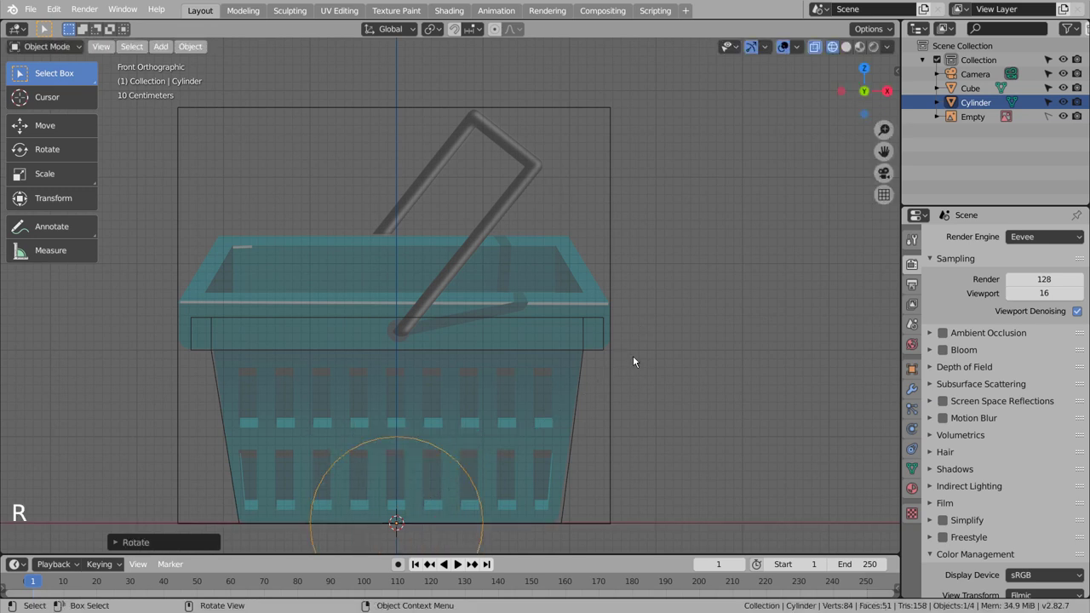
key(s)
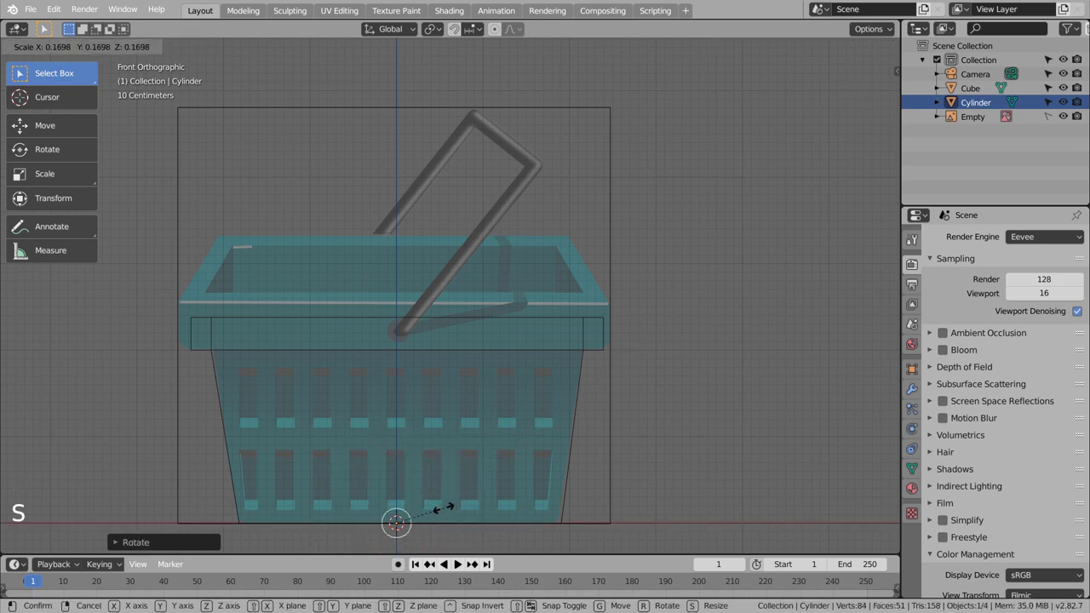
key(g)
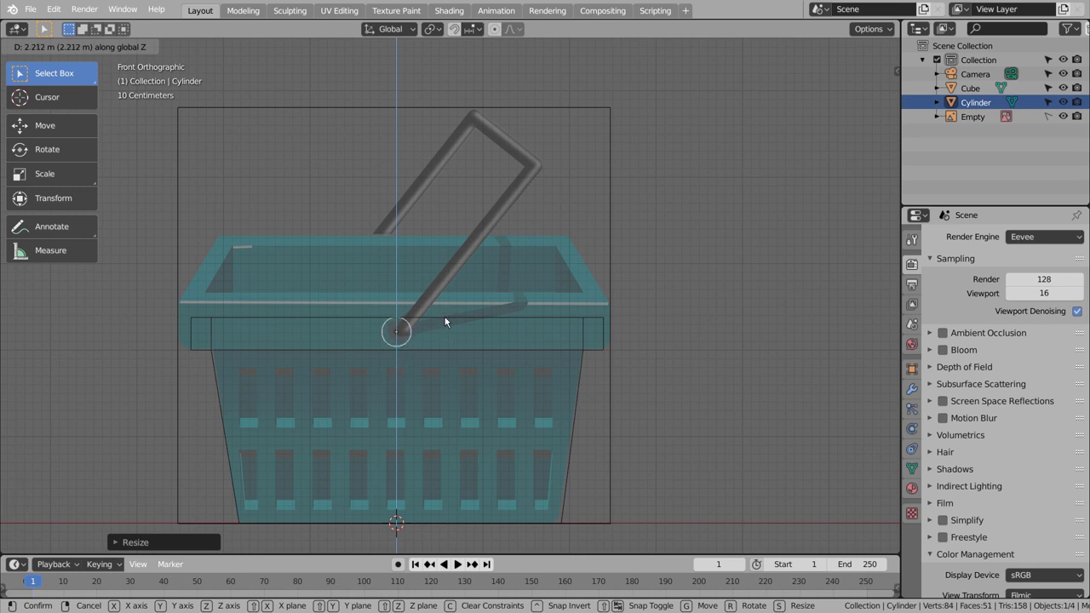
key(s)
key(g)
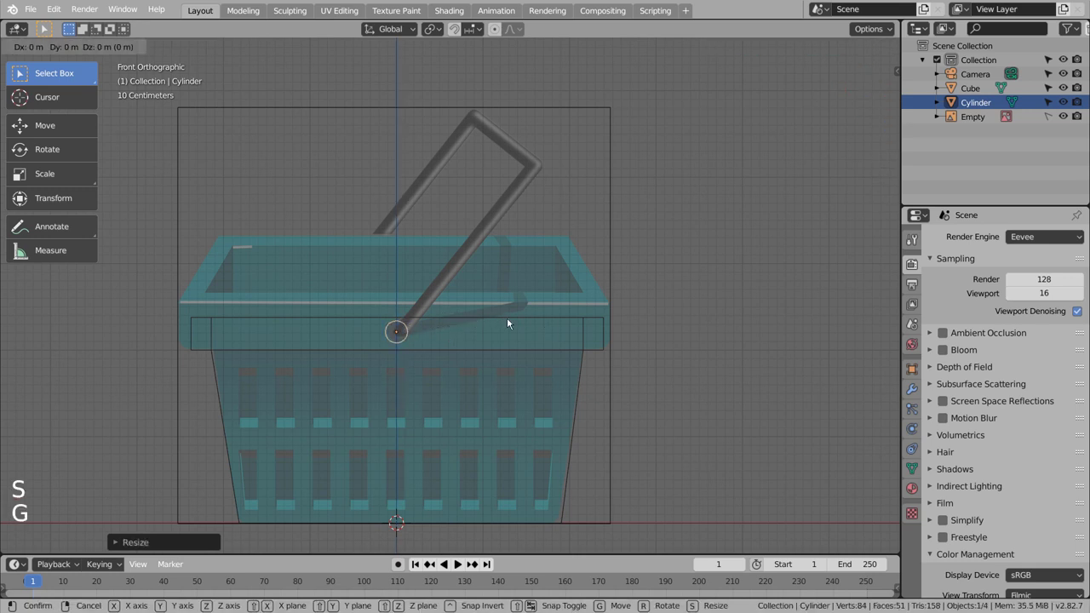
middle_click(449, 351)
- Move the cylinder along Y to sit against the basket's front rim edge
key(KP_1)
key(KP_7)
key(g)
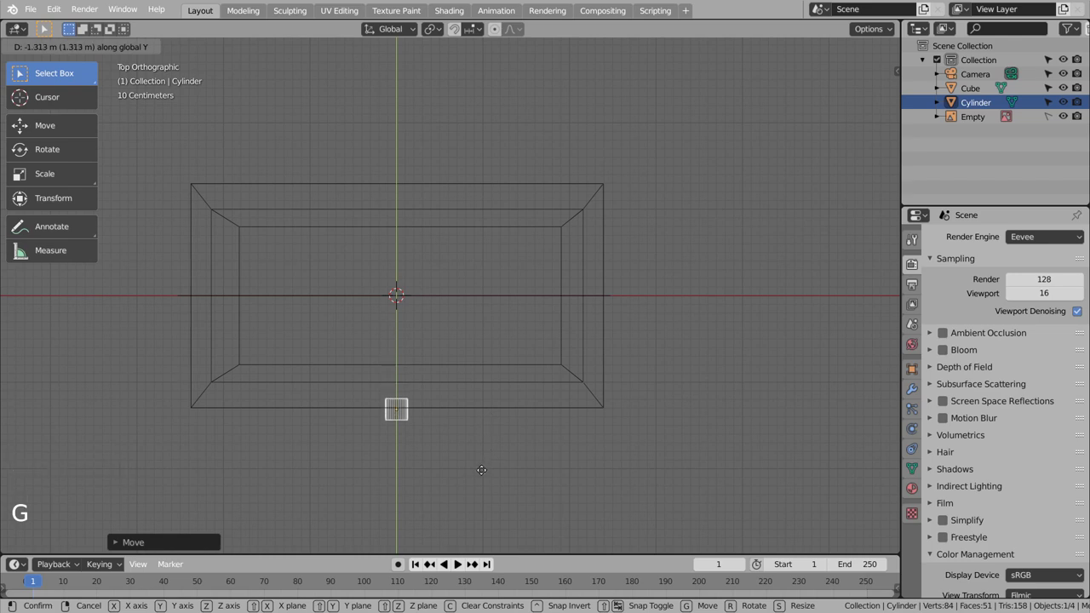
middle_click(470, 447)
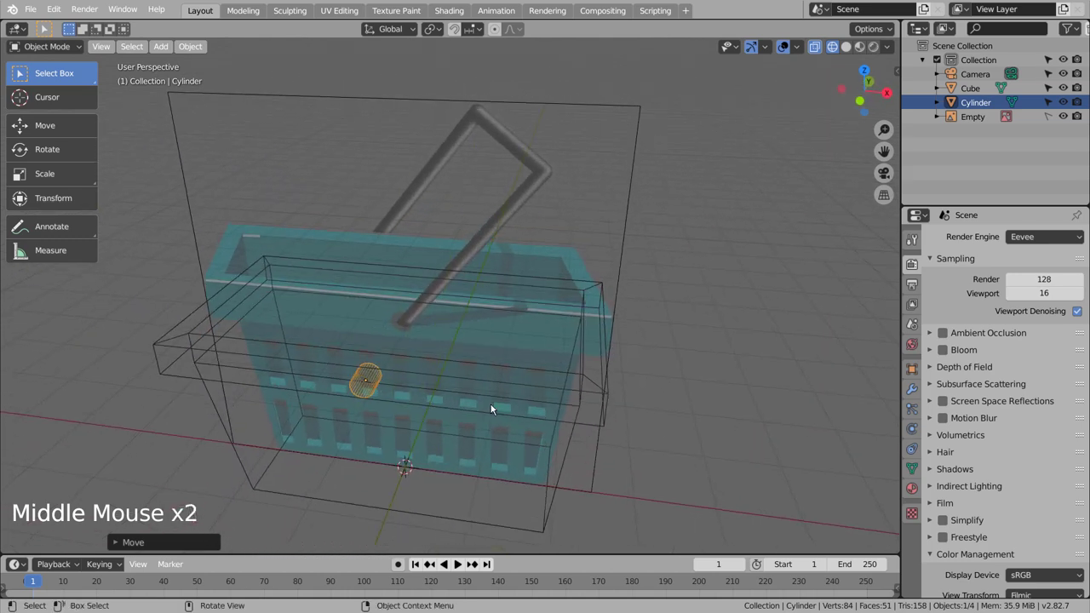
key(KP_1)
key(KP_7)
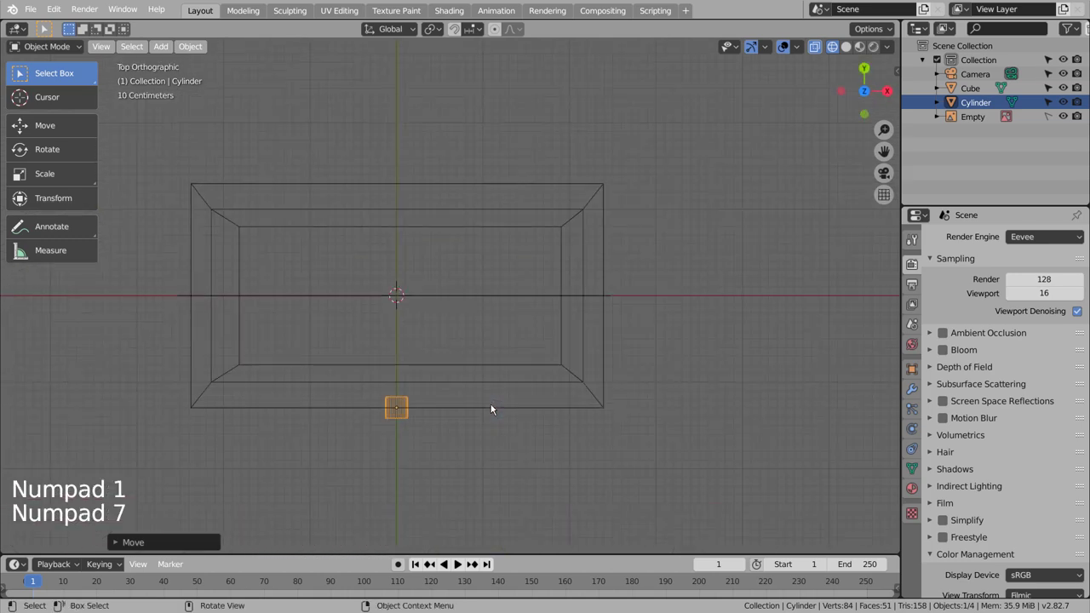
- Add a plane rotated 90° on X, scaled down, with a level-3 Subdivision modifier
click(494, 411)
key(shift+a)
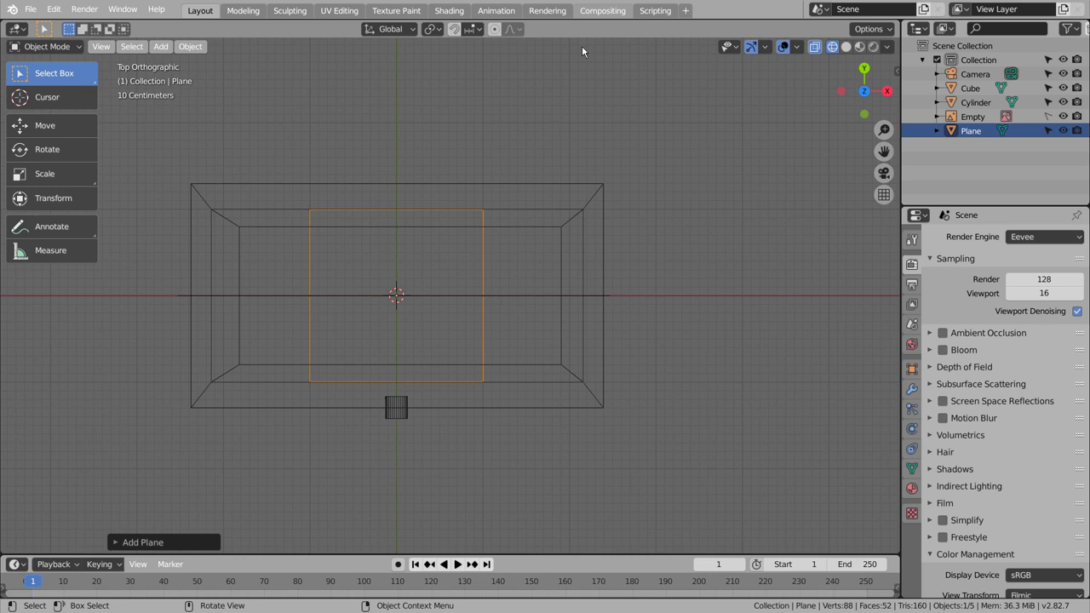
key(r)
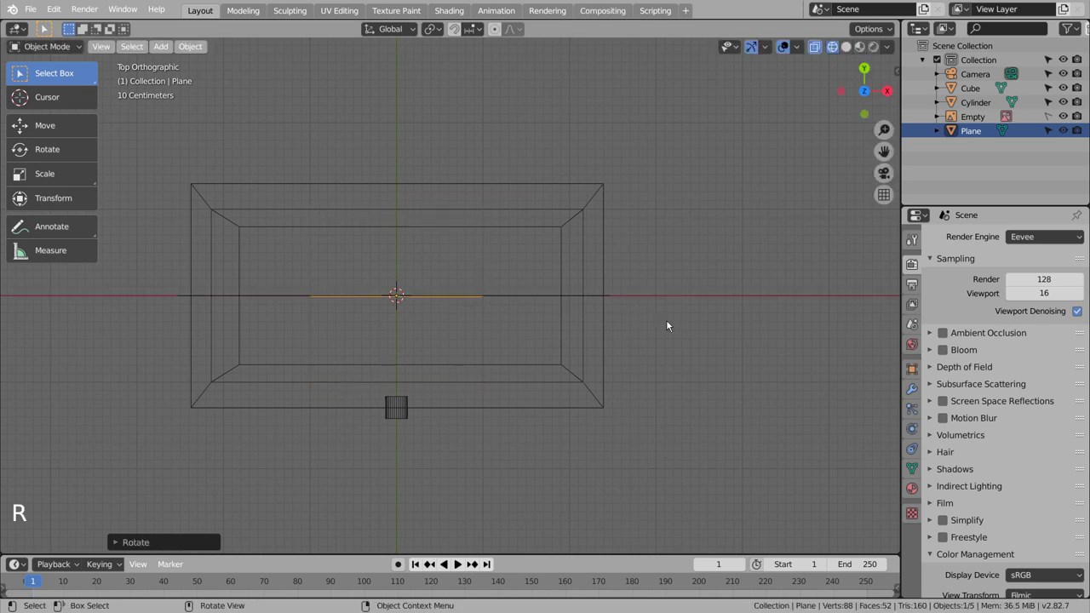
key(s)
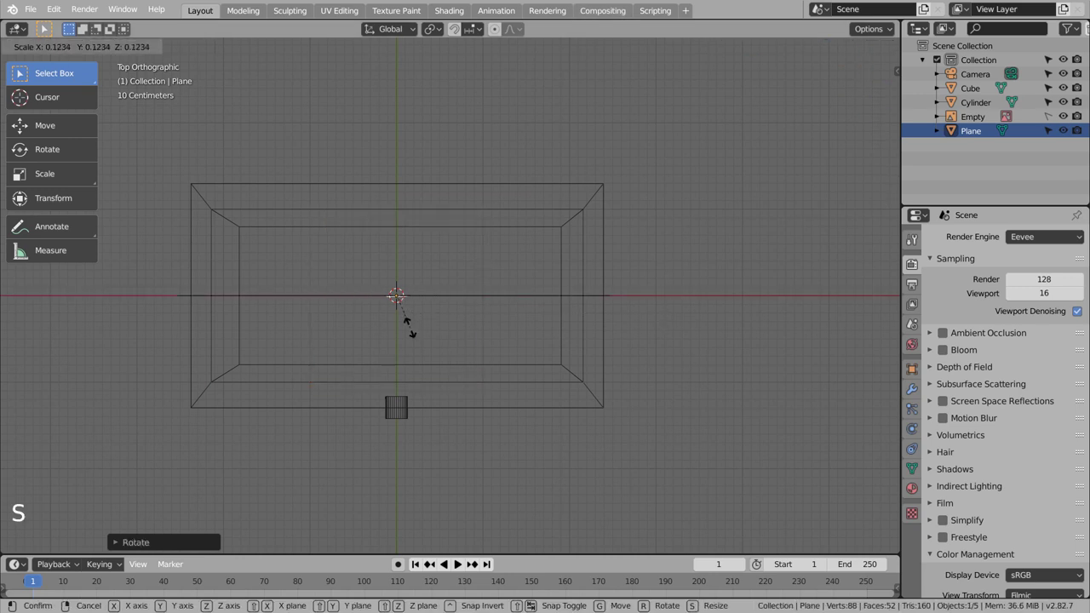
key(g)
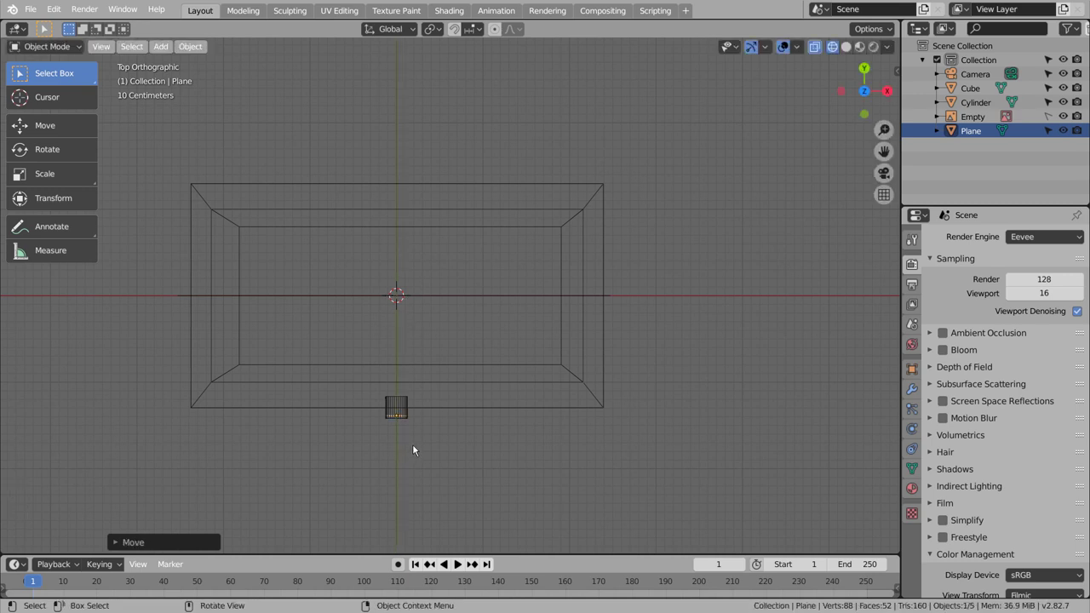
scroll(up, 3)
key(ctrl+3)
- Raise the plane along Z to the rim and shrink it to fit the handle end
middle_click(452, 467)
middle_click(516, 395)
key(KP_1)
key(KP_1)
key(g)
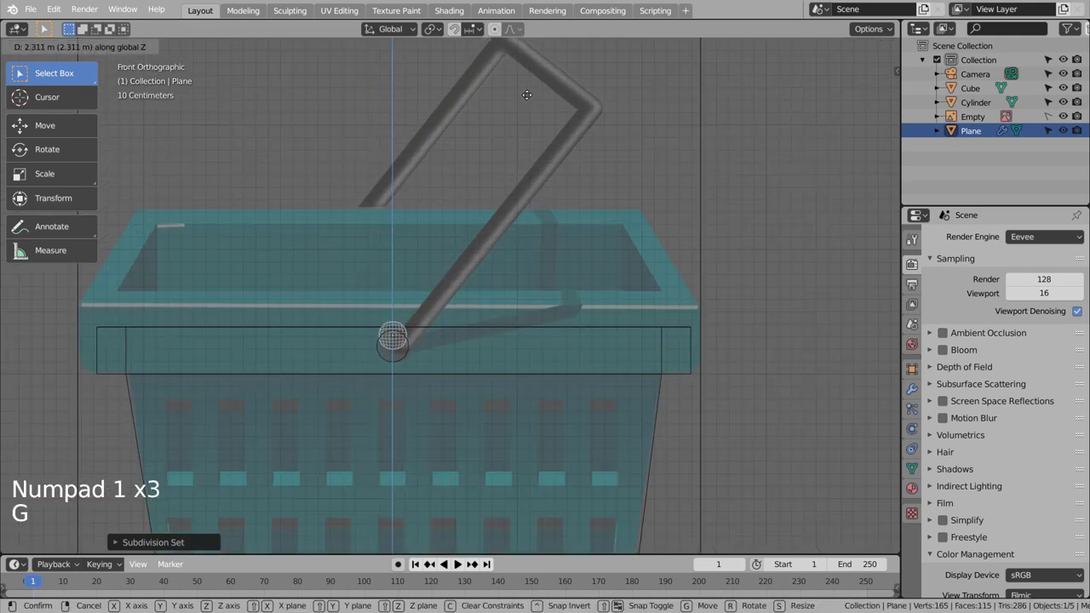
key(s)
middle_click(522, 318)
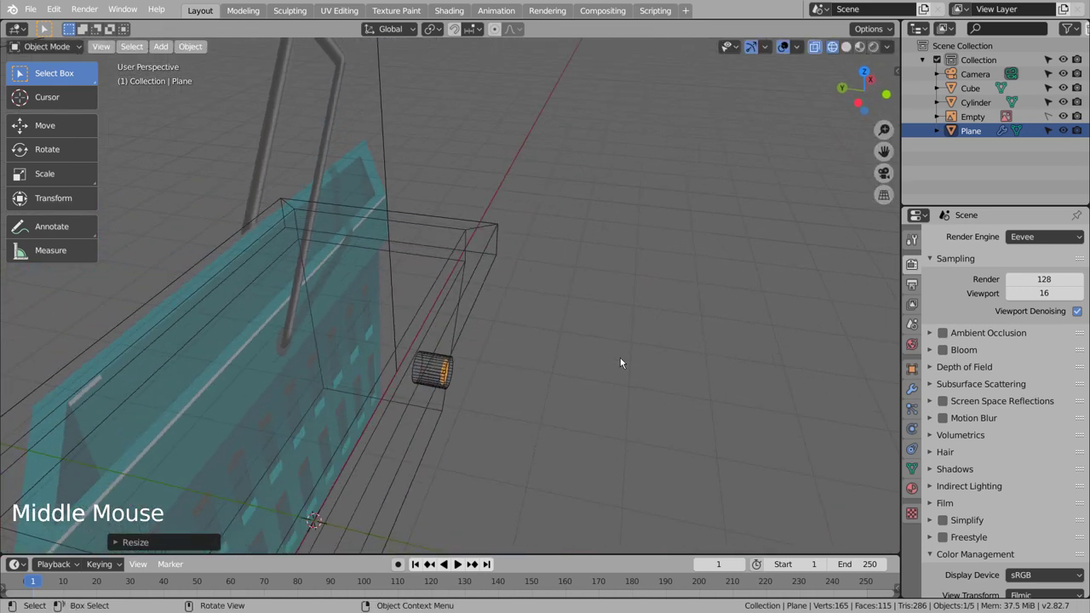
- Extrude the plane's face outward into a short tube and add loop cuts along it
key(Tab)
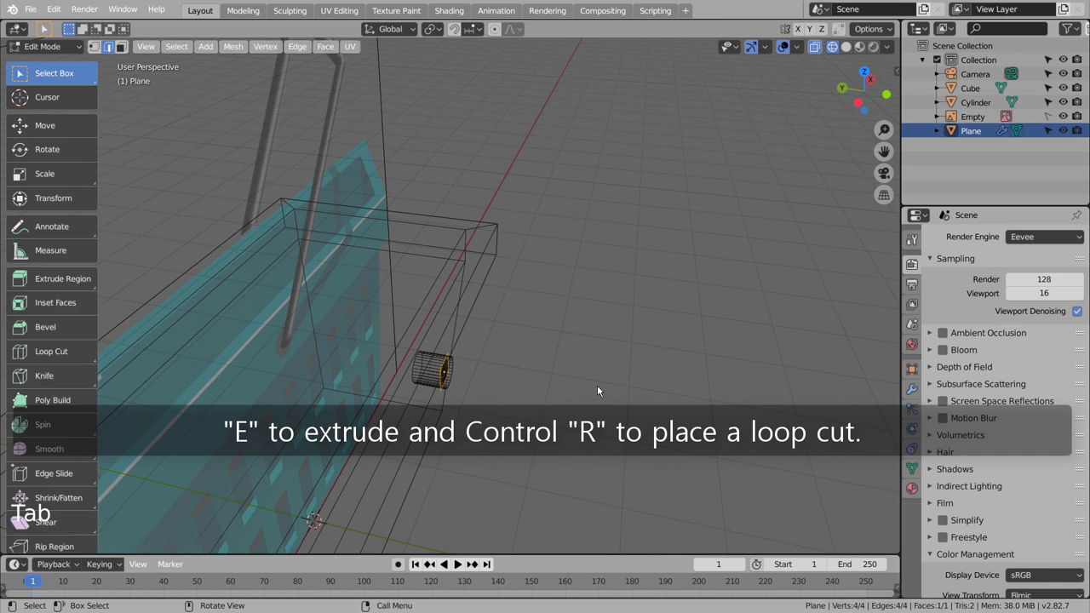
key(e)
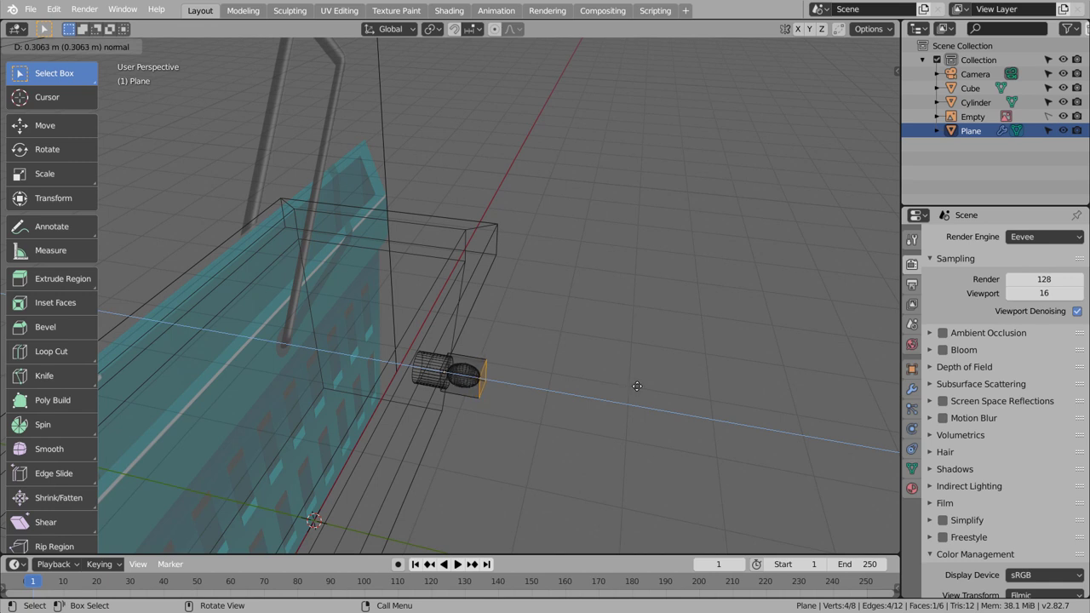
key(ctrl+r)
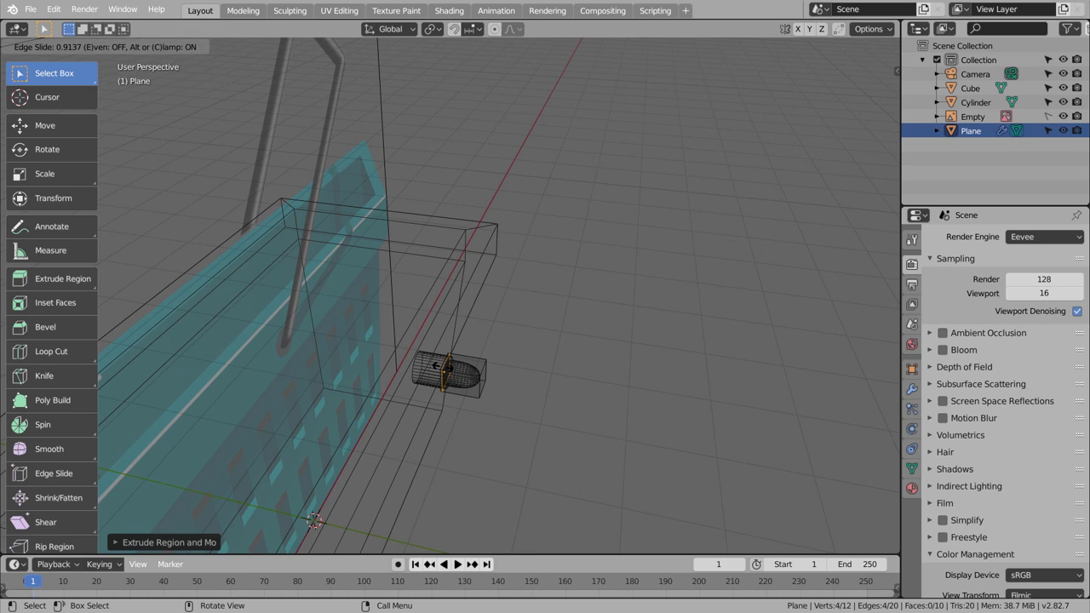
key(3)
key(ctrl+r)
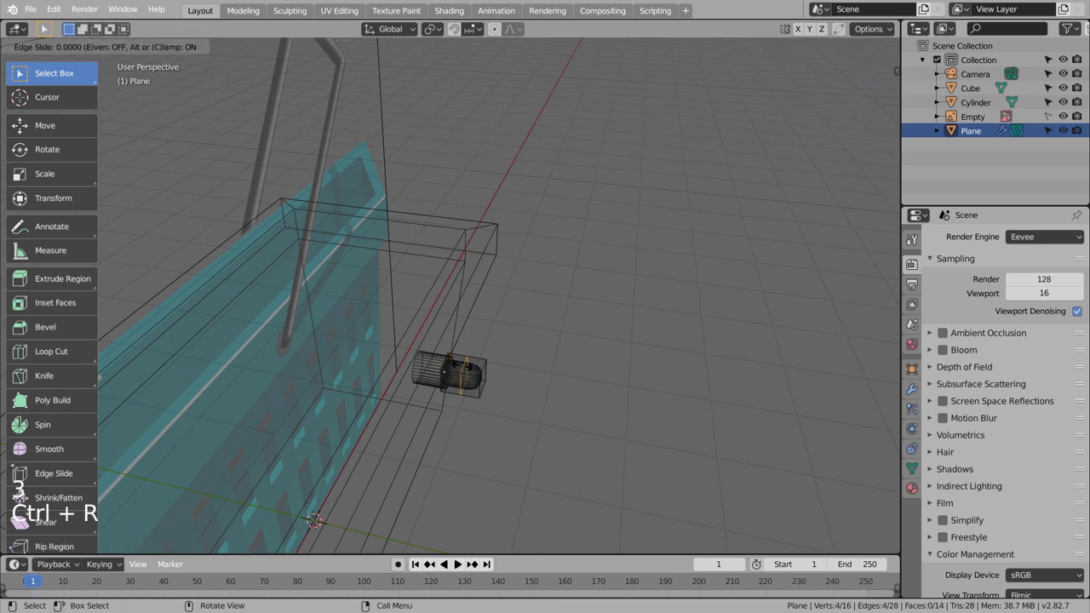
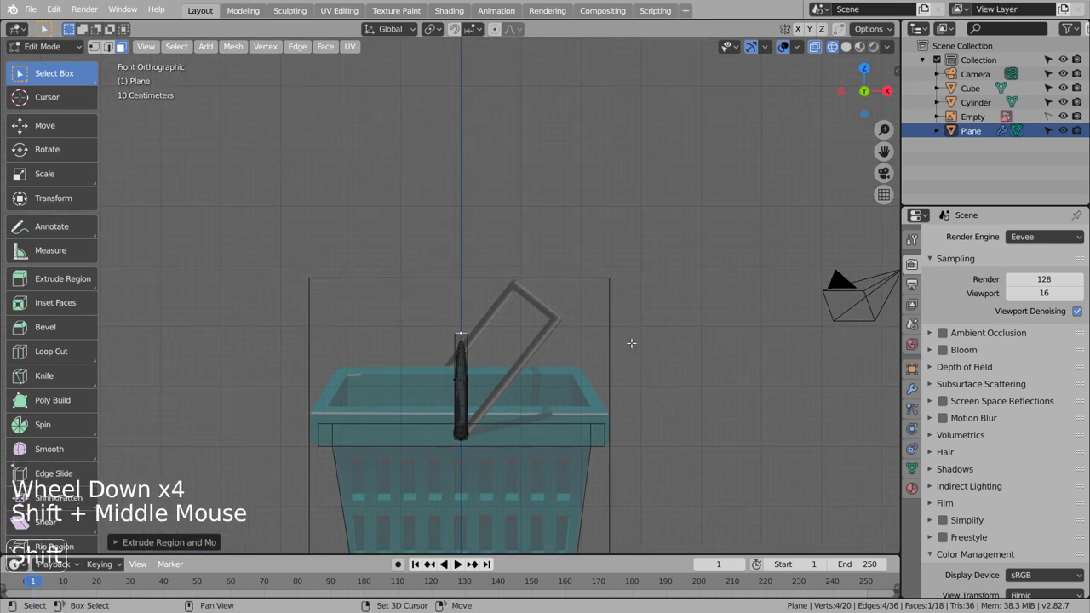
- Extrude the tube upward then about 1.5 m across toward the basket's centre into an L-shaped handle
key(g)
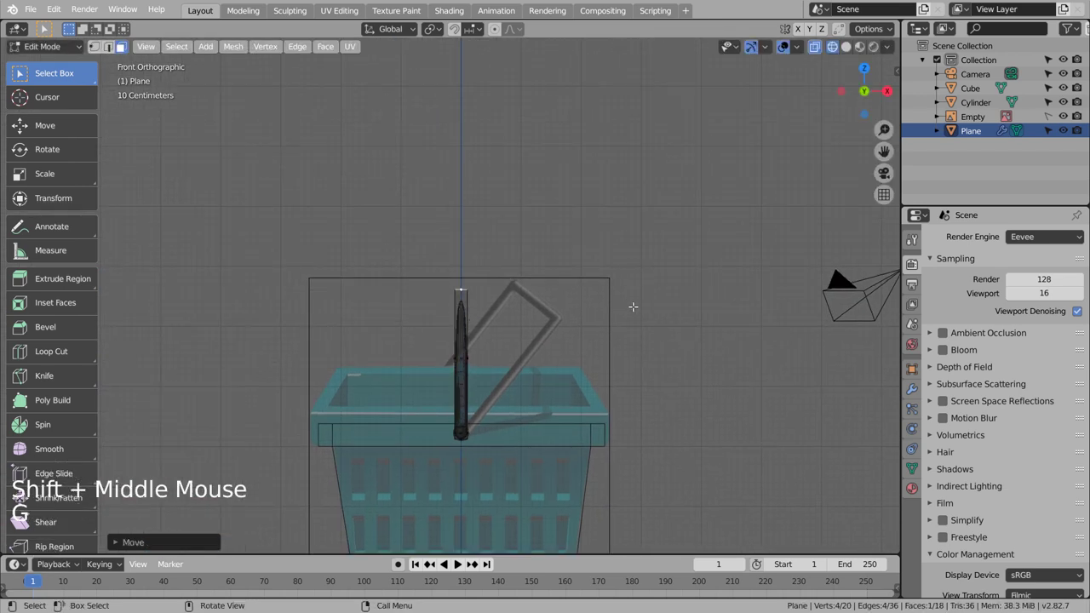
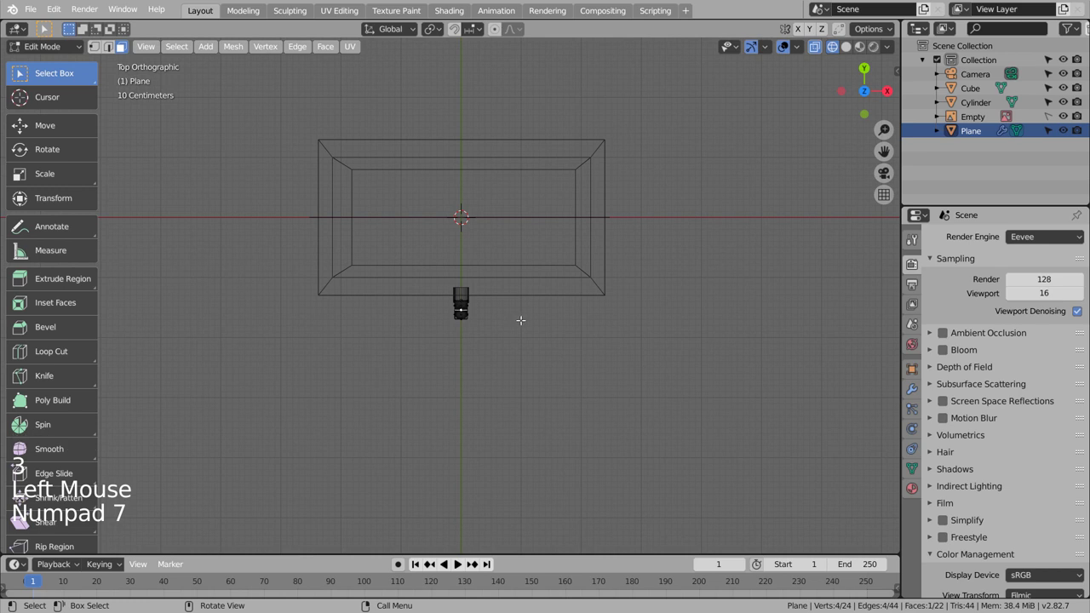
key(e)
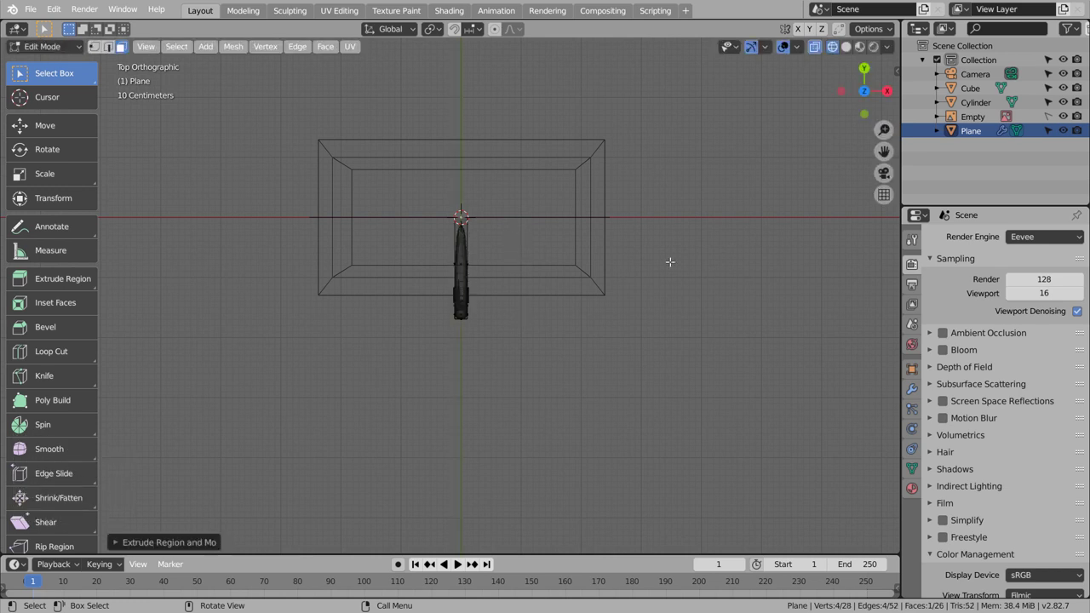
key(n)
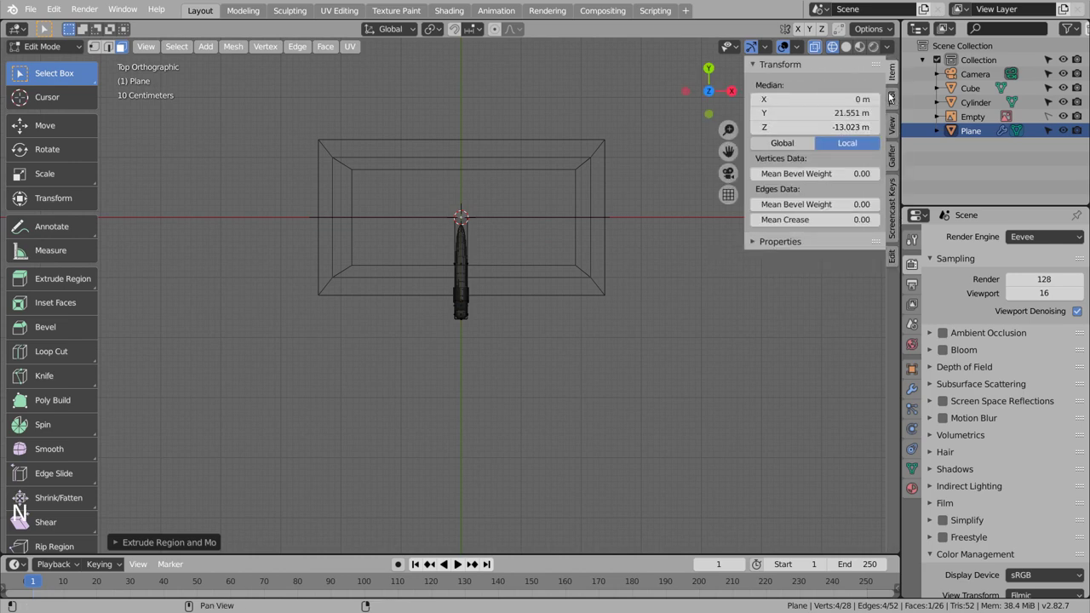
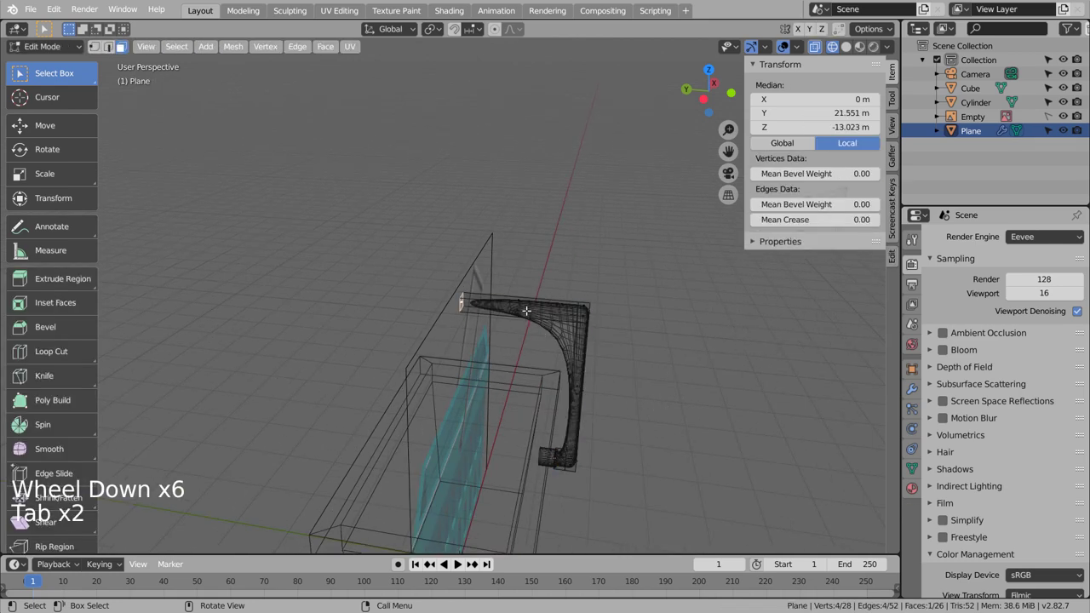
- Add loop cuts near the handle's bend and slide them toward the corner to sharpen it
key(ctrl+r)
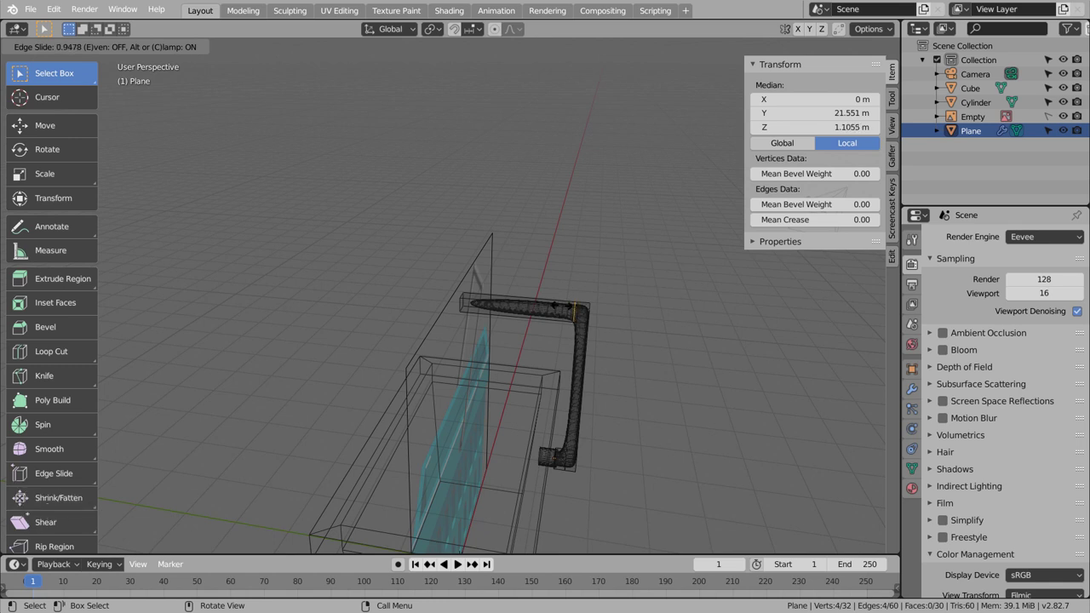
key(ctrl+r)
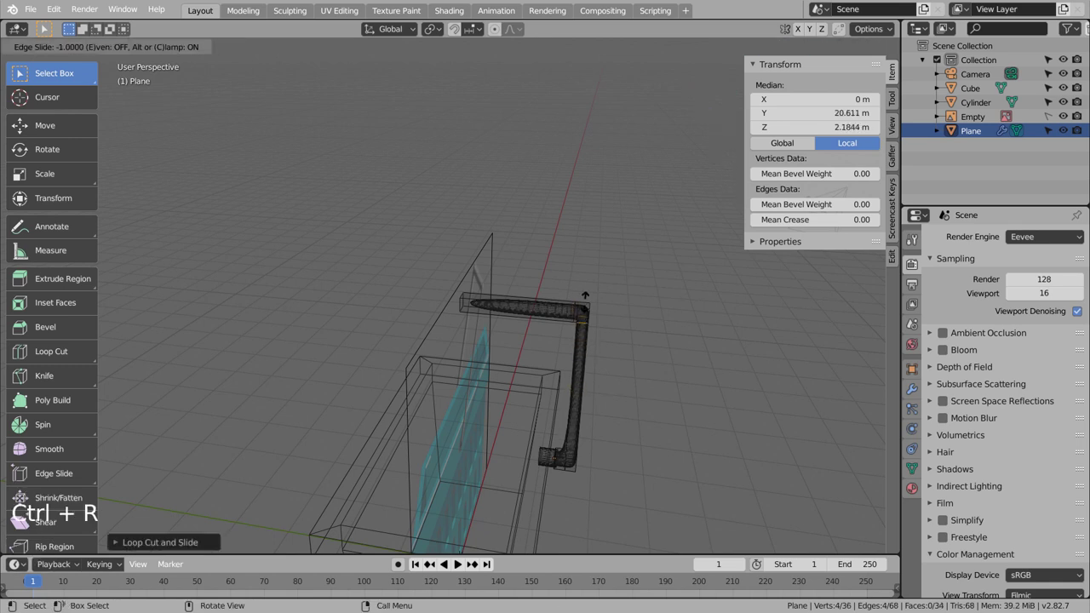
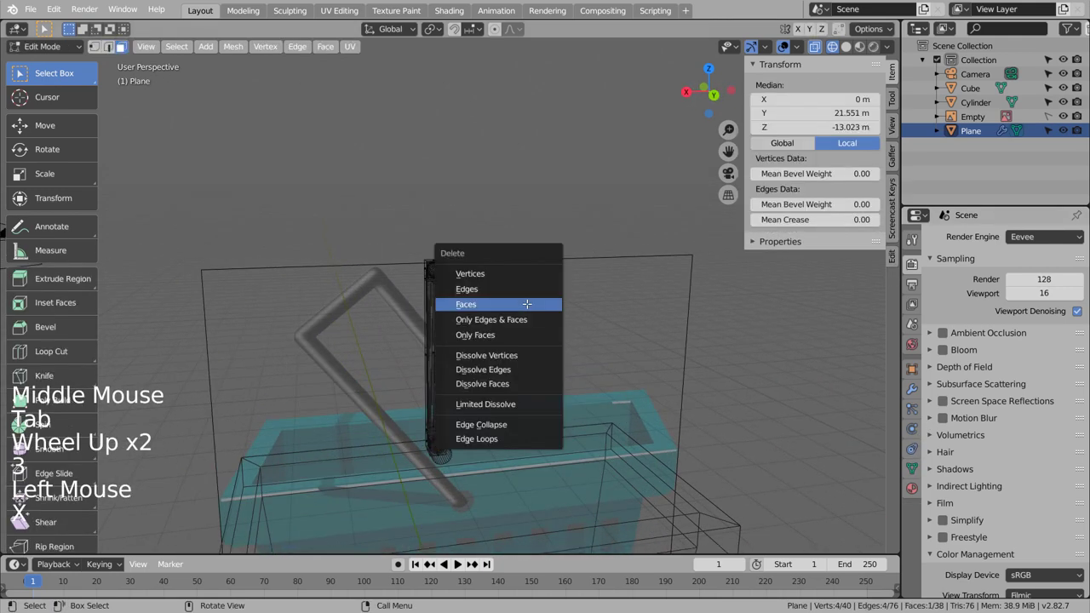
- Delete the faces at the half handle's open end and return to object mode
key(Tab)
middle_click(495, 356)
middle_click(890, 396)
- Add a Mirror modifier to the handle with X and Y off and Z on, completing the squared handle
click(915, 390)
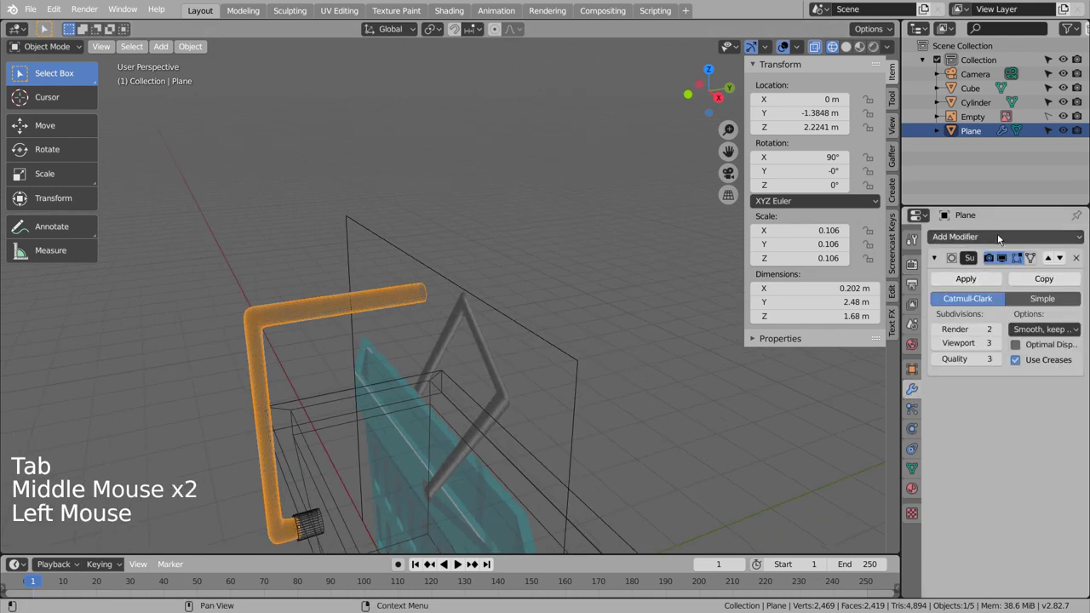
click(1018, 237)
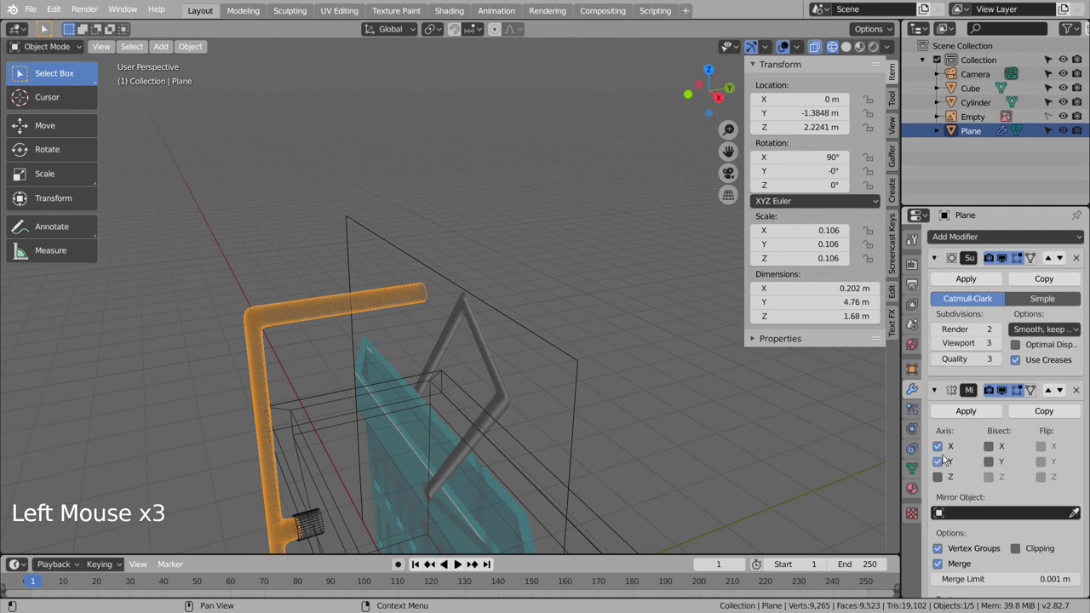
click(946, 479)
click(946, 465)
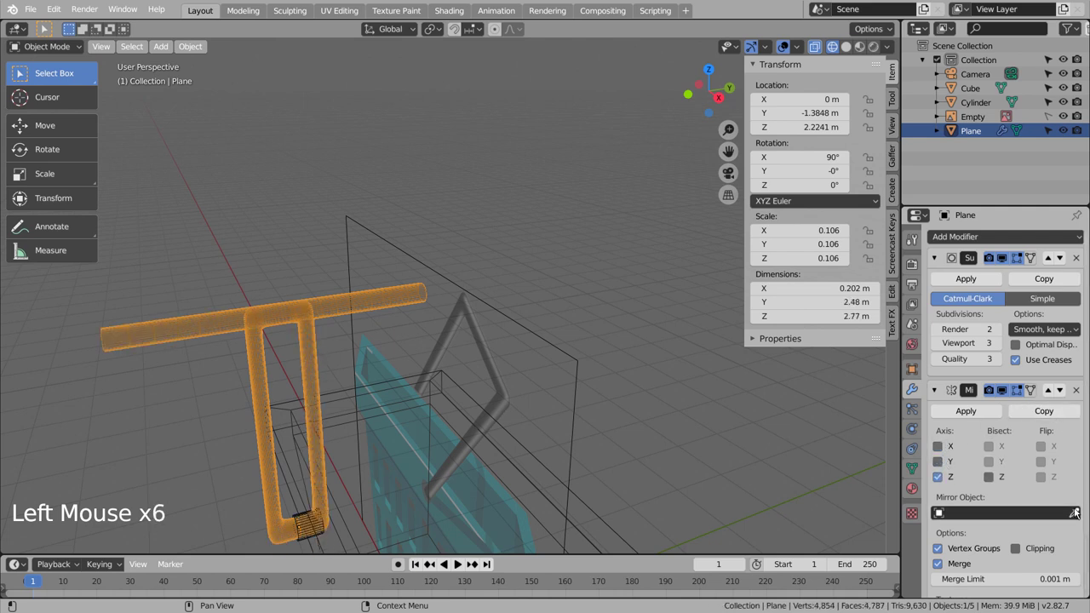
click(1079, 513)
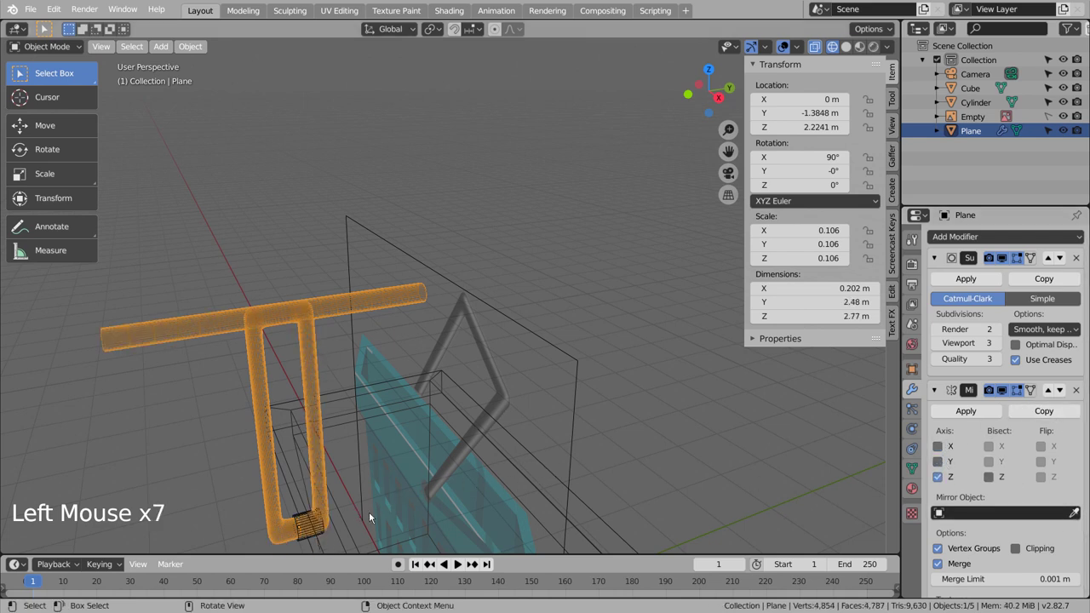
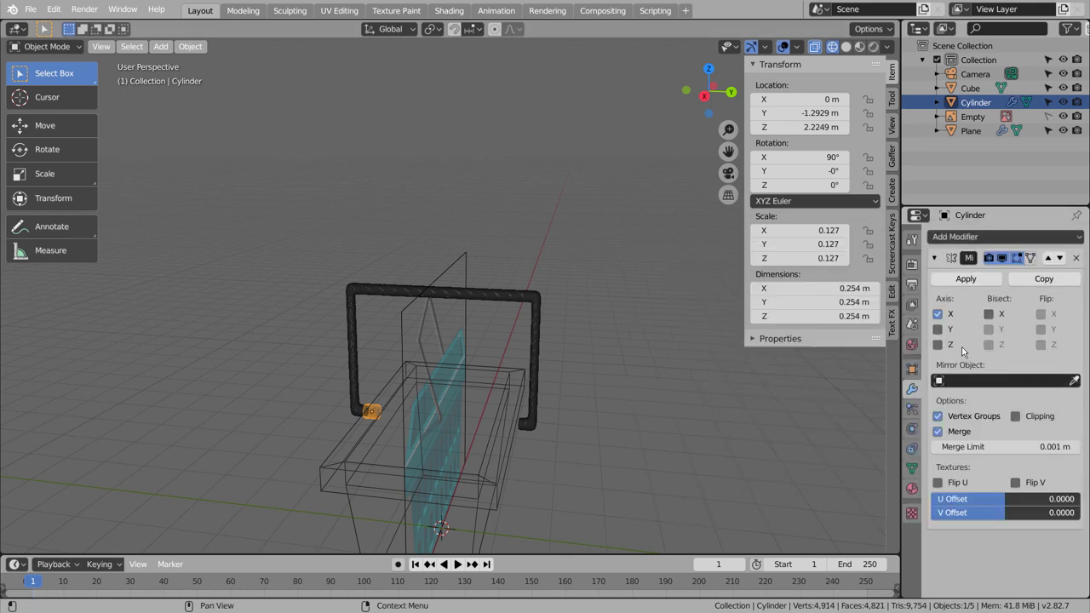
- Set the mirror to use the Cube as mirror object along Y only, and inspect in solid shading
click(1075, 383)
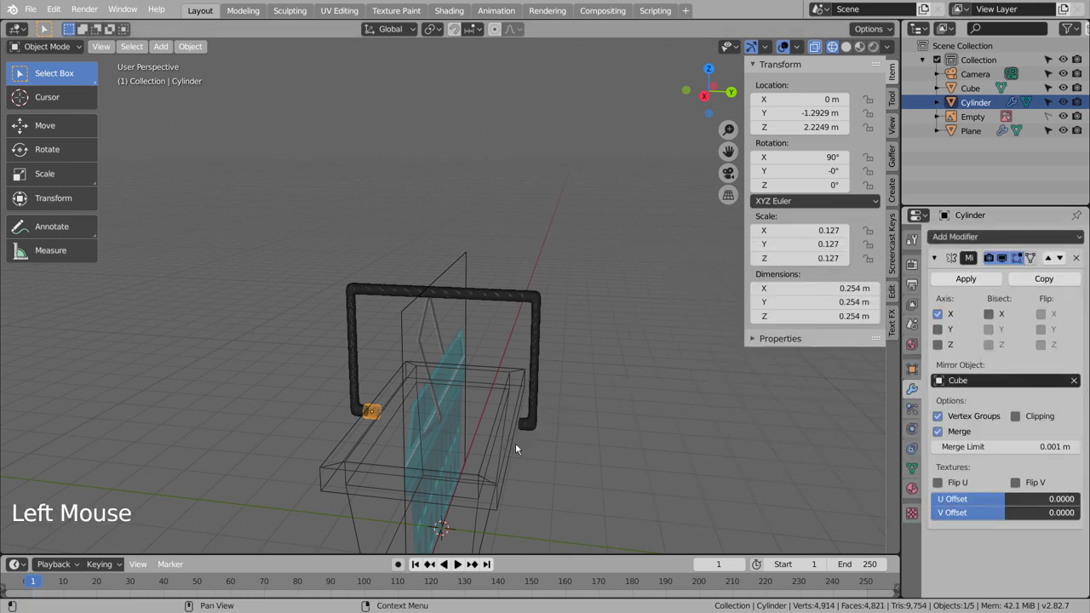
click(941, 334)
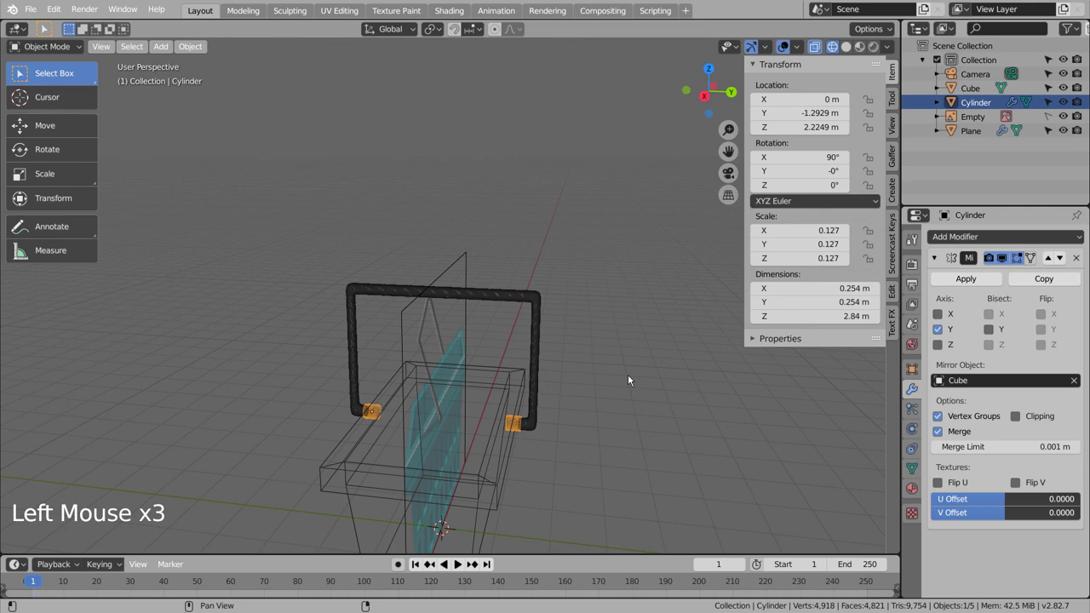
click(591, 398)
middle_click(567, 466)
key(shift+z)
middle_click(538, 495)
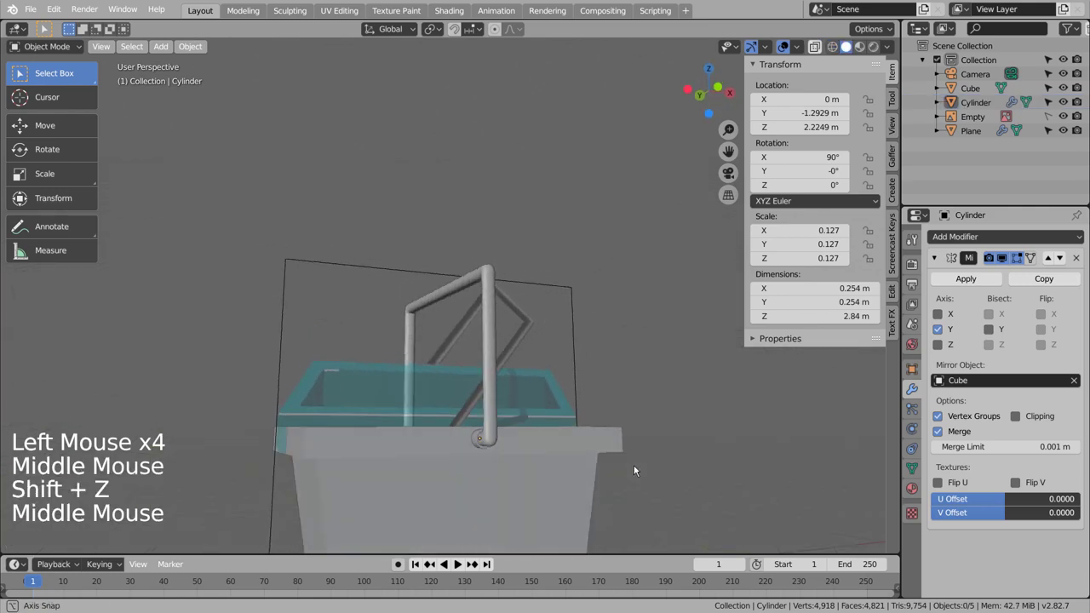
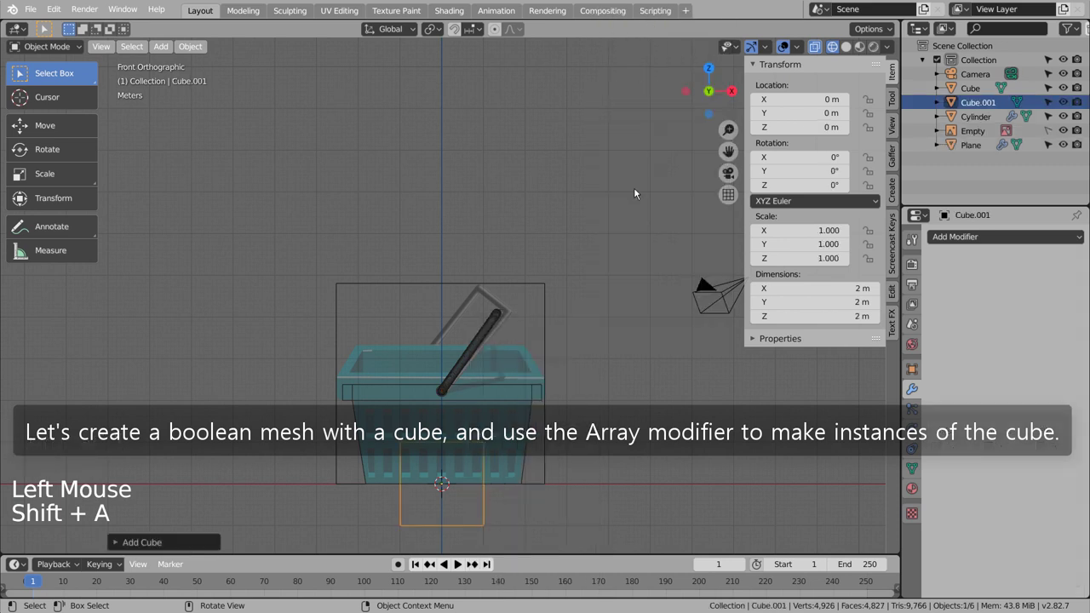
- Shrink the newly added cube to slot size and move it over the basket's side wall
key(s)
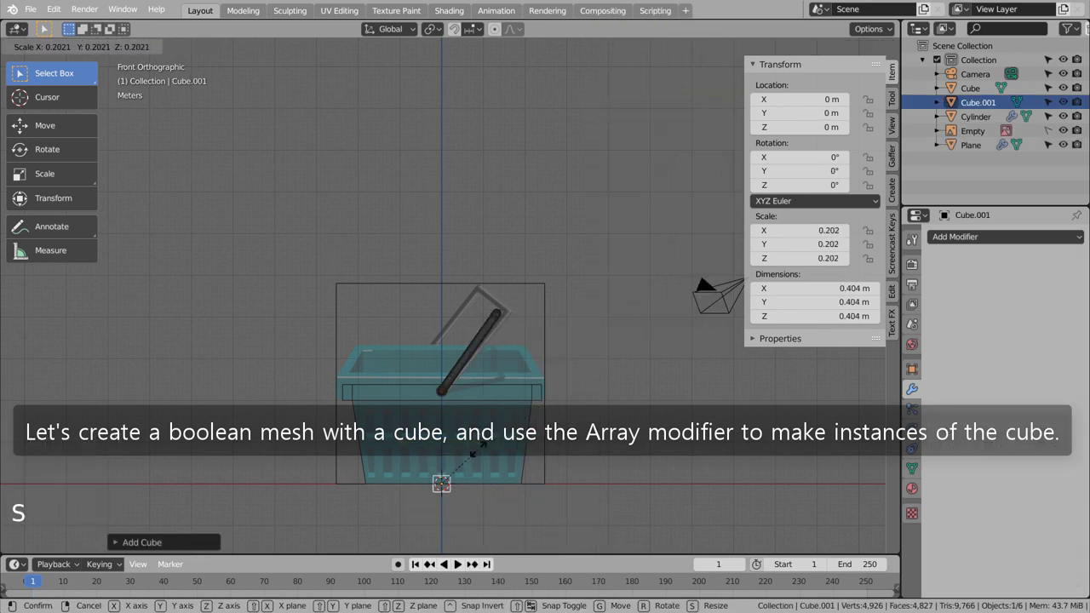
key(g)
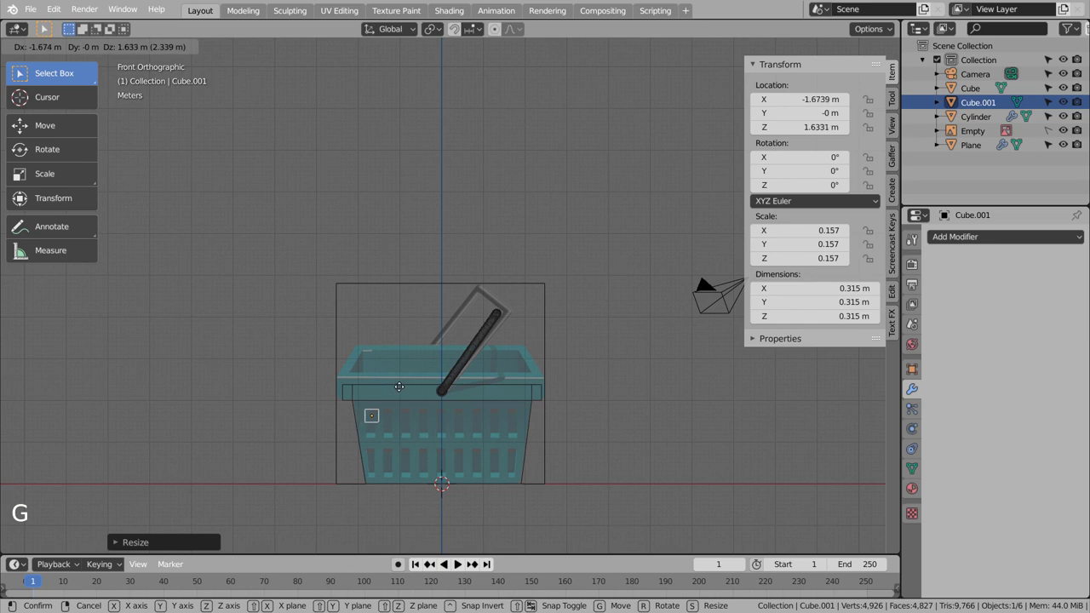
scroll(up, 3)
middle_click(386, 457)
scroll(up, 3)
key(s)
key(g)
key(s)
key(g)
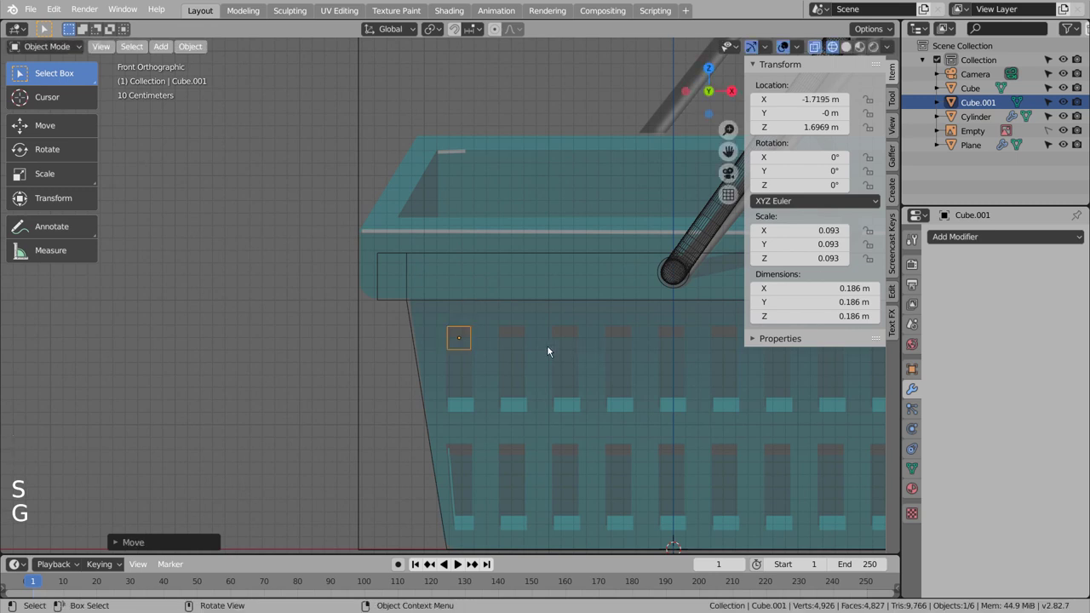
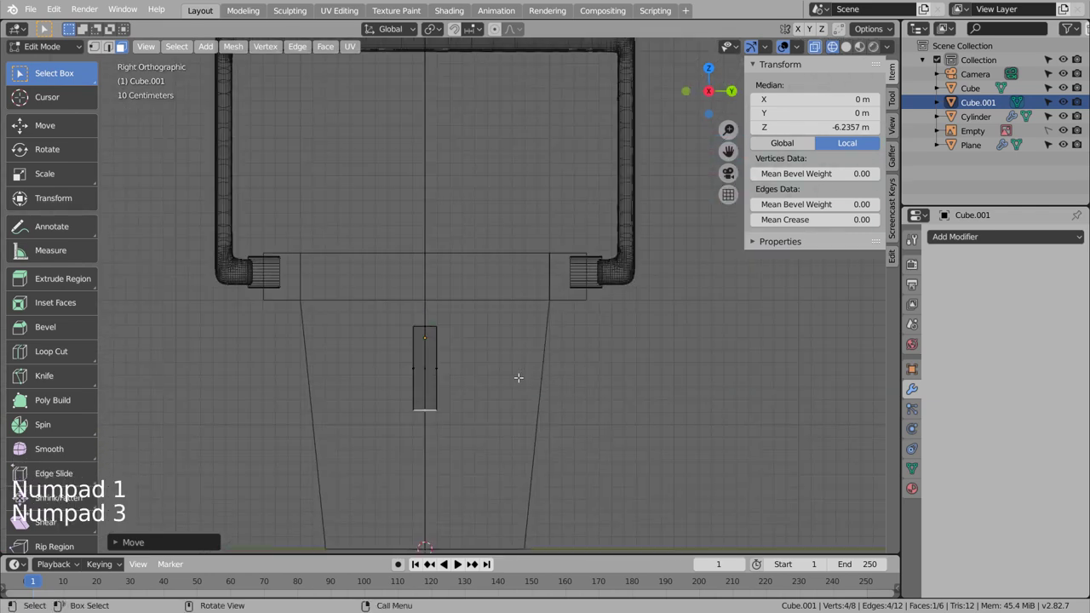
- Stretch the block sideways along Y and slide it into place on the wall's upper part
key(Tab)
key(s)
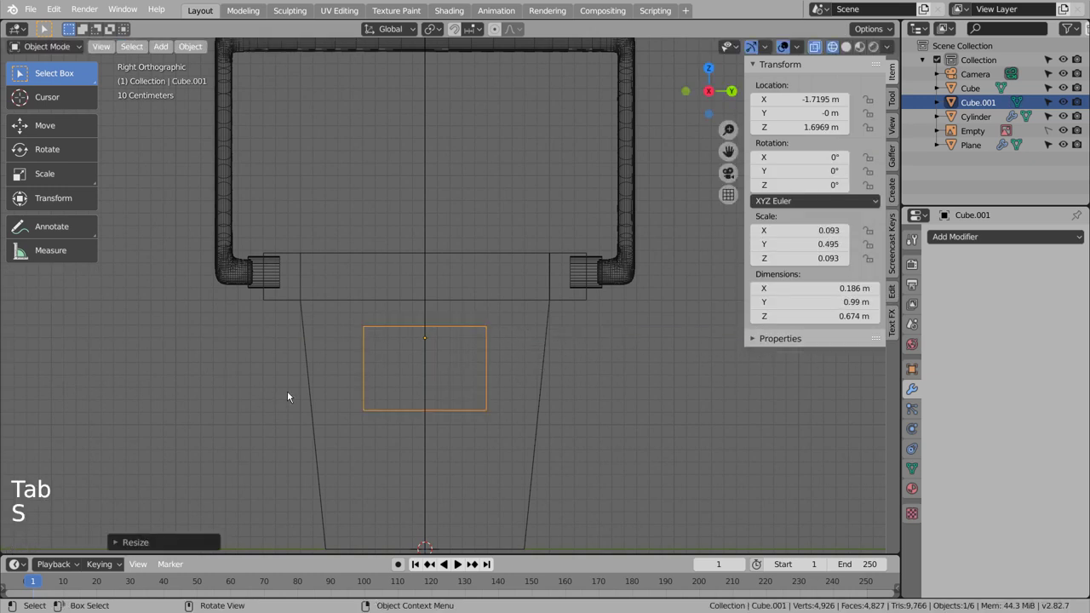
key(g)
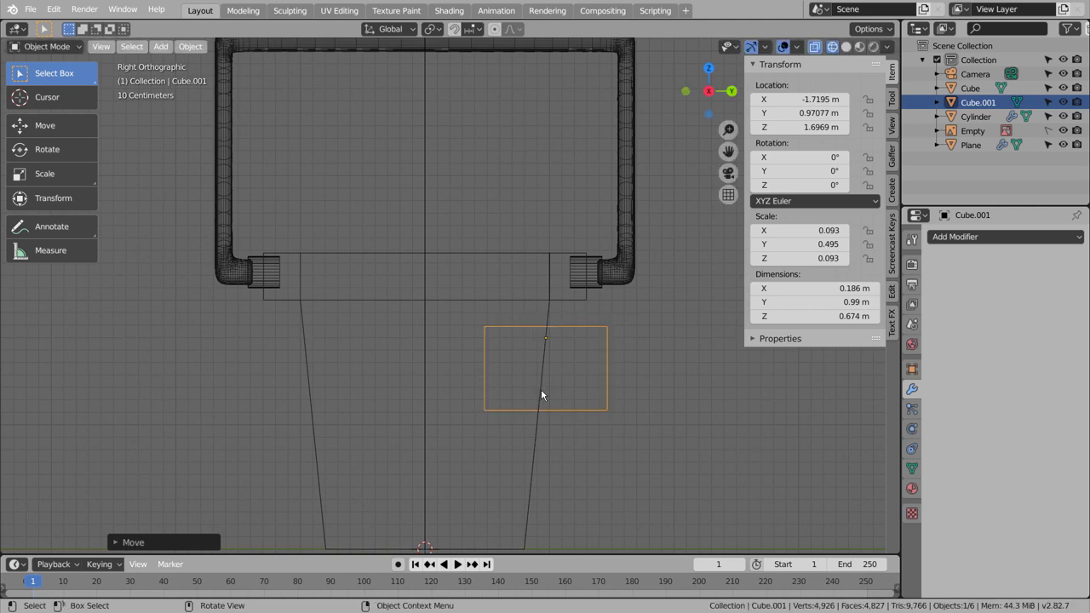
key(KP_2)
key(KP_1)
scroll(down, 3)
middle_click(551, 392)
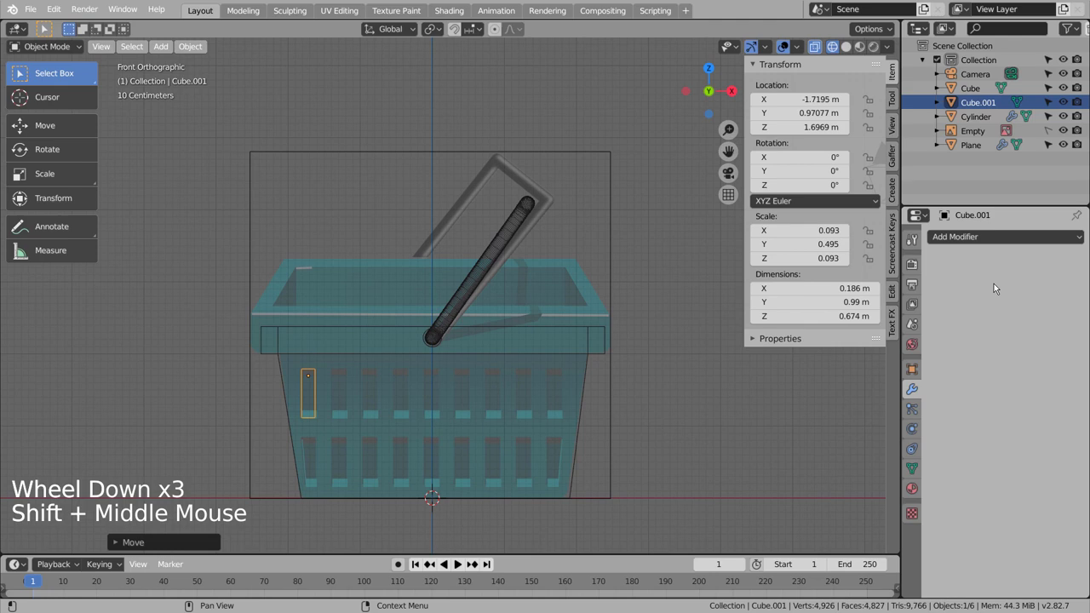
- Array the block into a row of nine slots and duplicate the row lower on the wall
click(1016, 240)
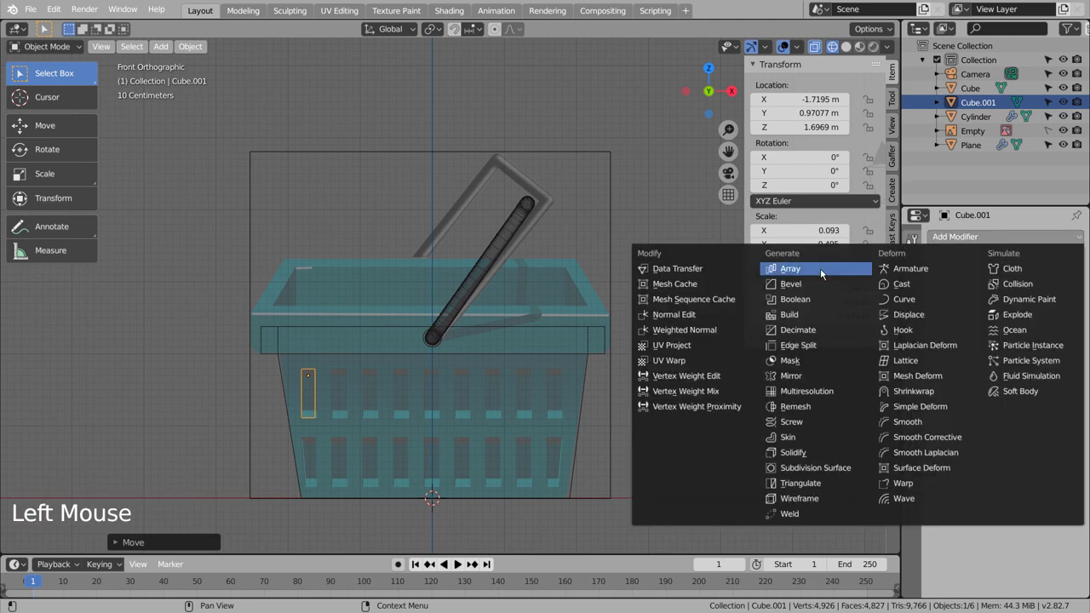
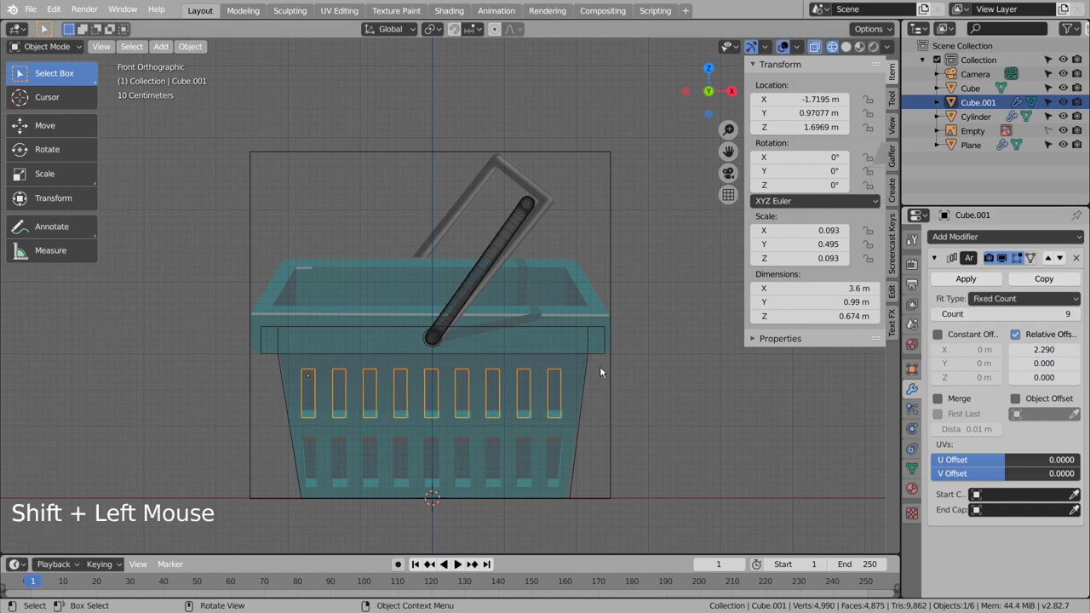
key(shift+l)
key(shift+d)
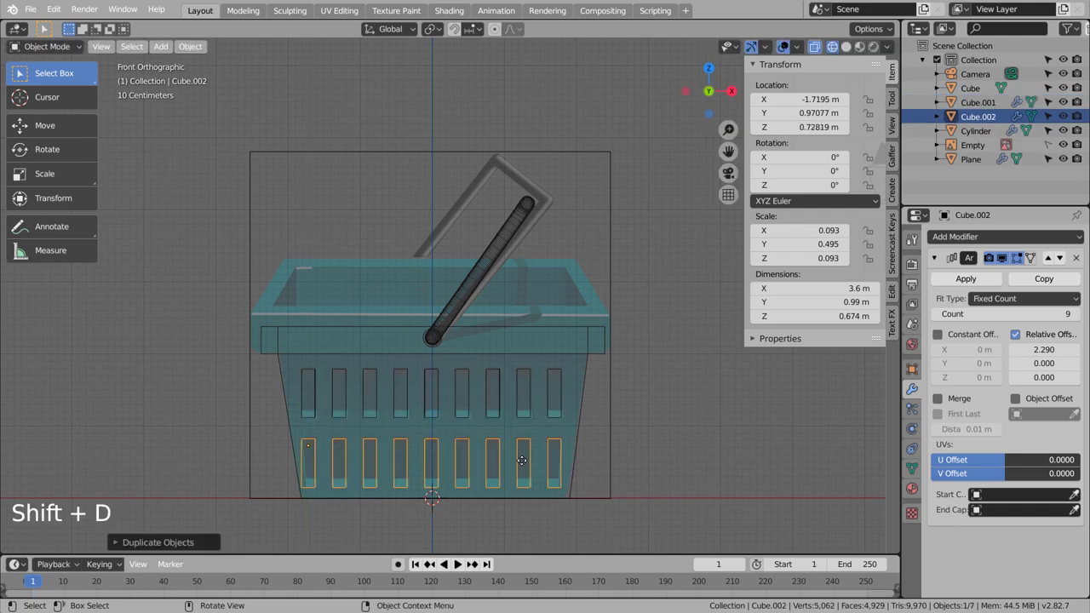
middle_click(524, 415)
scroll(up, 3)
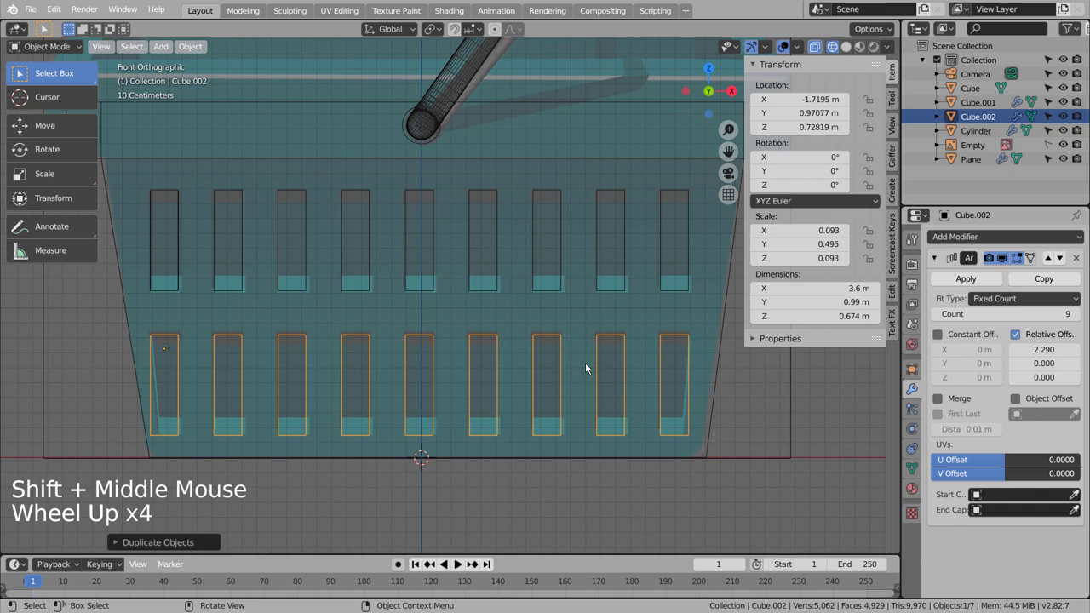
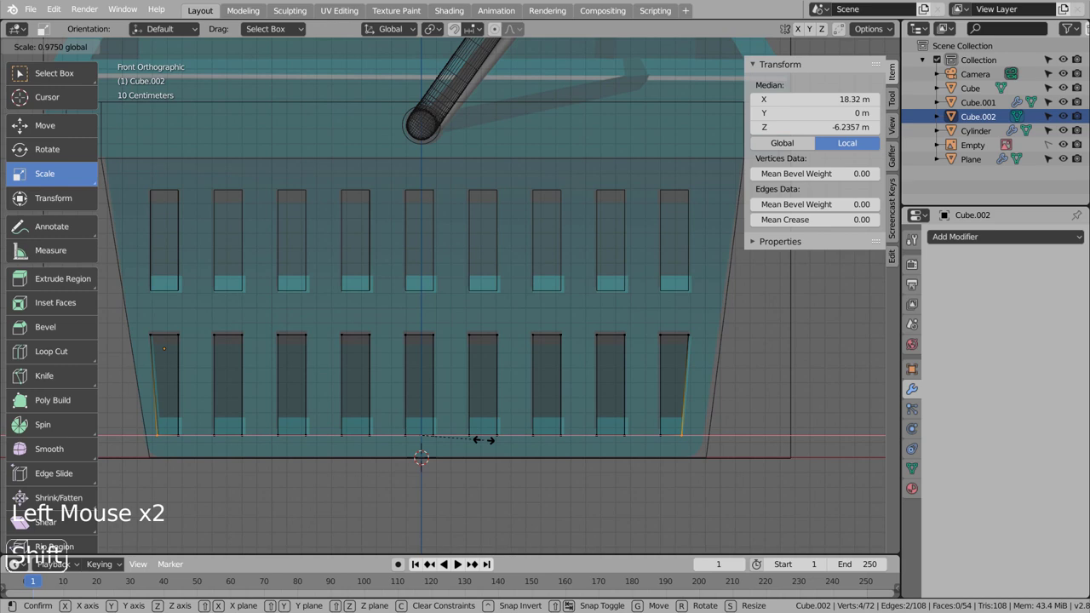
- Scale the lower row's bottom edges slightly so the slots taper with the sloping side
key(Tab)
scroll(down, 3)
click(486, 411)
scroll(down, 3)
middle_click(430, 455)
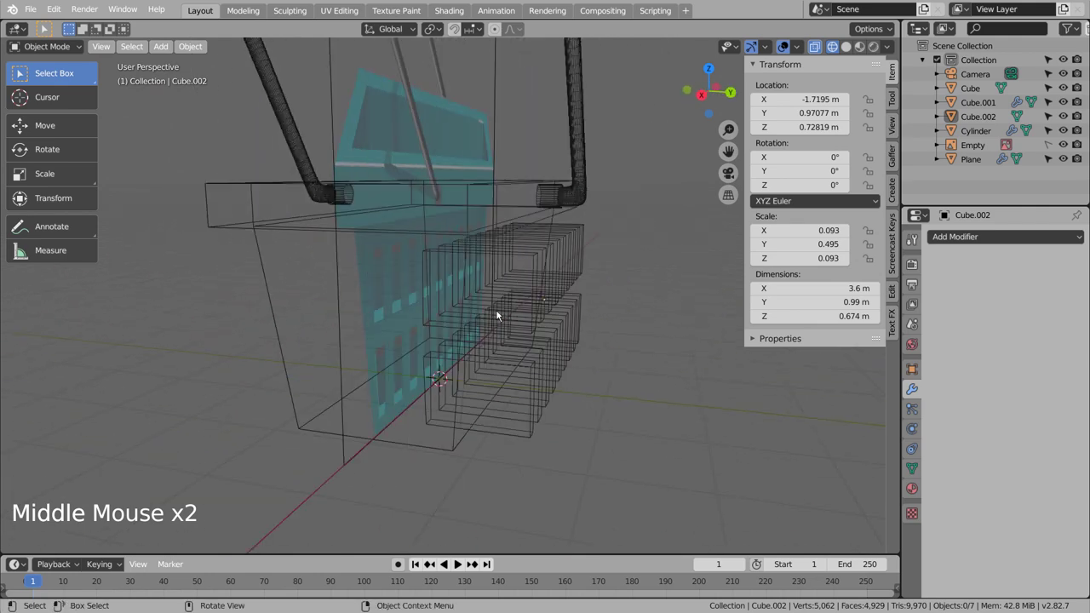
- Mirror both slot rows along Y around the Cube onto the opposite side wall
click(515, 301)
click(564, 367)
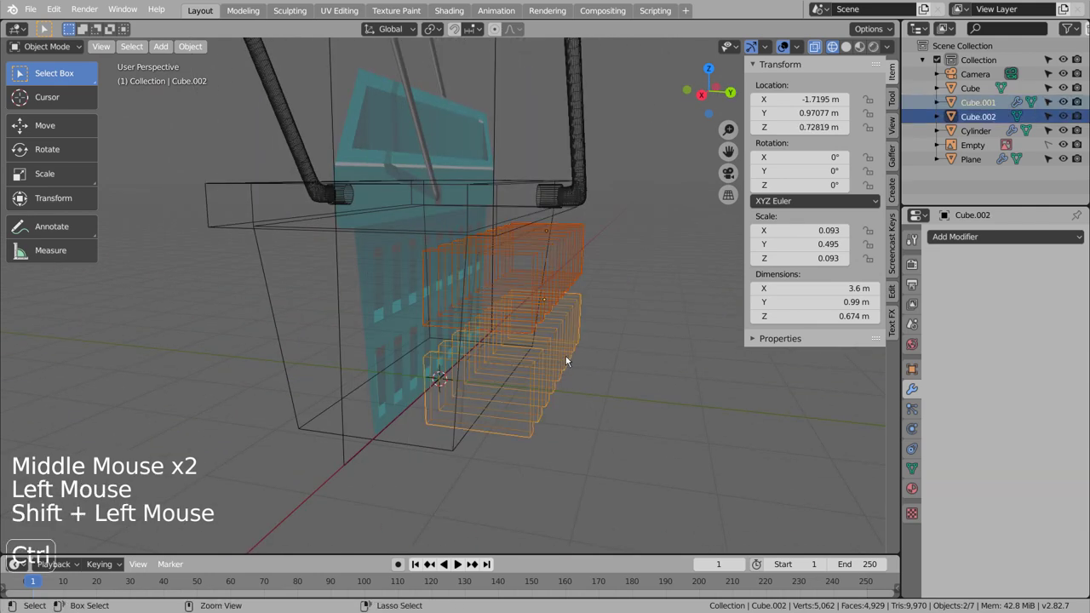
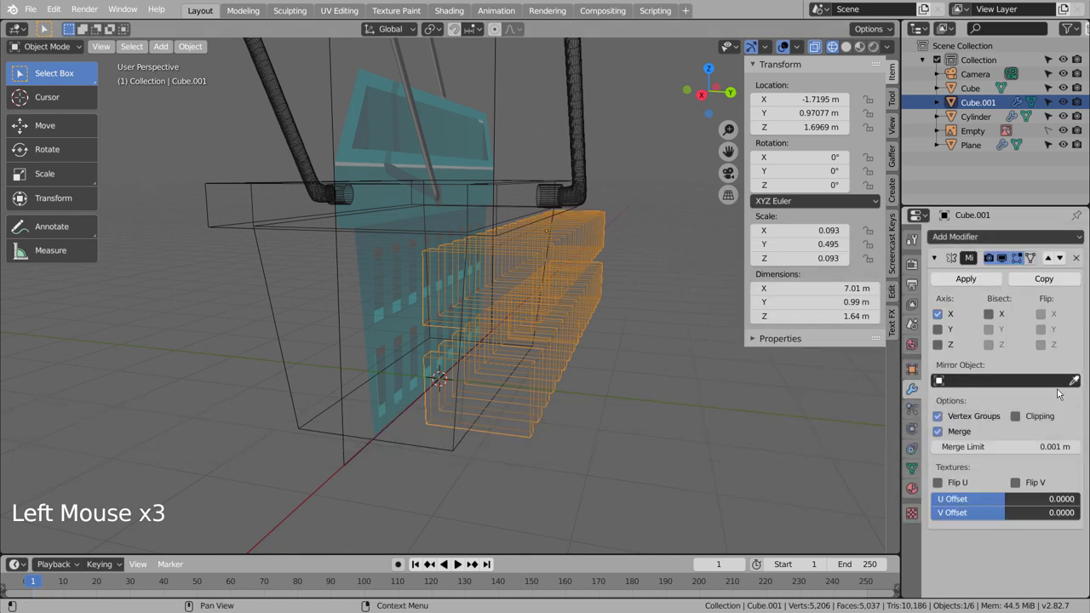
click(1081, 384)
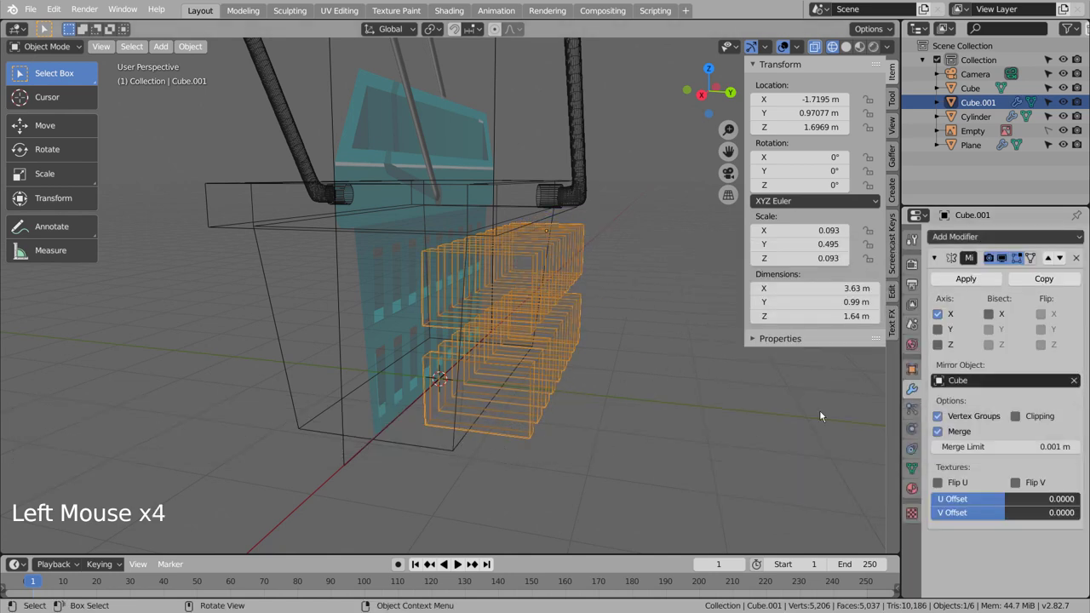
click(947, 332)
middle_click(625, 440)
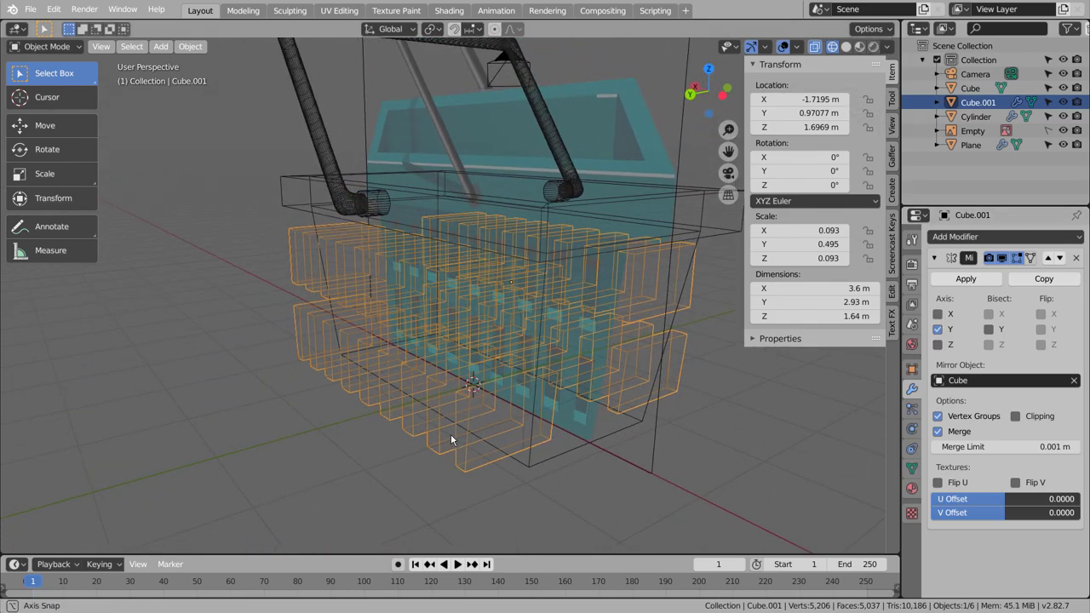
key(KP_1)
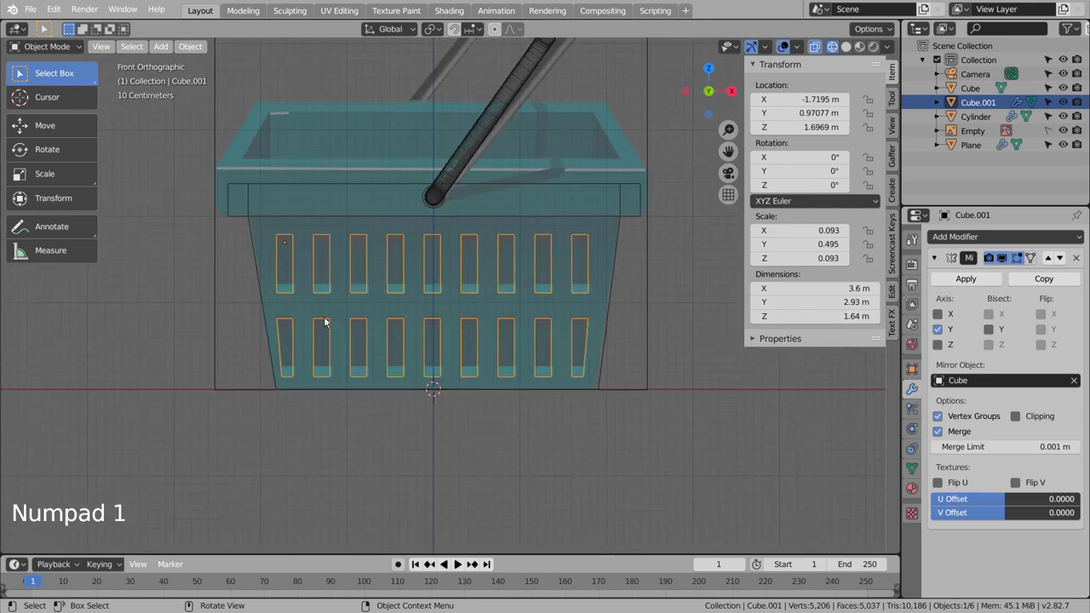
- Check the rows from the top, undo a stray rotation, and apply the upper row's Mirror modifier
click(290, 279)
key(KP_7)
key(shift+d)
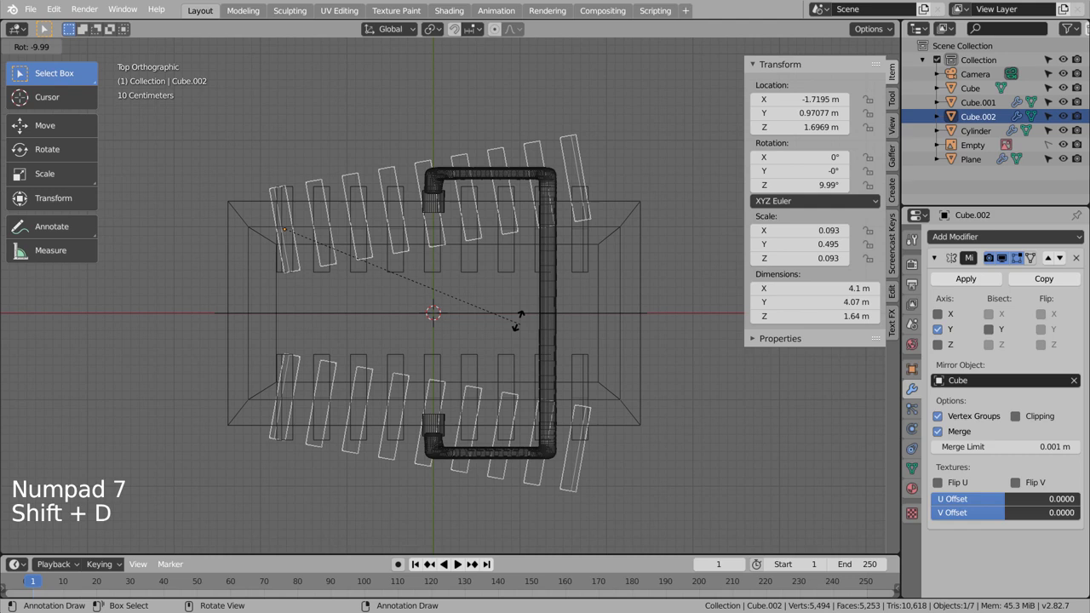
key(ctrl+z)
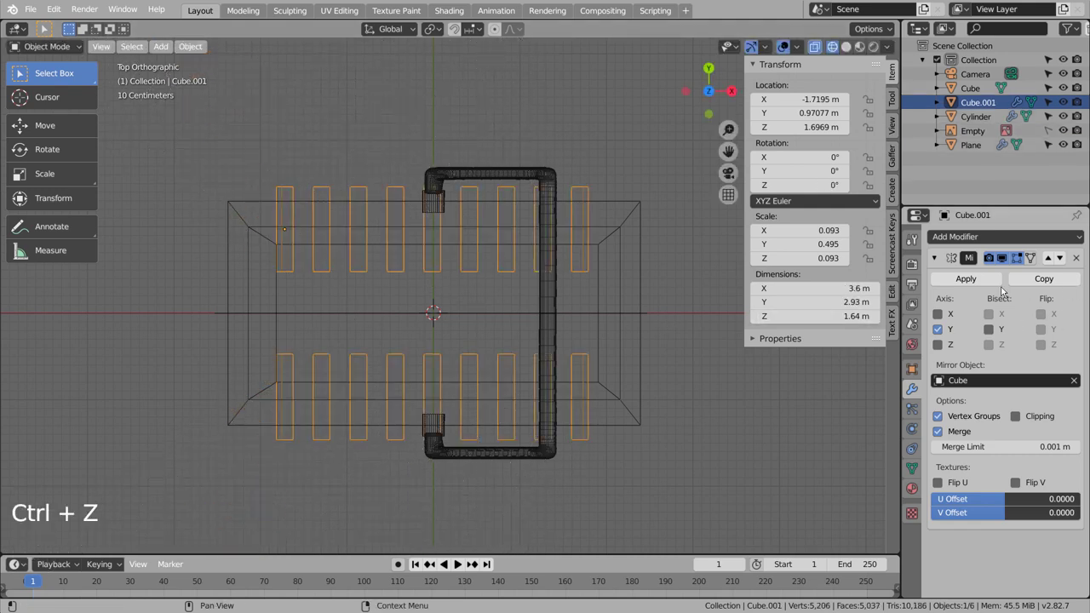
click(964, 279)
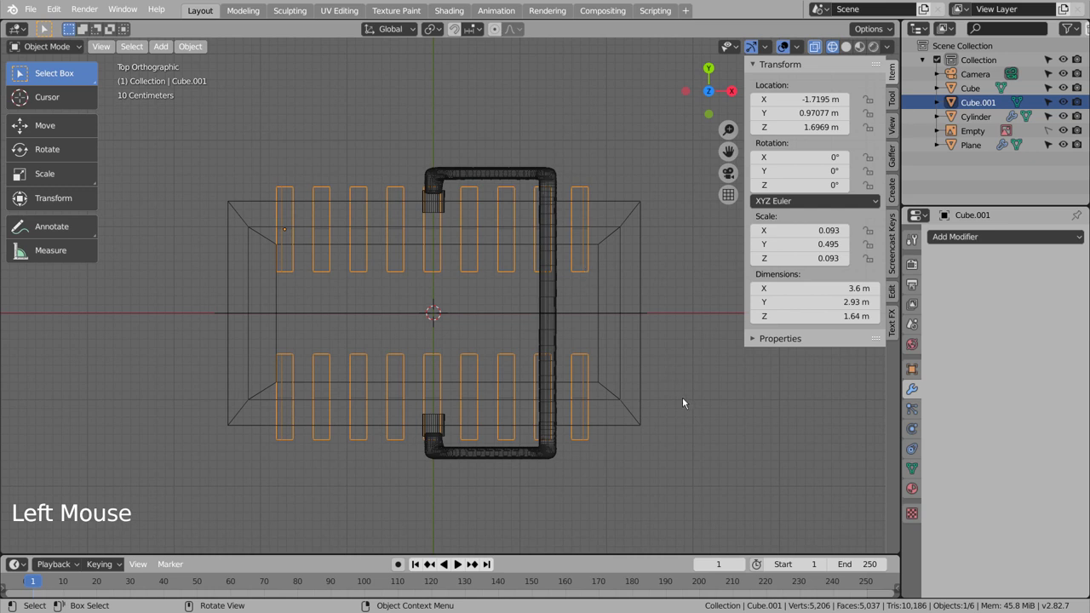
- Add a new small cube, shrink it and move it onto the basket wall as an end-slot cutter
key(shift+a)
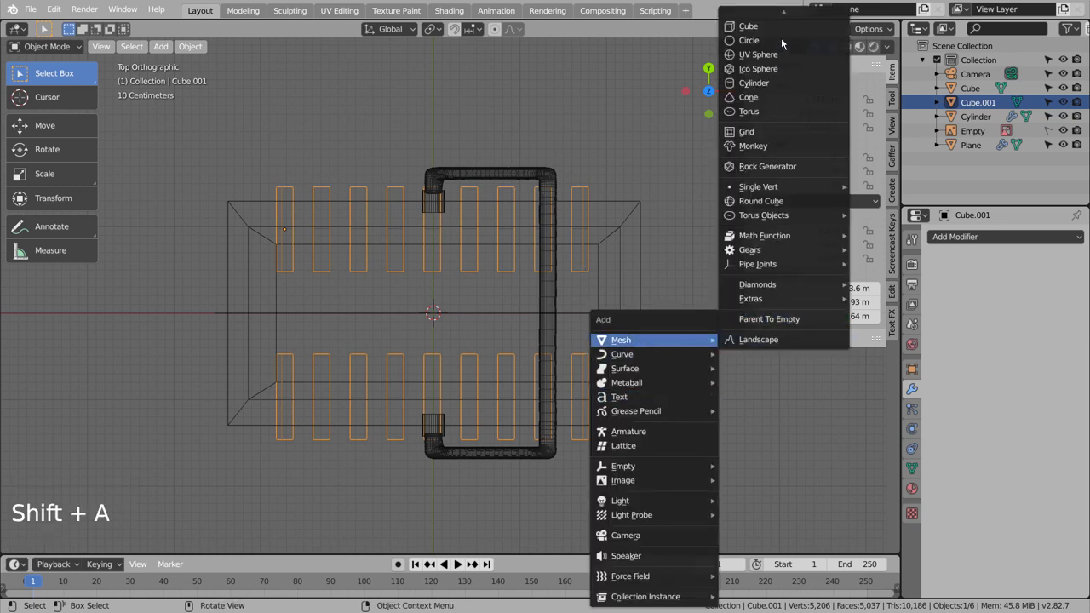
key(s)
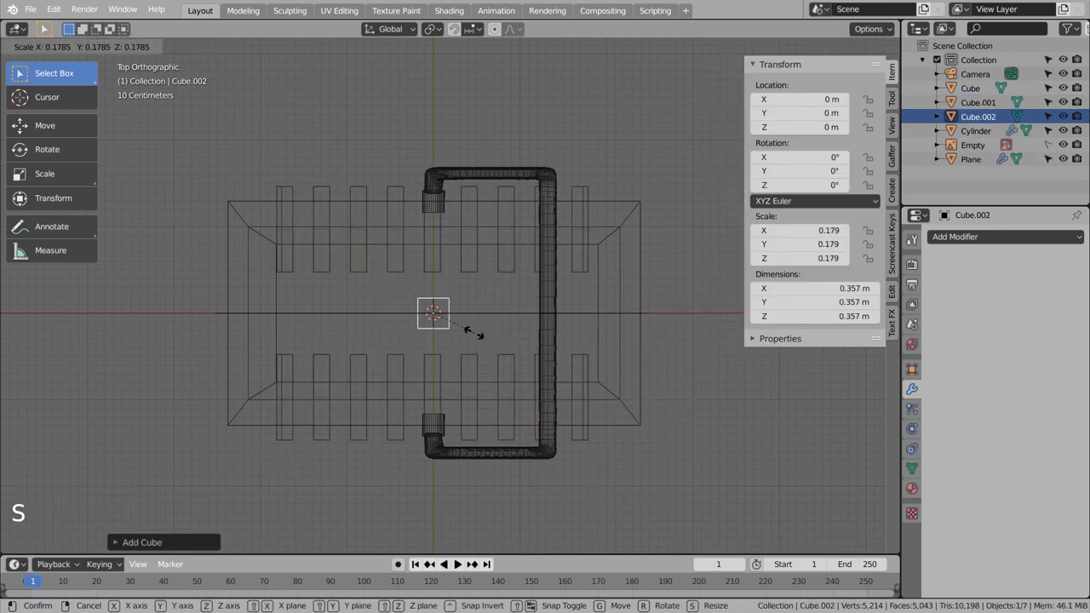
key(KP_1)
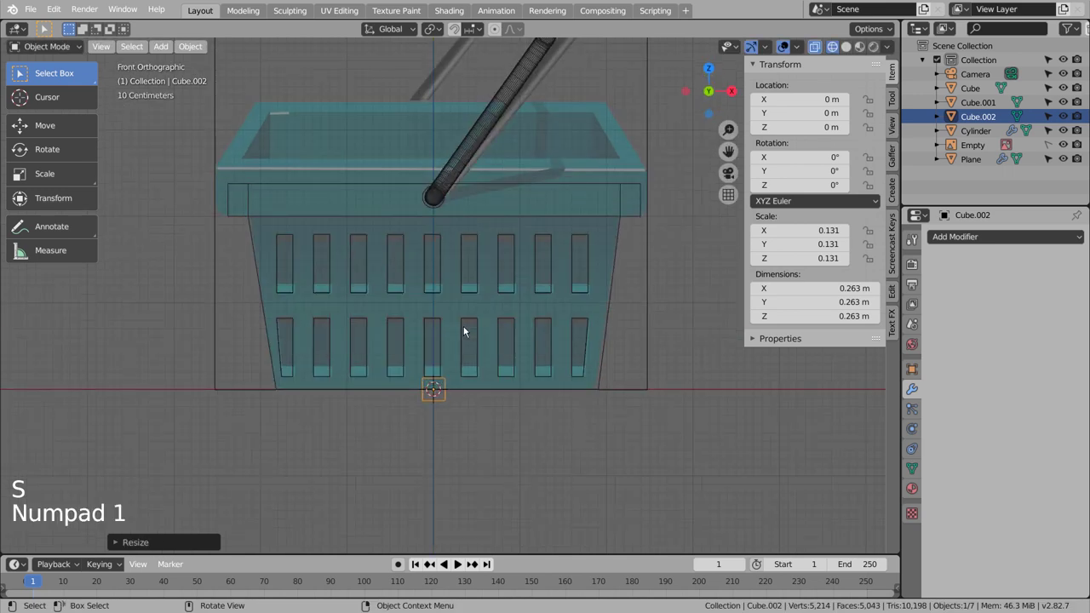
scroll(up, 3)
key(g)
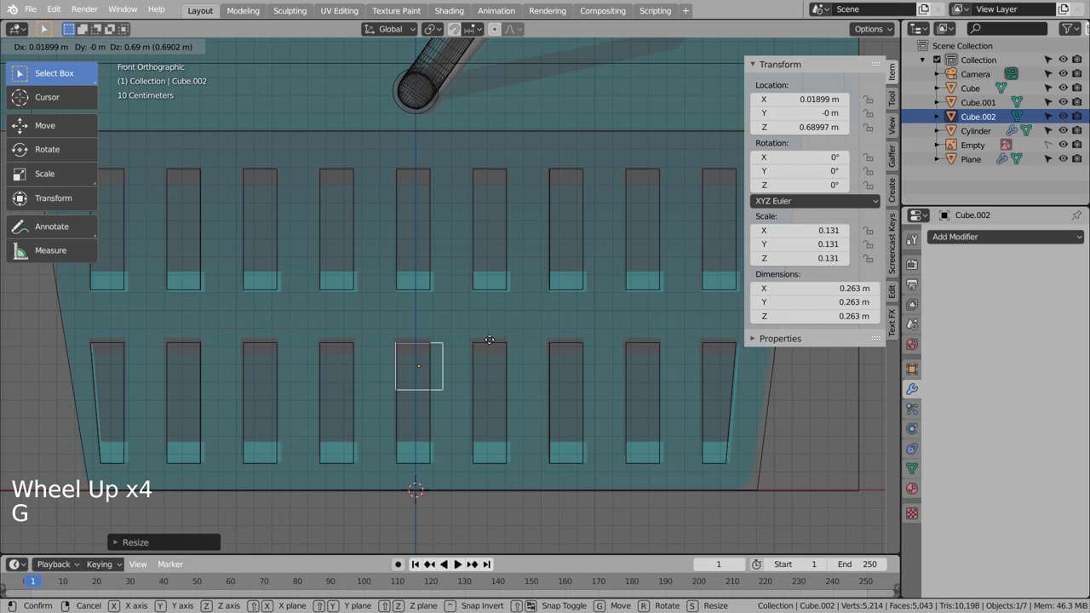
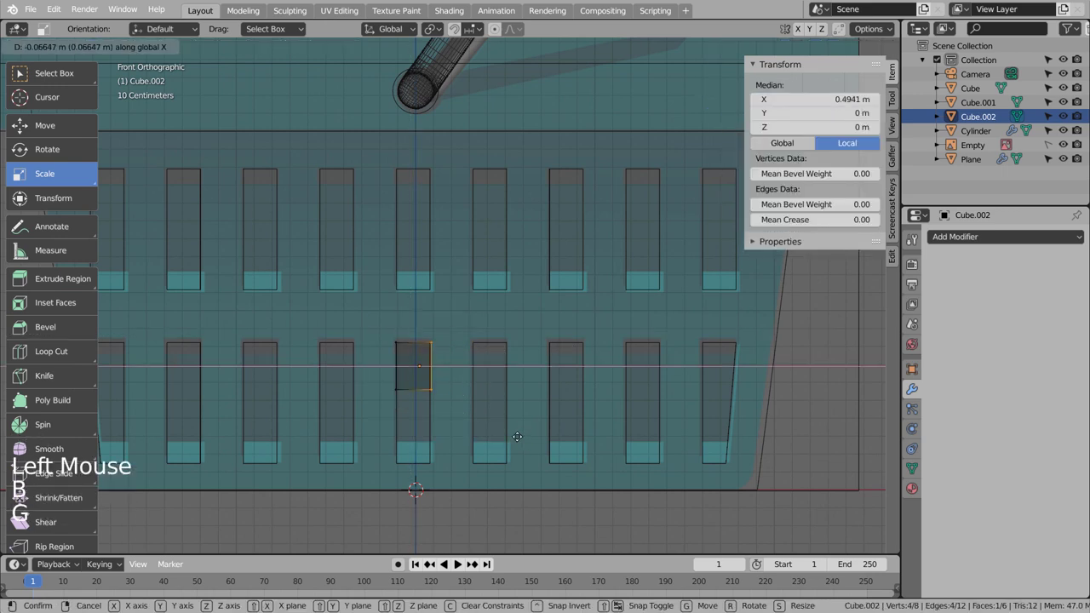
key(b)
key(g)
- Rotate the block 90° about Z, stretch it lengthwise and move it beside the right end wall
key(Tab)
middle_click(542, 411)
key(KP_7)
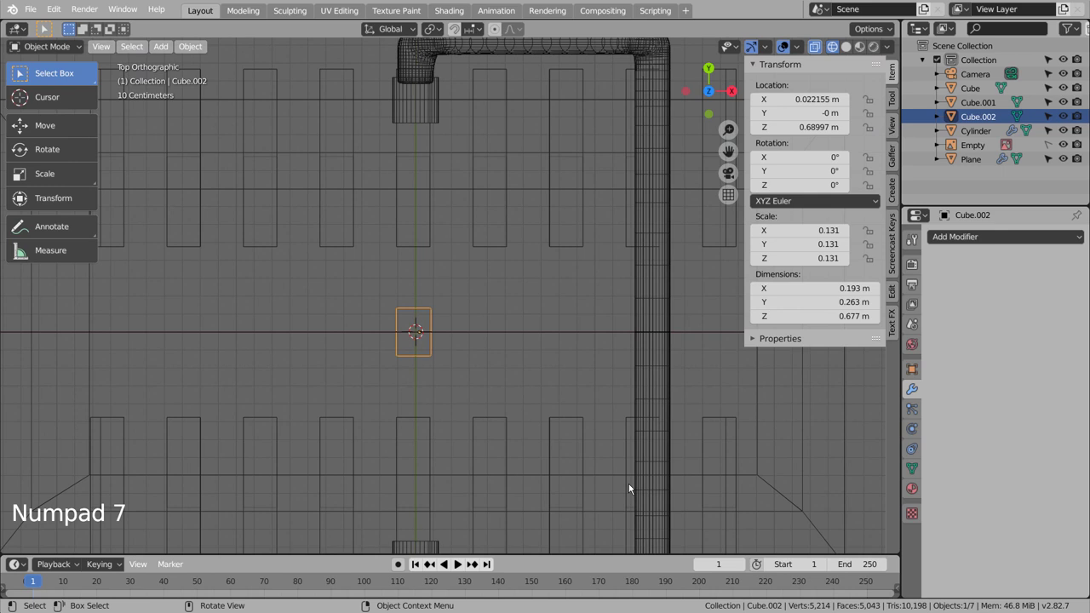
key(r)
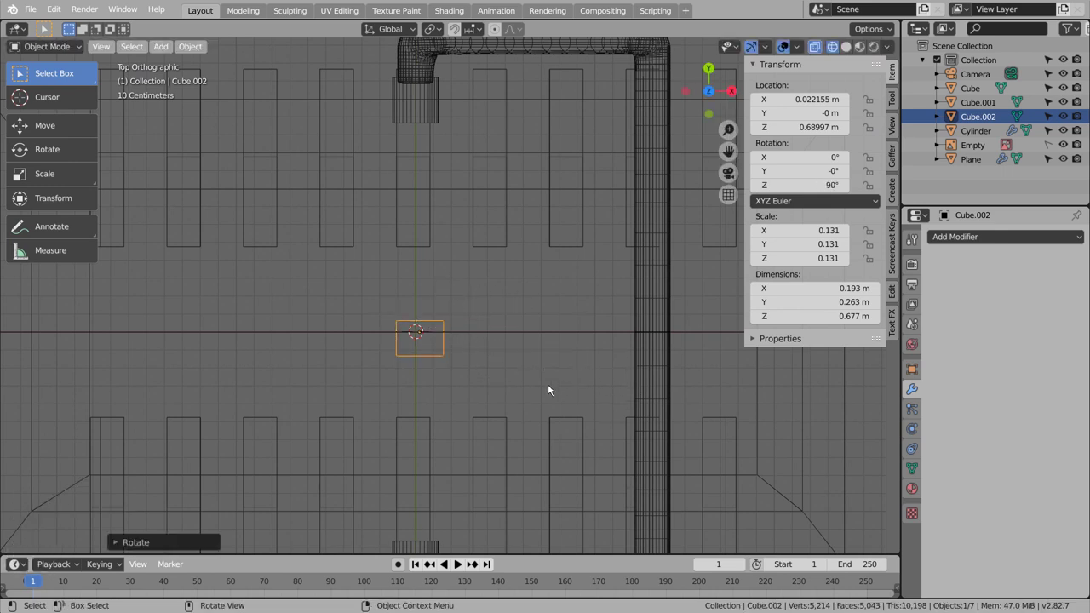
scroll(down, 3)
key(s)
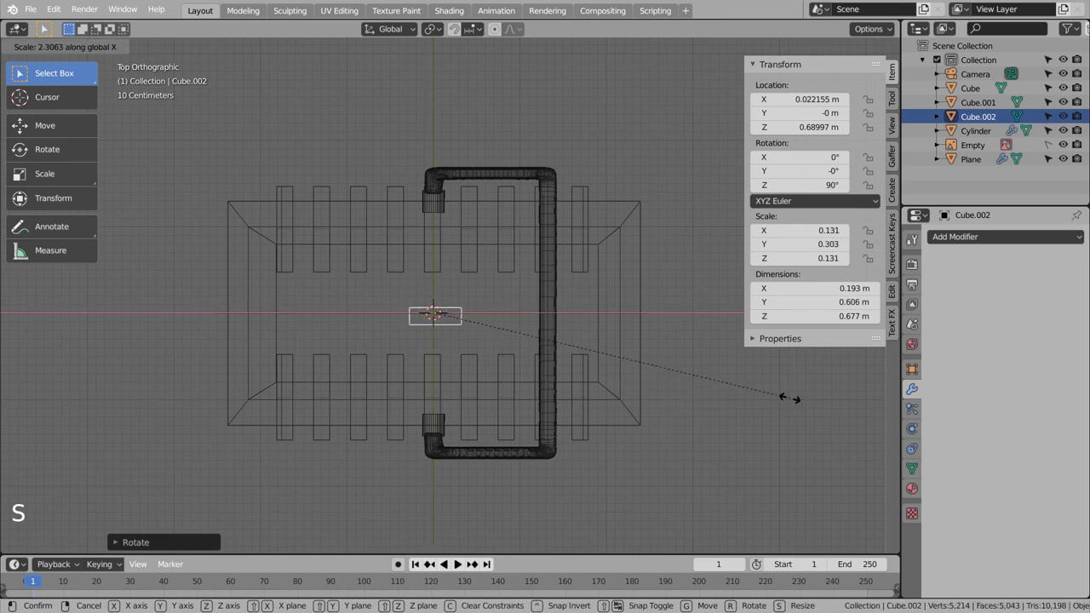
key(g)
middle_click(687, 471)
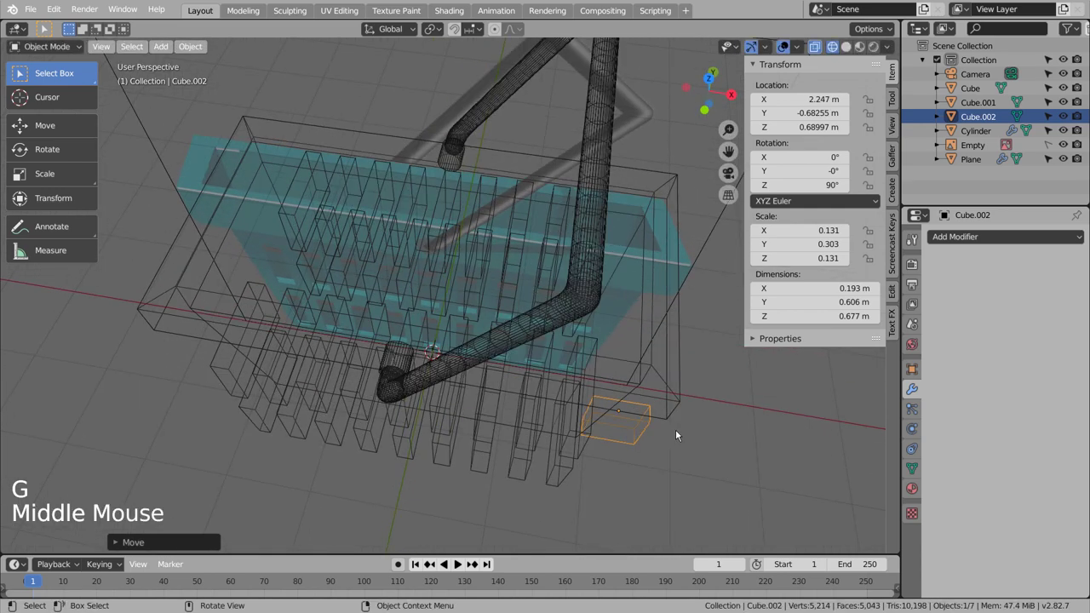
key(KP_1)
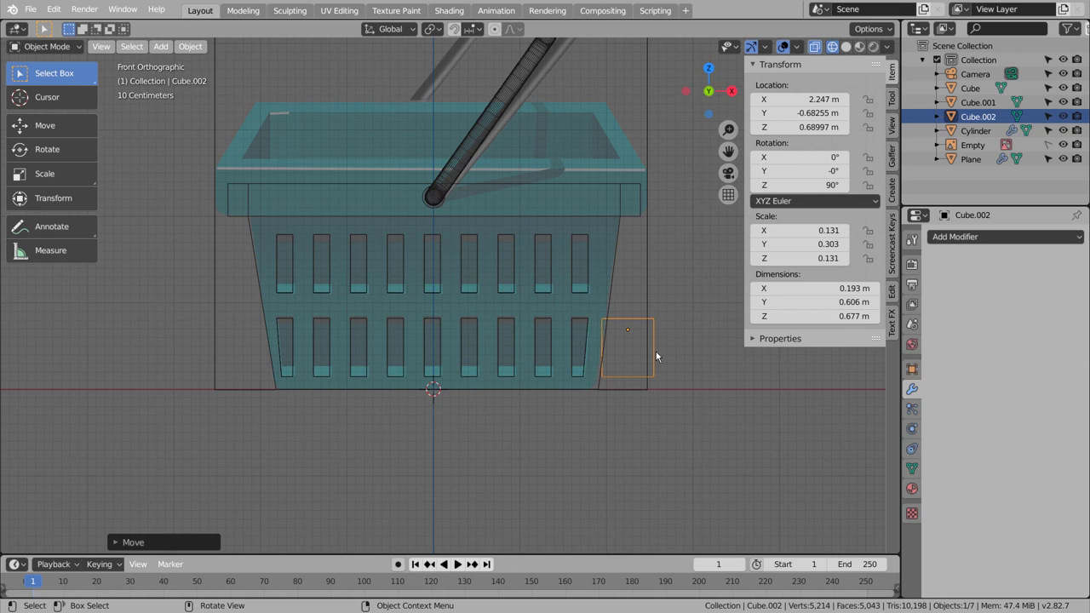
- Slant the block's top vertices along X to match the tapered wall, lengthen it and shift it on
key(Tab)
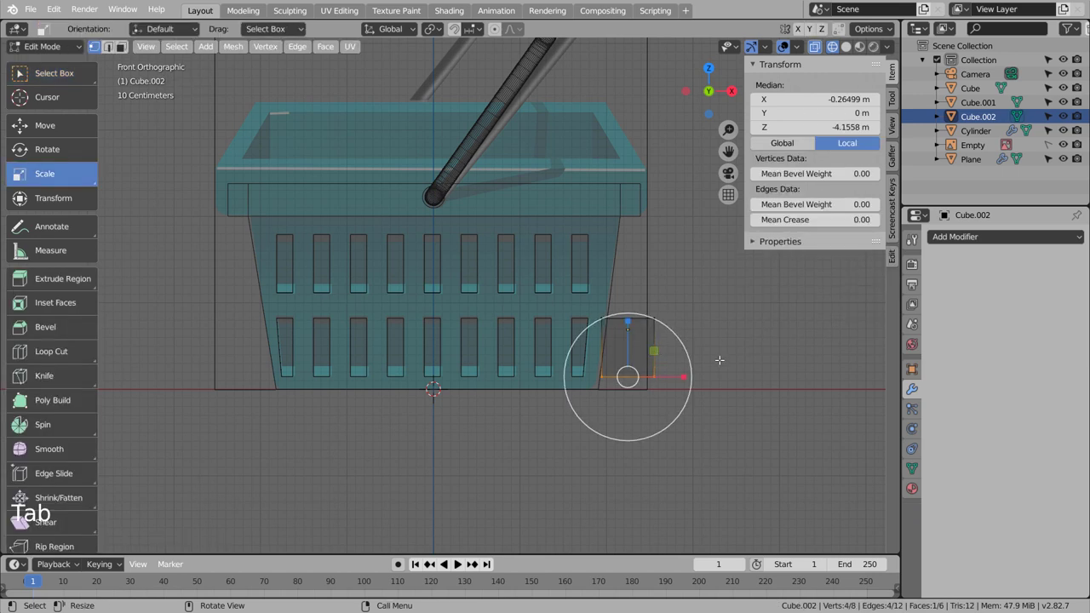
key(g)
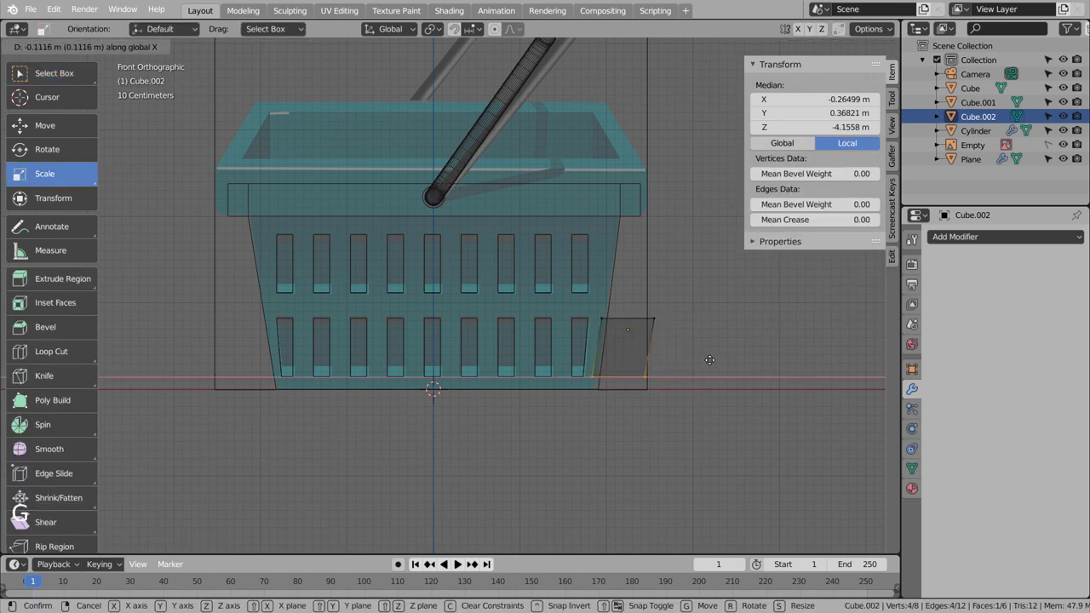
key(Tab)
key(s)
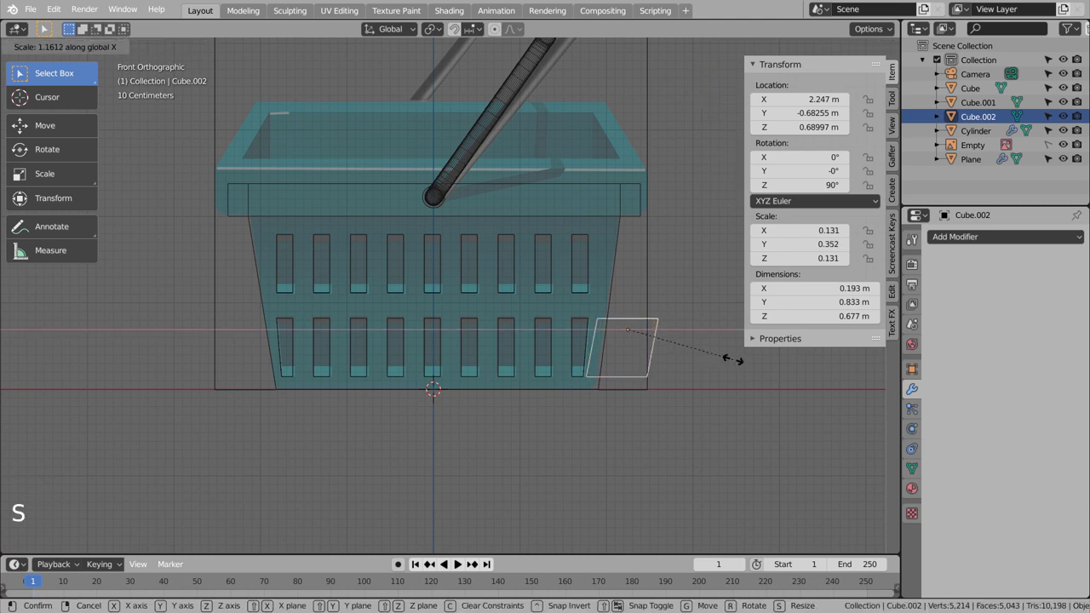
key(g)
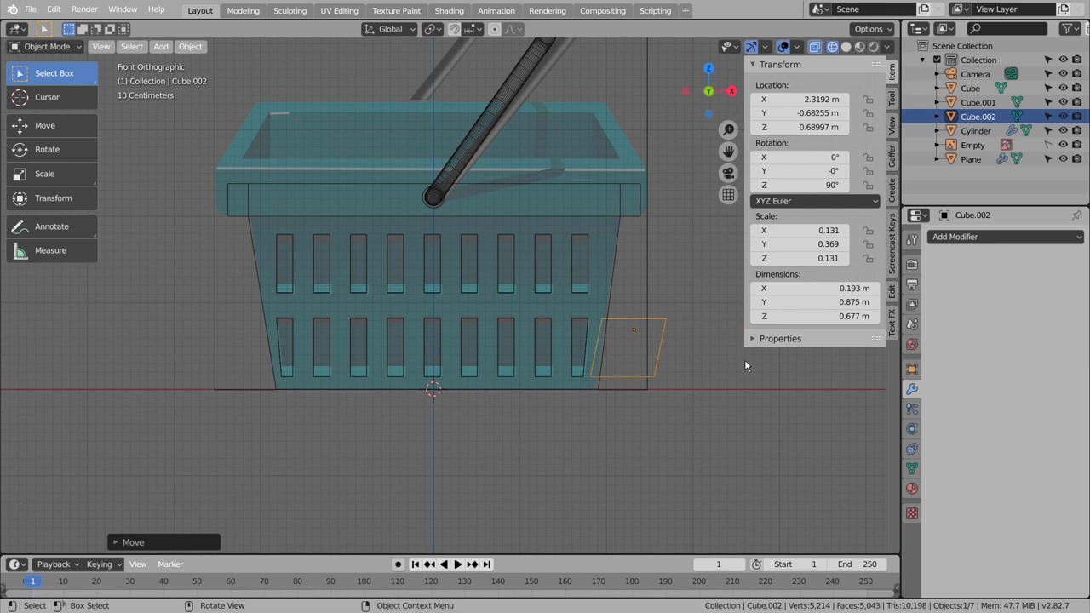
- From the right view, slide the block along Y into position on the end wall
key(KP_1)
key(KP_3)
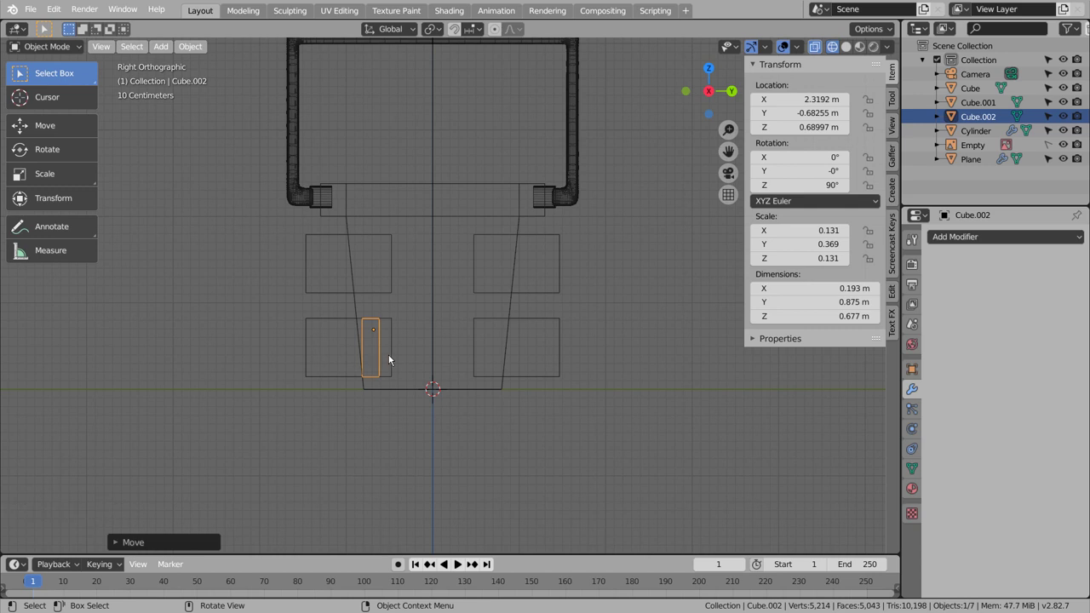
key(g)
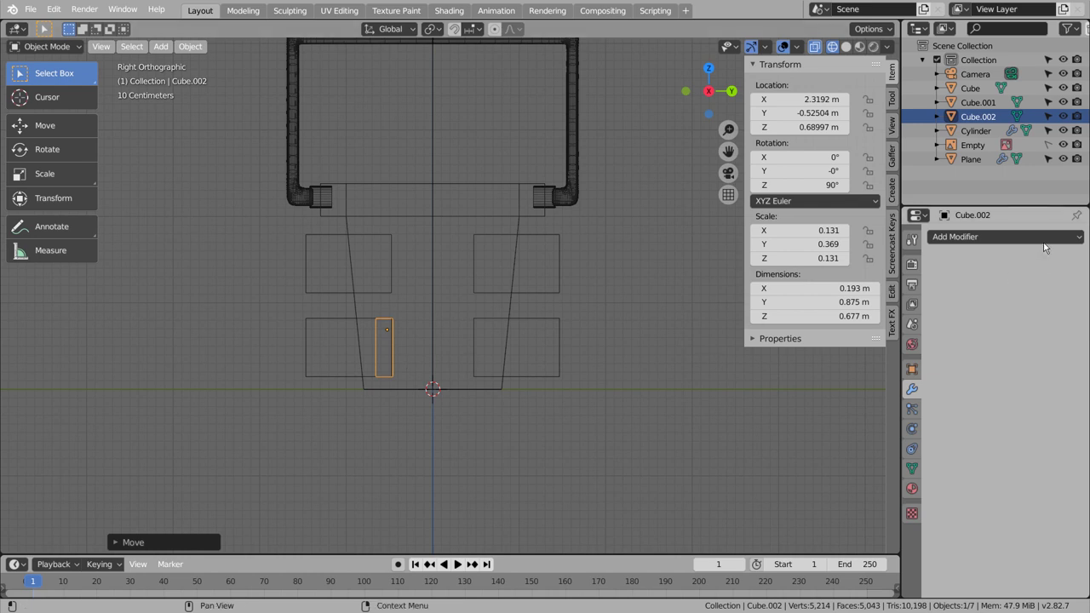
- Array the cutter into five slots at offset 1.4, then duplicate a six-slot row raised above it
click(1037, 237)
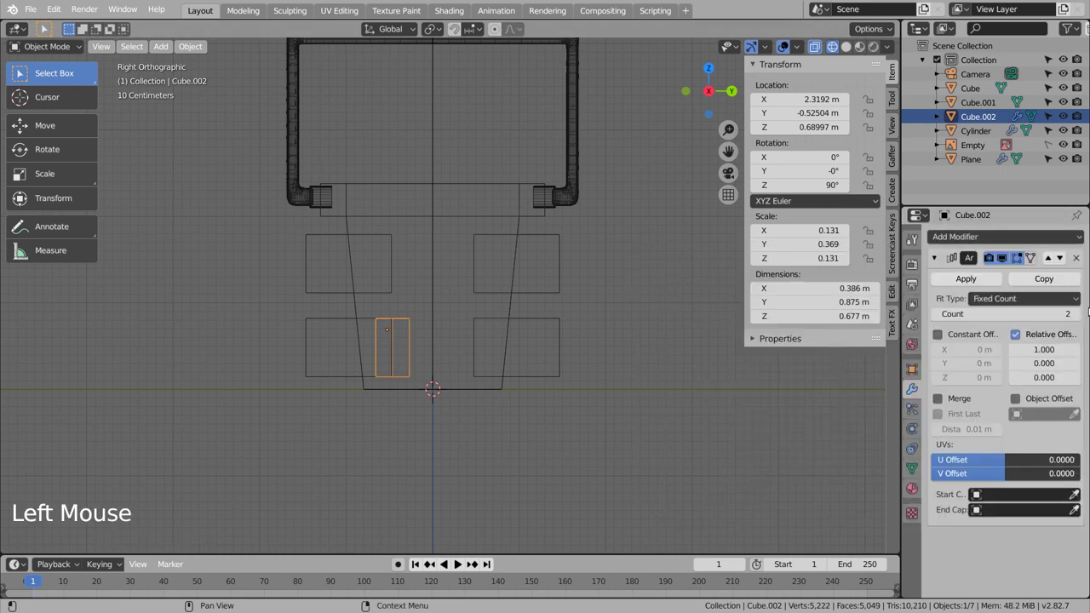
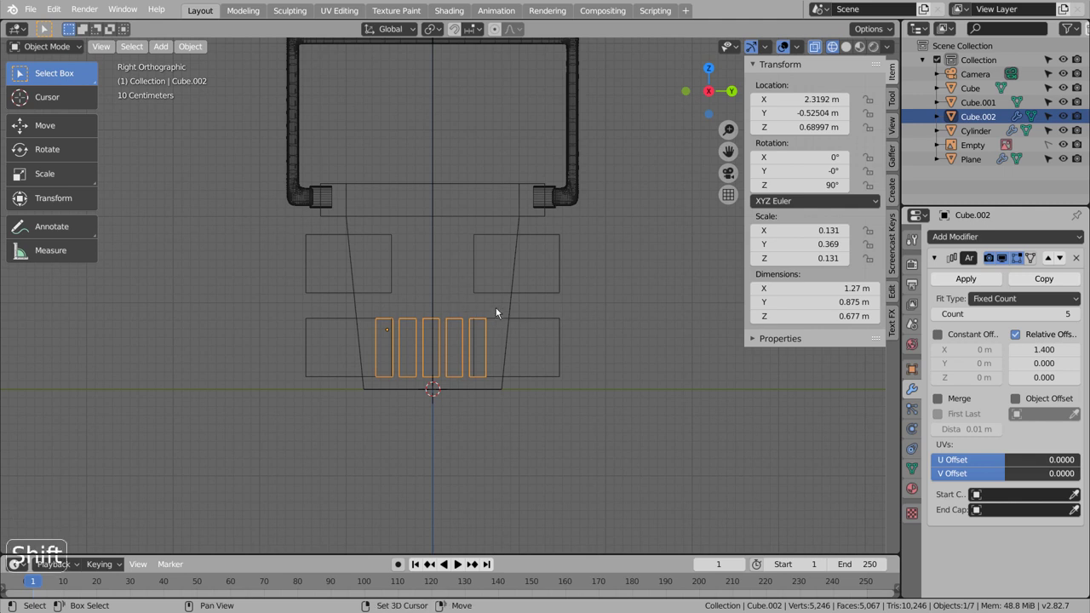
key(shift+d)
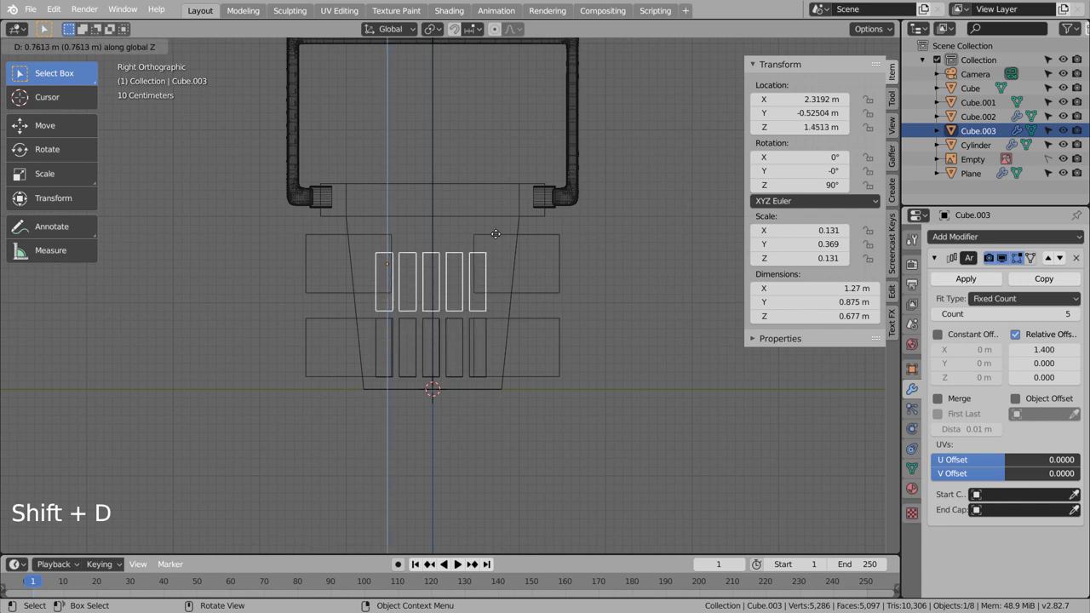
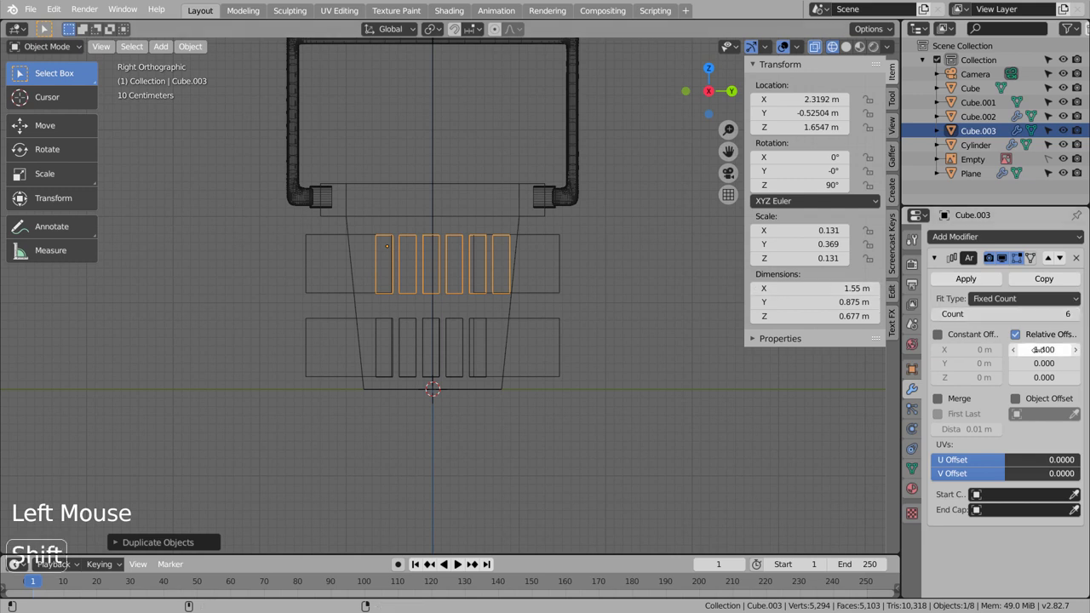
key(g)
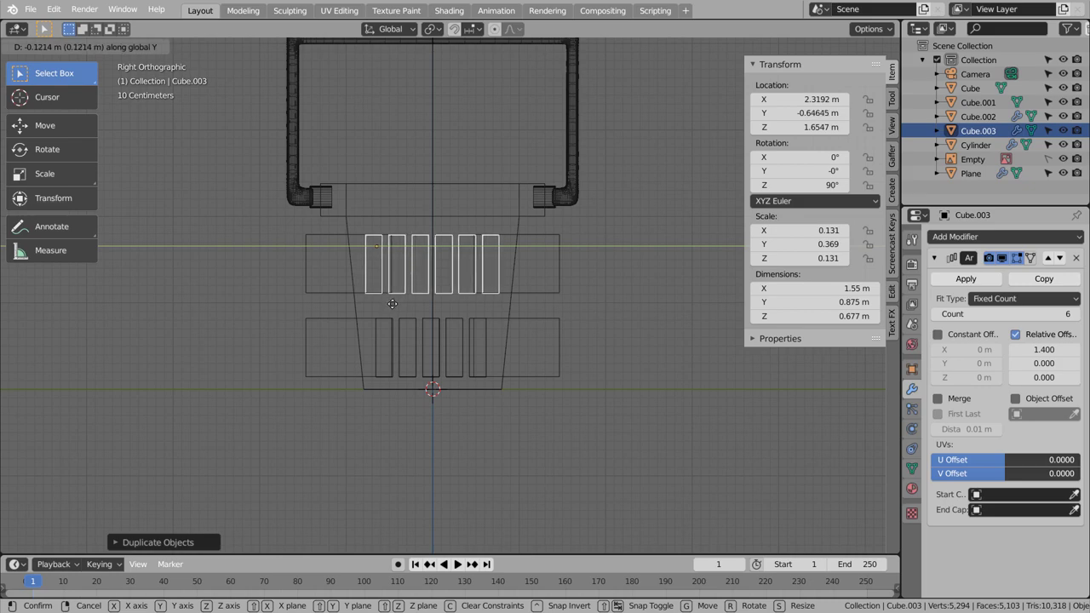
middle_click(414, 366)
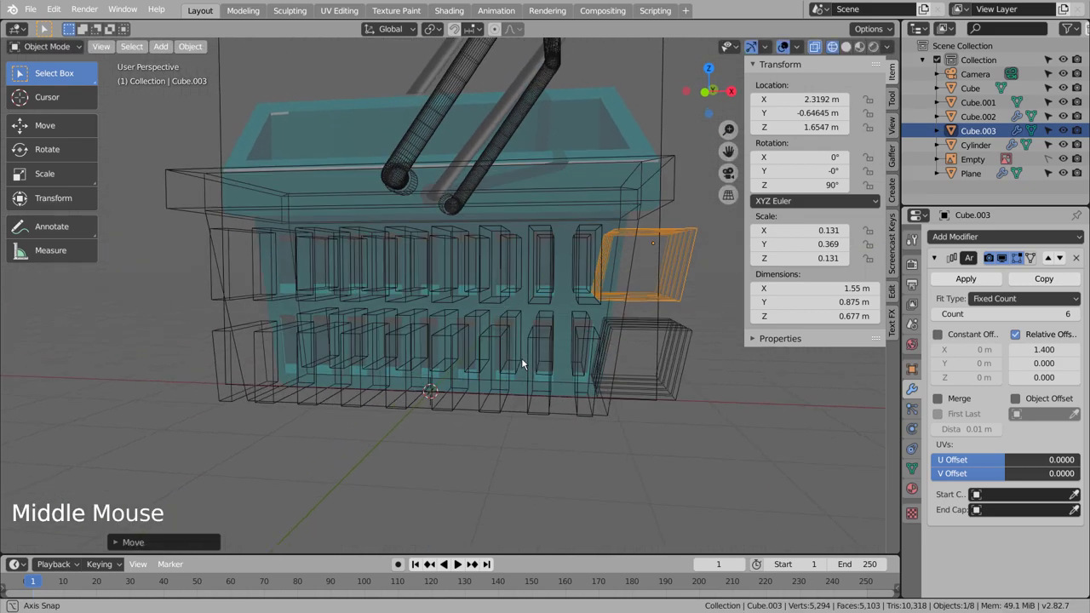
- Orbit around the end wall, toggling solid shading, to check the slot rows' depth
key(KP_1)
scroll(up, 3)
middle_click(650, 370)
click(529, 278)
click(524, 276)
key(shift+z)
middle_click(616, 314)
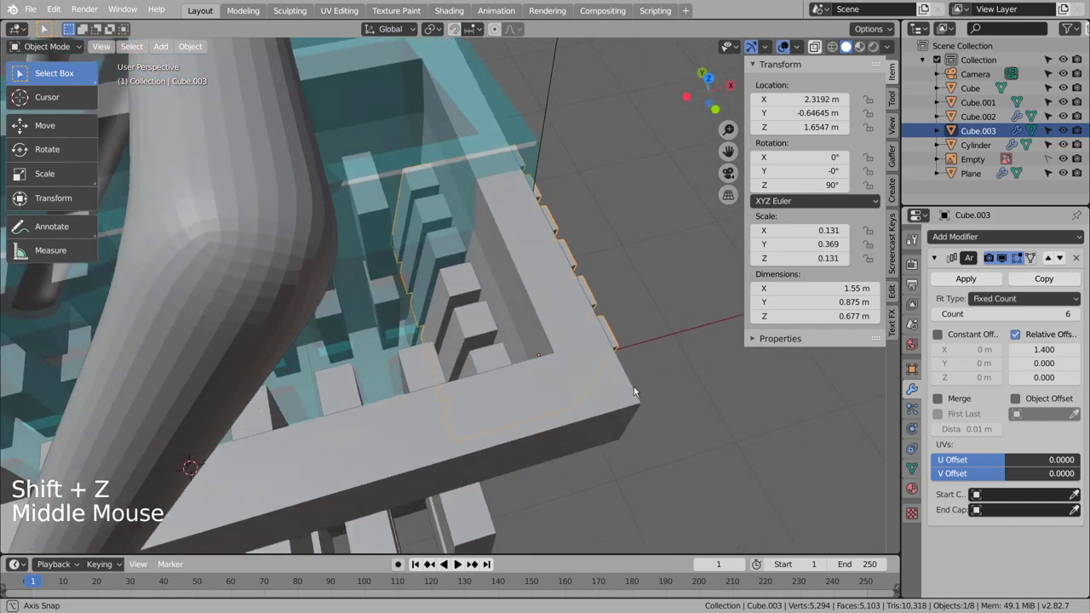
key(shift+z)
middle_click(425, 387)
key(shift+z)
middle_click(453, 402)
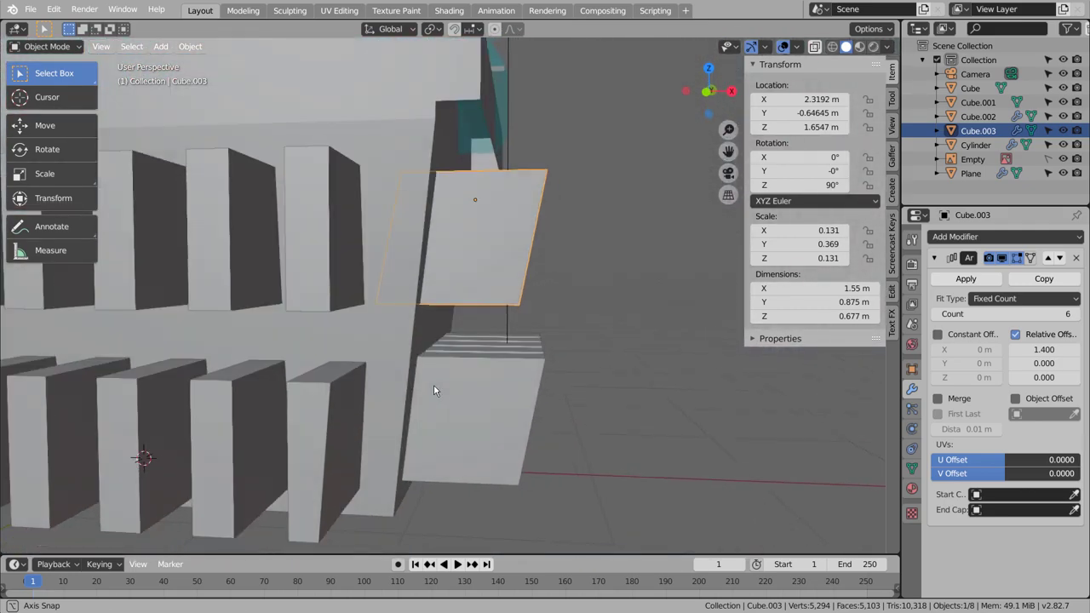
- Nudge the lower slot row inward along X to about 2.27 m from the front view
click(470, 396)
key(shift+z)
key(KP_1)
key(g)
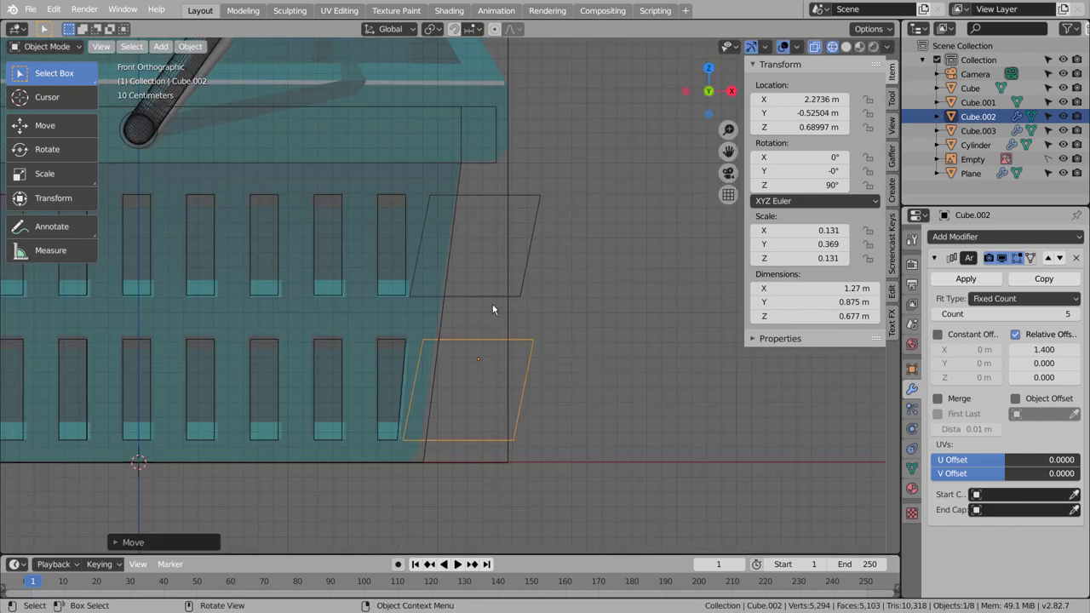
- Apply both rows' Array modifiers and join them into one object with Ctrl+J
click(540, 294)
click(524, 294)
click(527, 344)
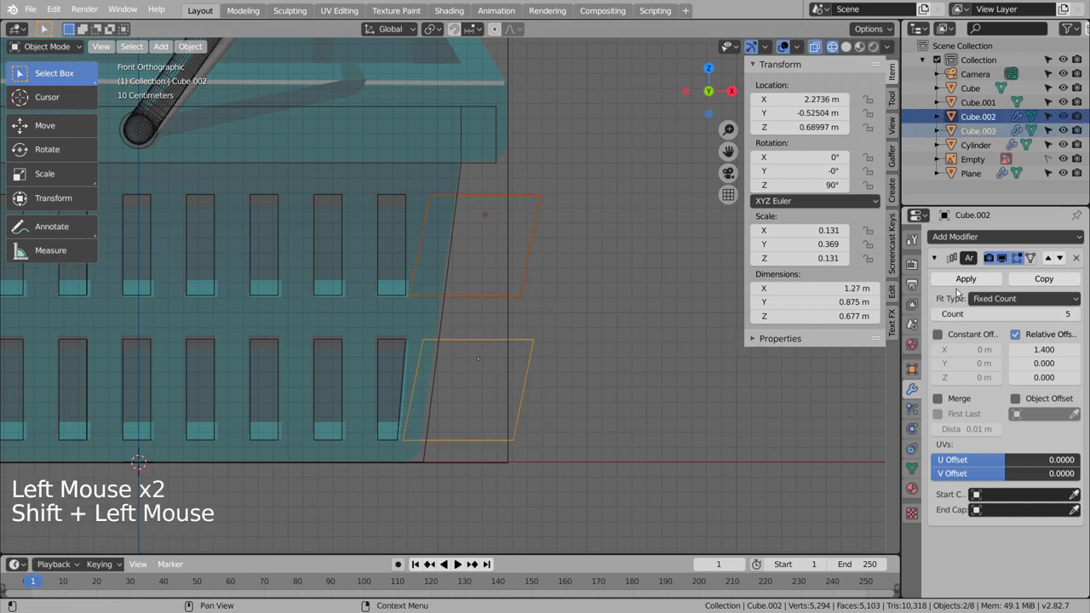
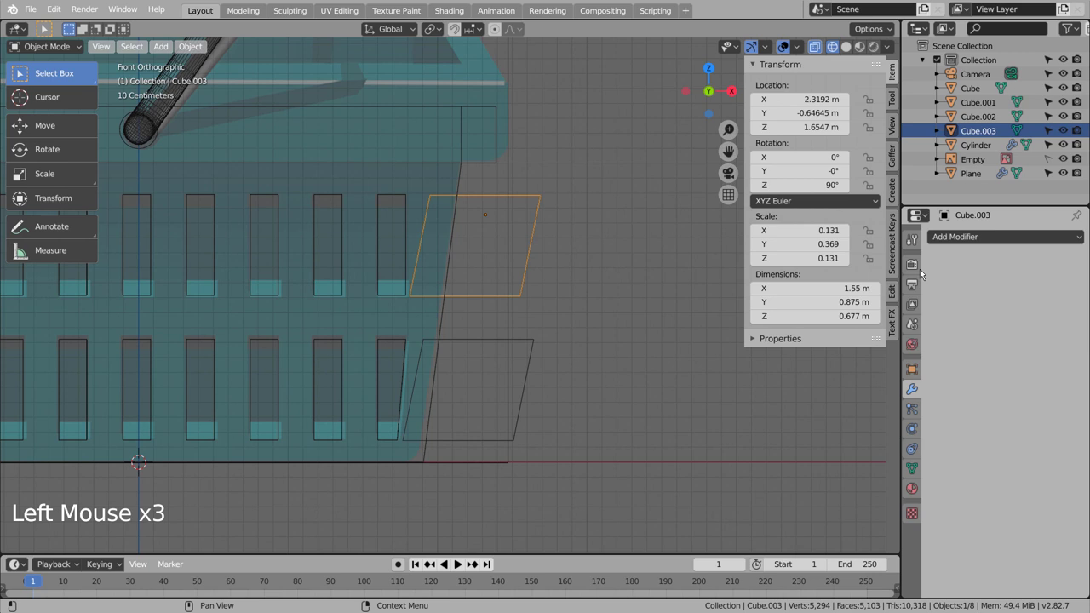
click(508, 352)
double_click(541, 343)
key(ctrl+j)
- Add a Mirror modifier using the Cube so the slot cutters stand at both end walls
click(527, 283)
click(1008, 233)
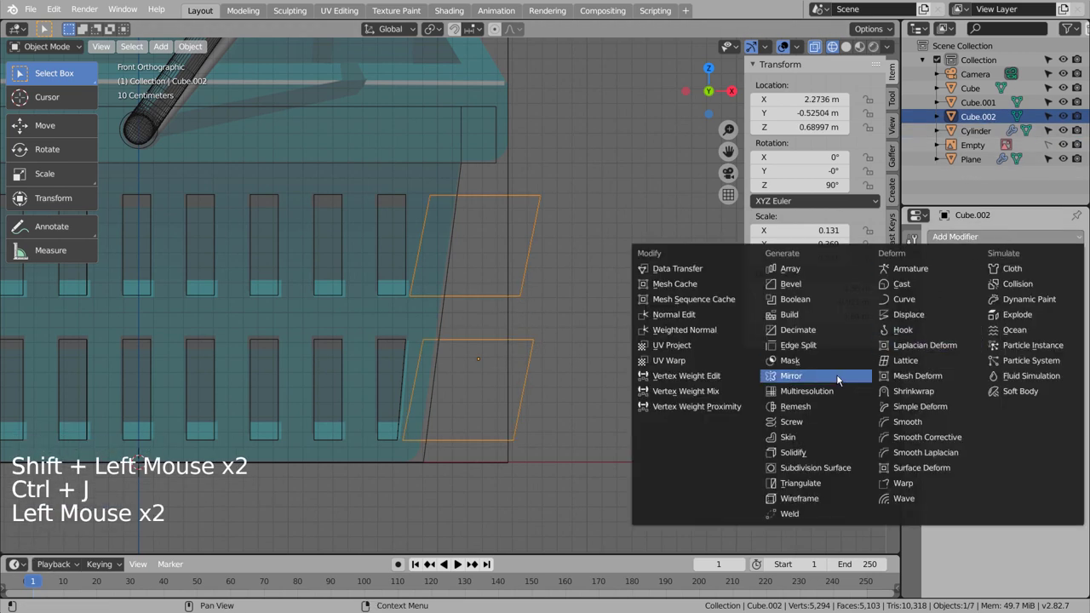
scroll(down, 3)
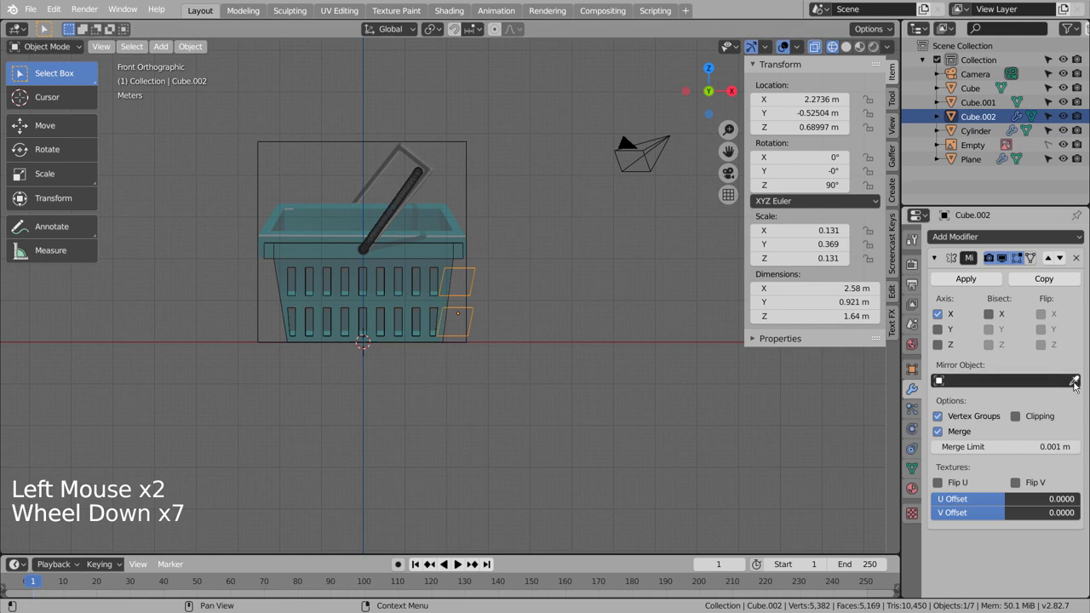
scroll(down, 3)
click(1081, 389)
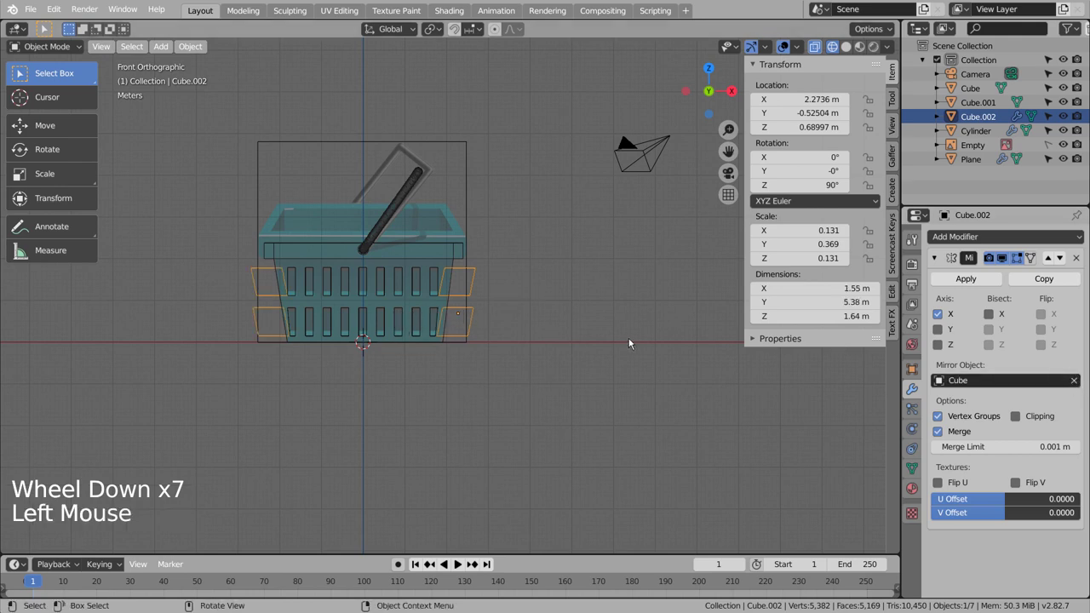
scroll(up, 3)
middle_click(264, 311)
scroll(up, 3)
middle_click(471, 340)
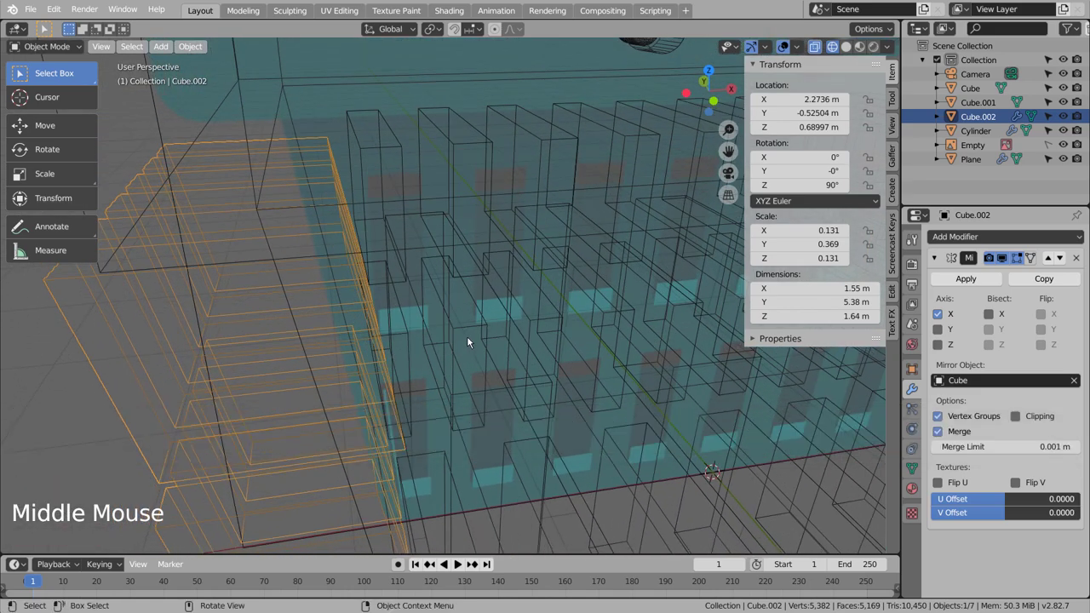
- Apply the Mirror modifier to make the mirrored end-wall slots real geometry
key(KP_1)
click(360, 297)
click(361, 310)
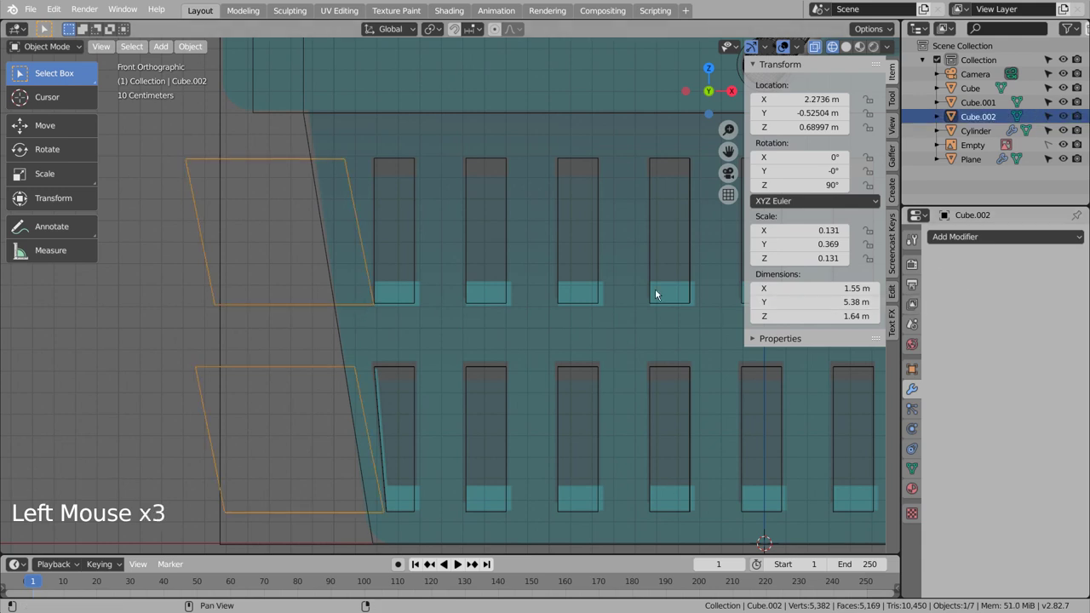
- Place the duplicated, 90°-rotated slot cutters against the short side, nudging them along X to about -1.71 m
click(330, 374)
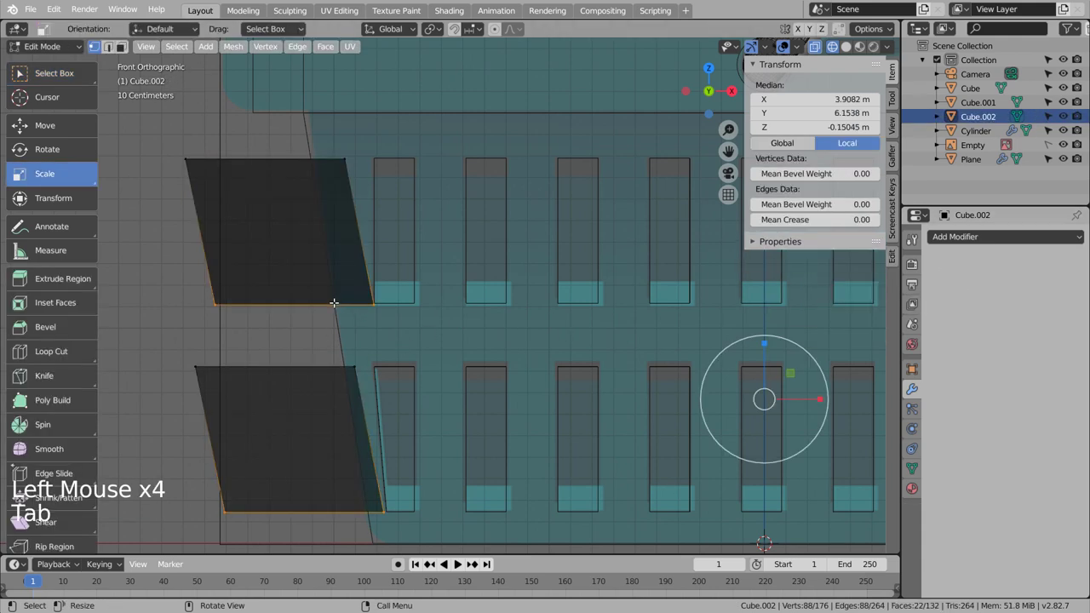
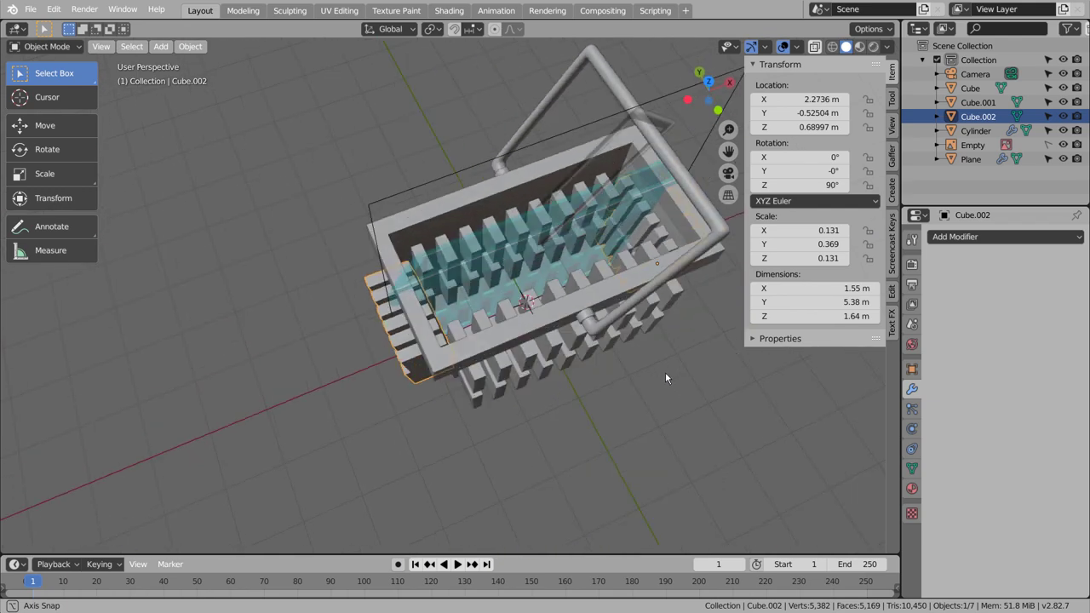
key(KP_1)
scroll(up, 3)
click(421, 270)
middle_click(688, 335)
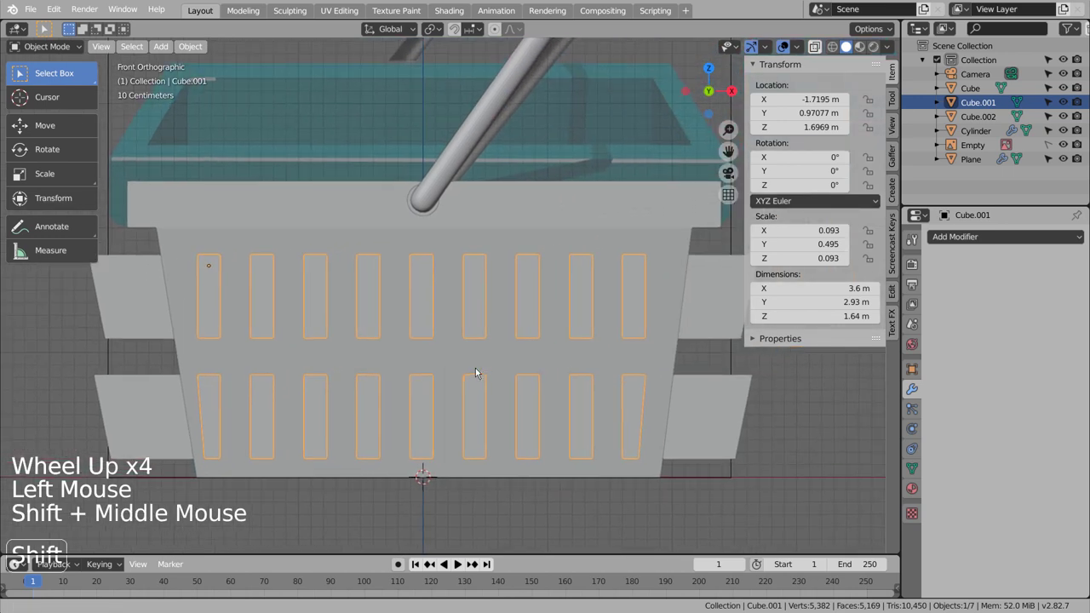
key(shift+z)
key(g)
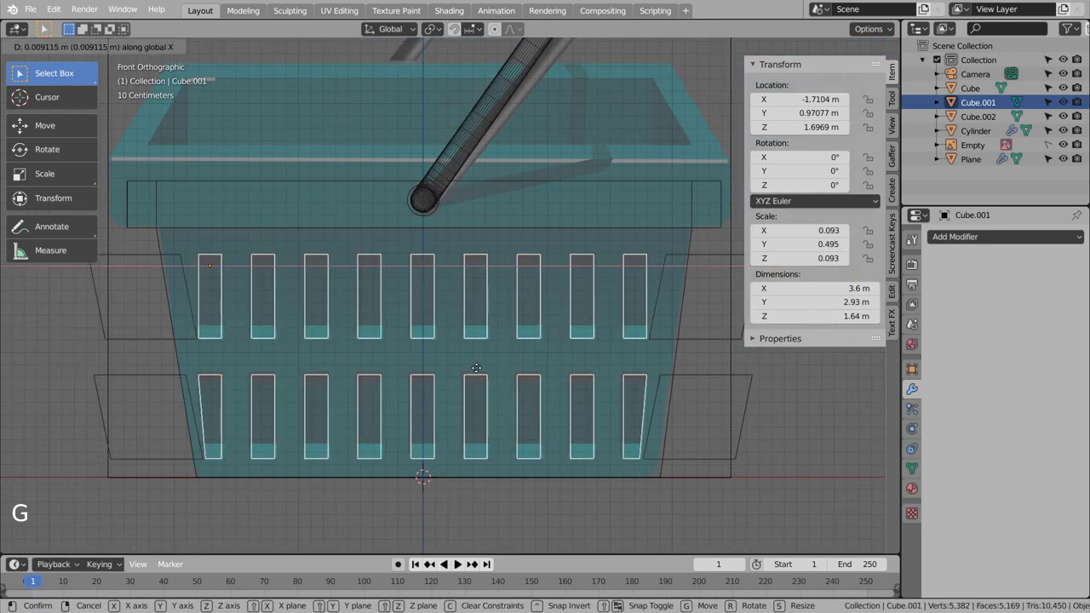
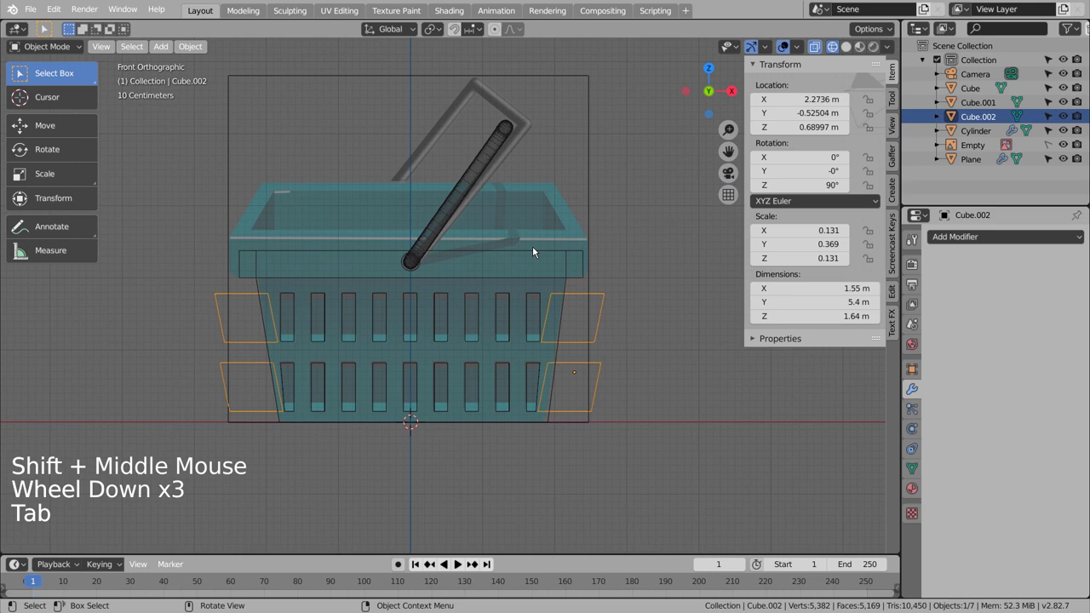
- Give the basket Cube a Solidify wall, trying thicker values then settling back on 0.01 m
click(535, 252)
scroll(down, 3)
middle_click(566, 327)
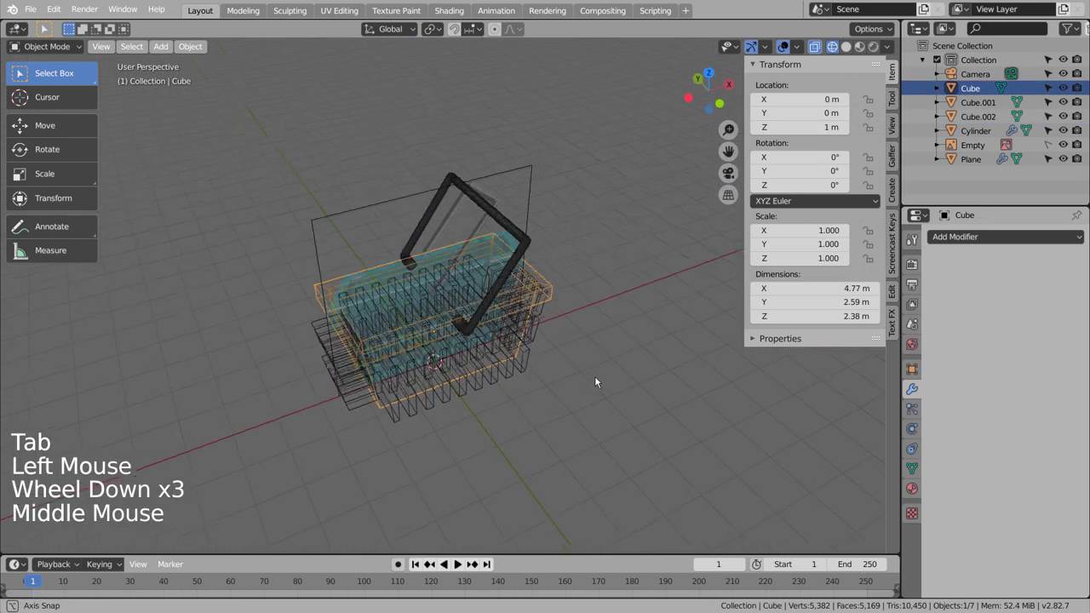
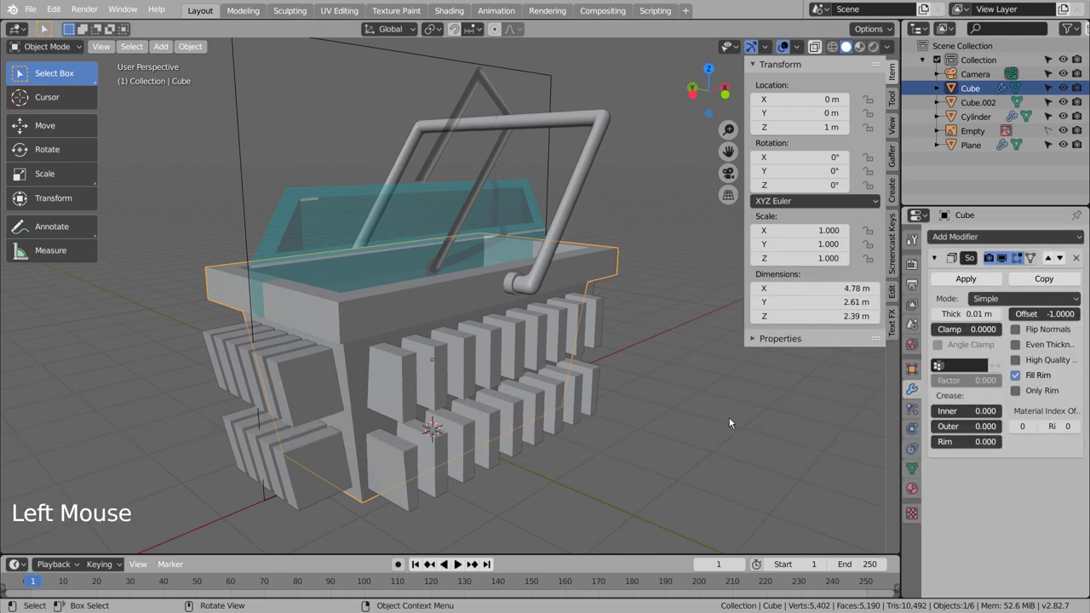
middle_click(713, 422)
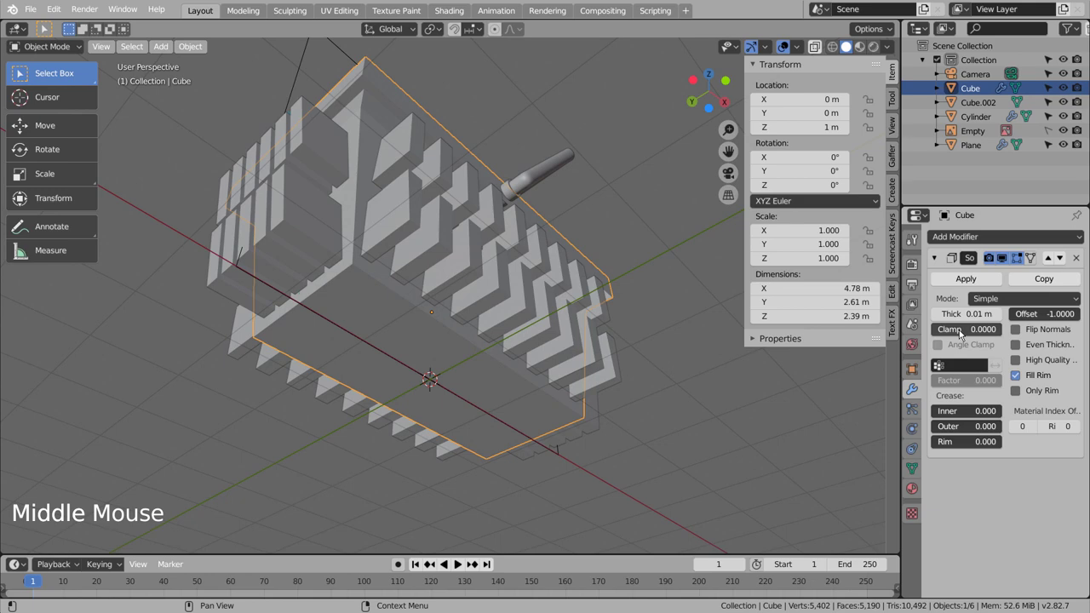
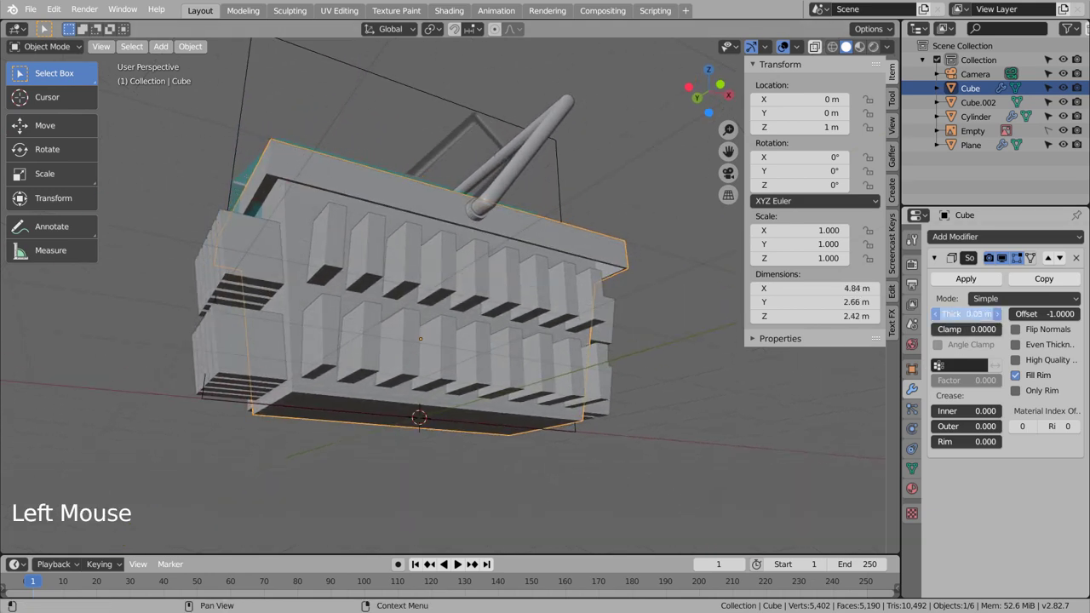
middle_click(672, 294)
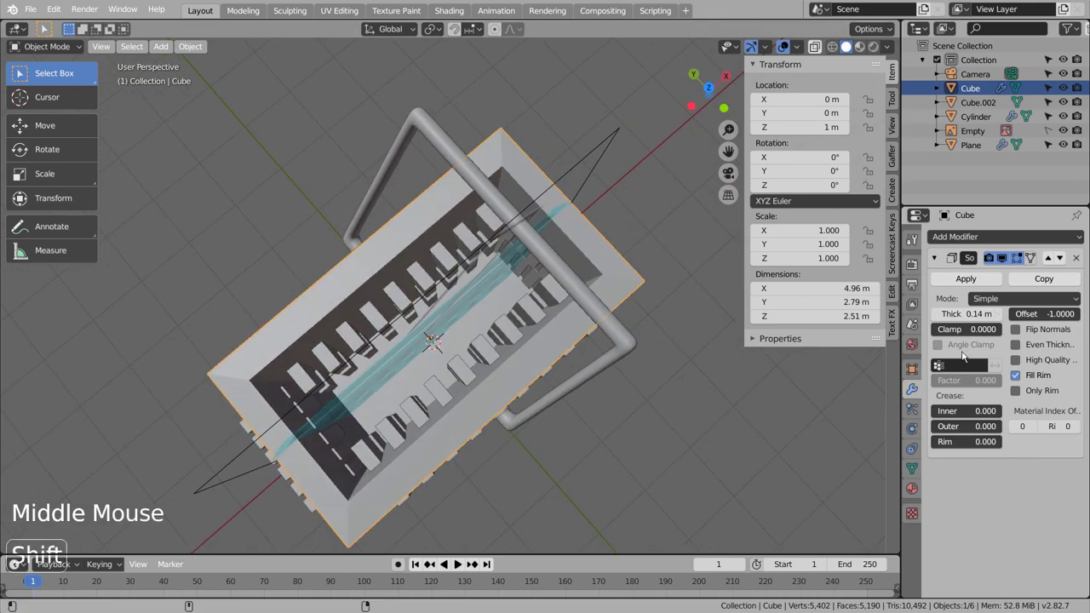
key(ctrl+z)
middle_click(684, 455)
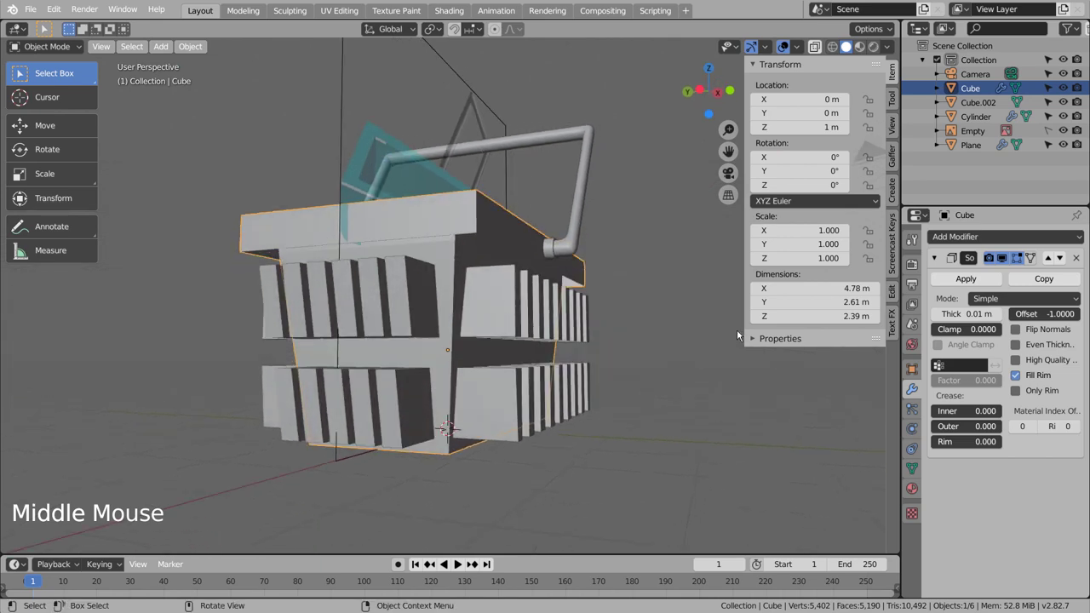
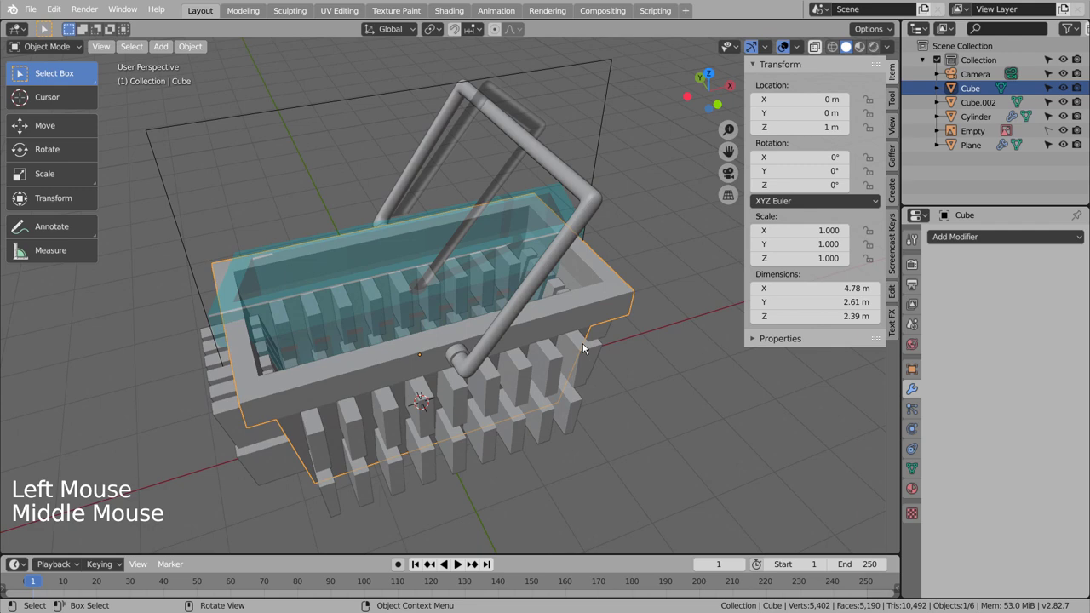
- Cut the slots with a Boolean Difference using the cutter object, apply it, and delete the cutters
click(591, 314)
click(983, 242)
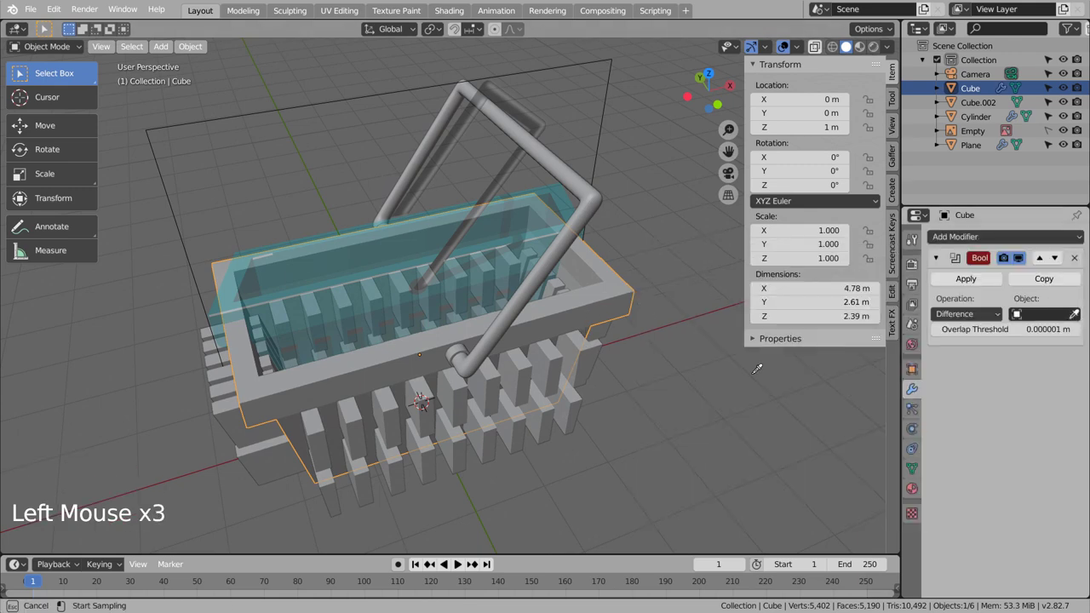
click(977, 283)
click(581, 420)
key(x)
- Inspect the cut slots up close and adjust the basket object from its context menu
middle_click(651, 439)
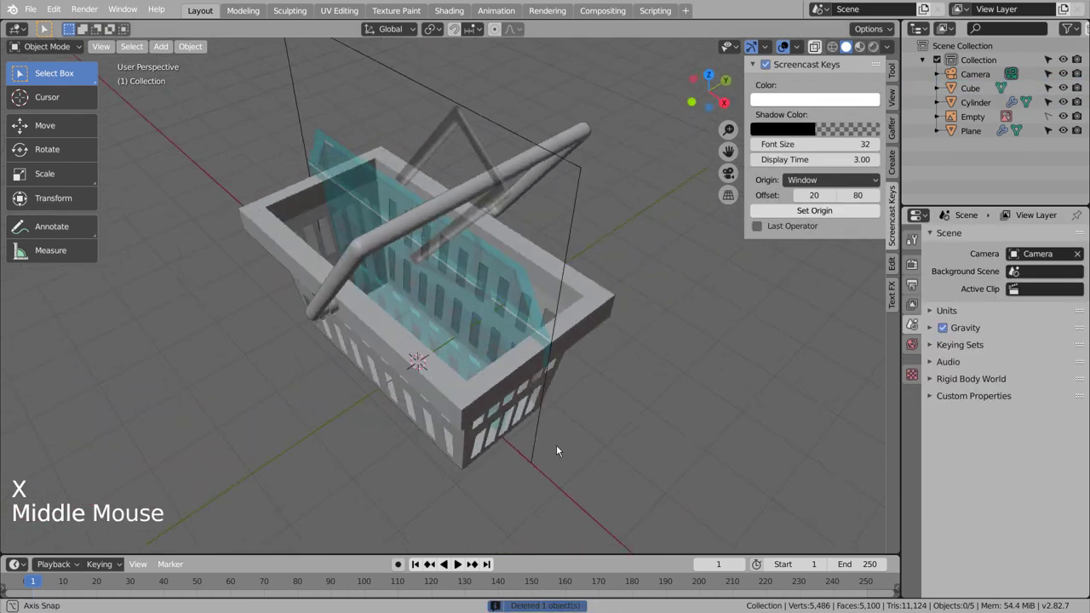
scroll(up, 3)
middle_click(489, 390)
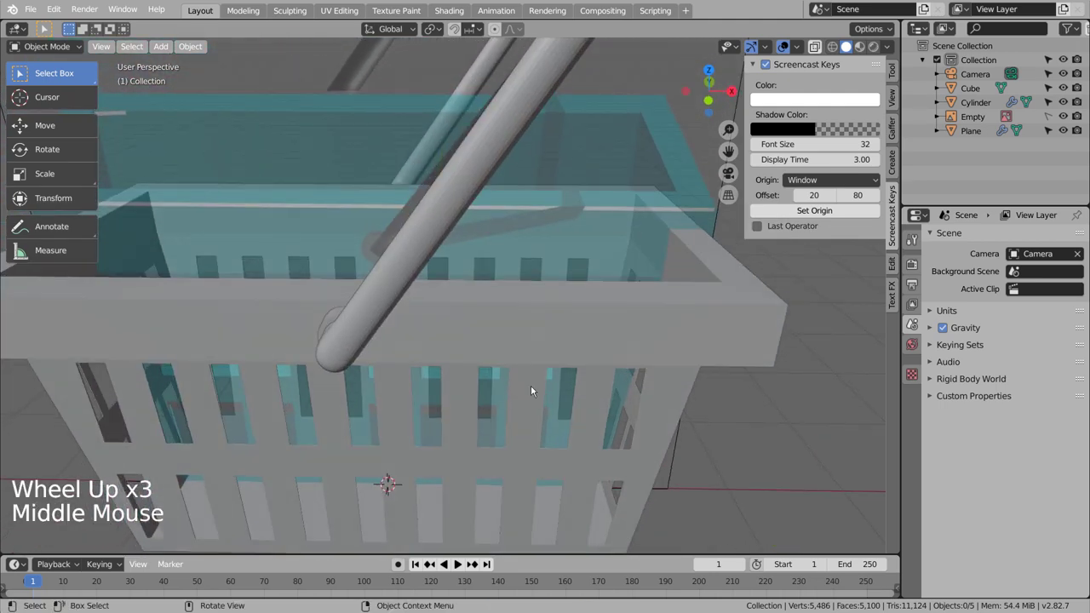
scroll(down, 3)
click(474, 245)
right_click(473, 245)
click(539, 307)
middle_click(452, 355)
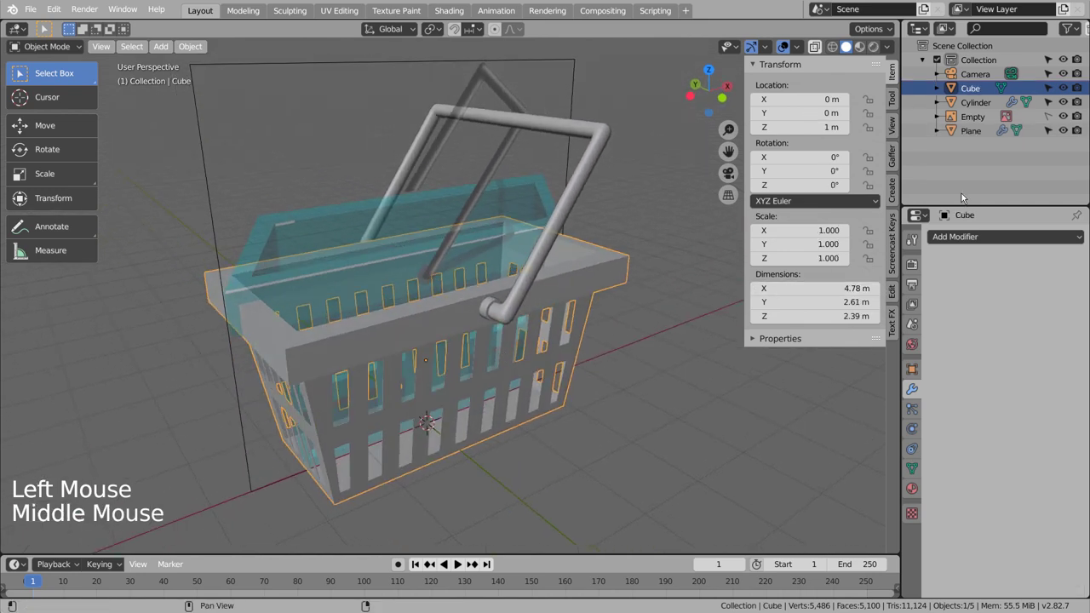
- Apply the remaining modifiers and make the reference image fully opaque
click(1051, 116)
click(975, 121)
click(1045, 311)
click(613, 274)
middle_click(659, 305)
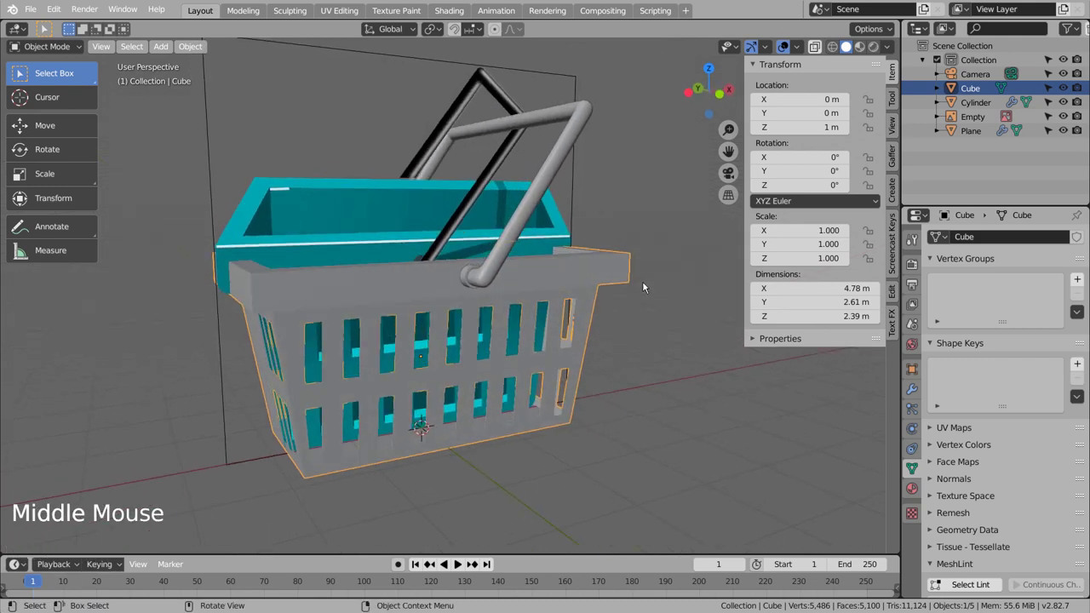
middle_click(652, 295)
scroll(down, 3)
- Frame the basket through the scene camera and set the Cube's base colour to turquoise
middle_click(652, 311)
key(ctrl+alt+KP_0)
key(shift+`)
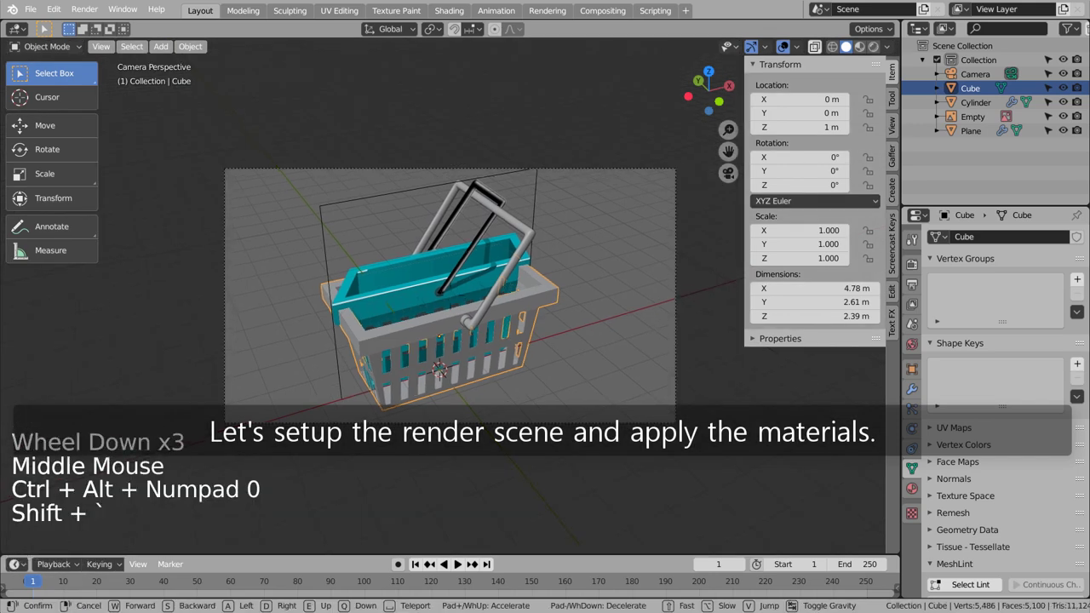
click(538, 311)
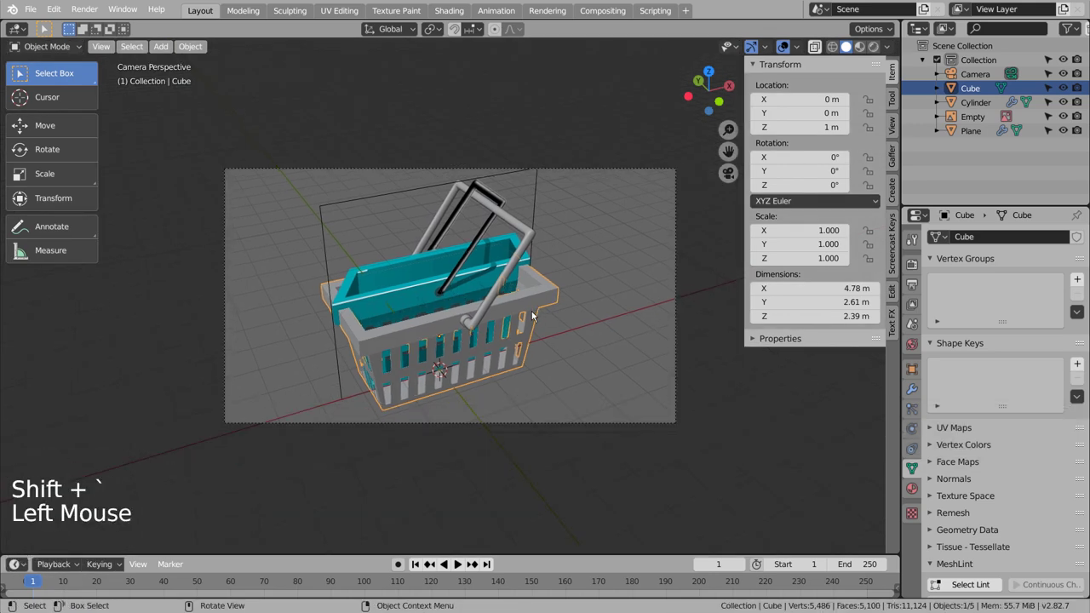
click(919, 483)
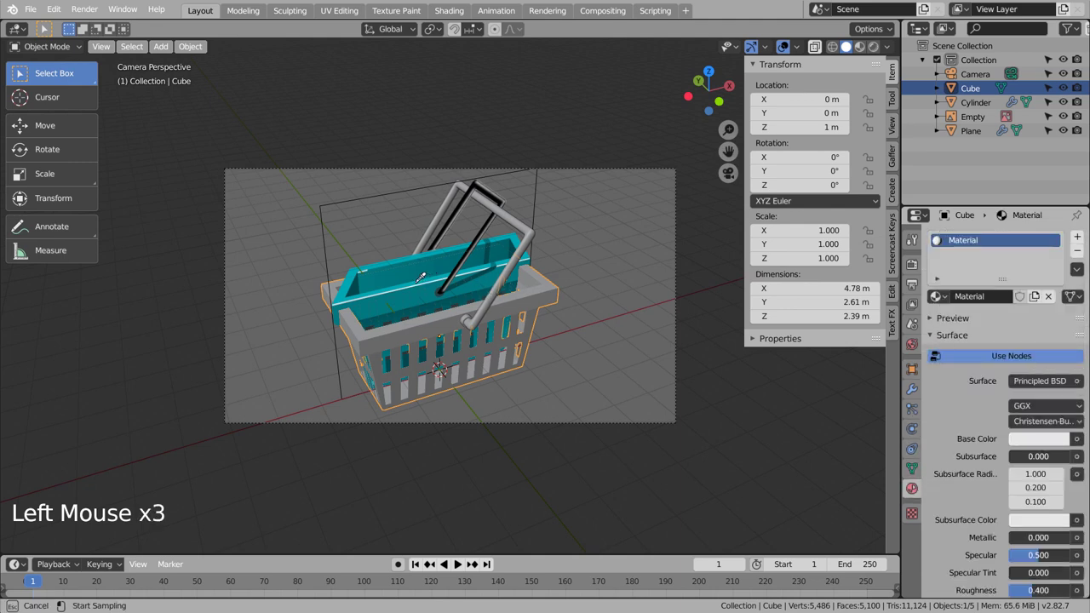
click(863, 48)
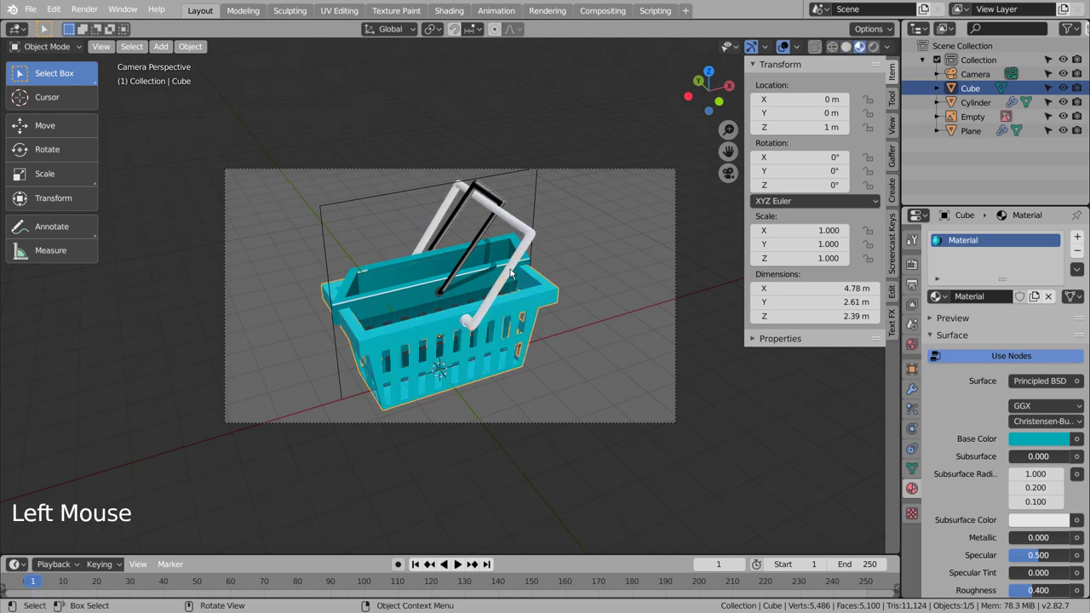
- Give the handle Plane a grey base colour and add a new grey material to the Cylinder
click(469, 318)
click(998, 298)
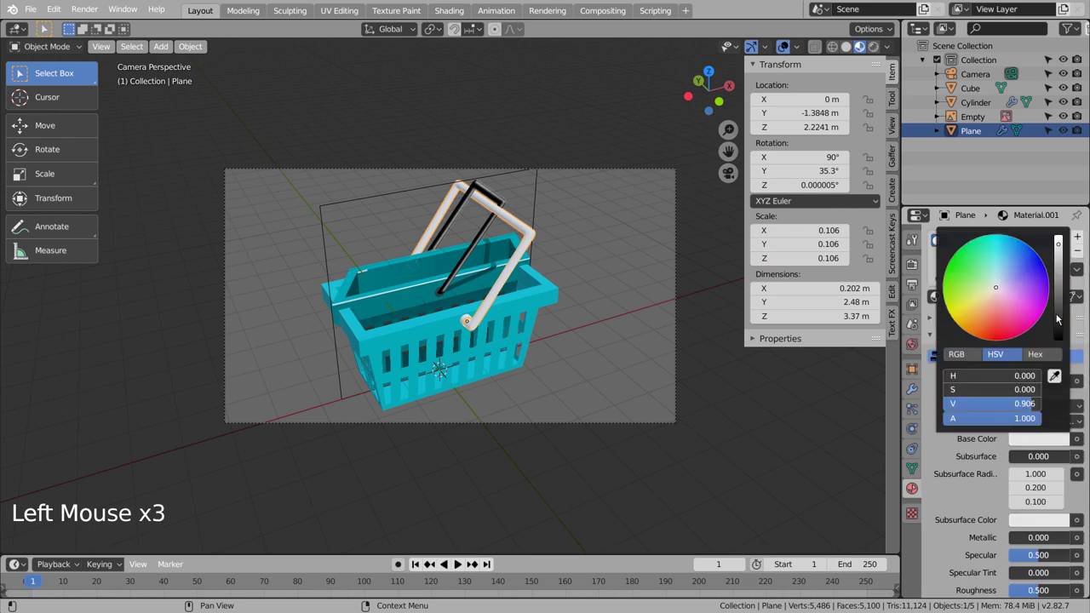
click(493, 310)
click(467, 320)
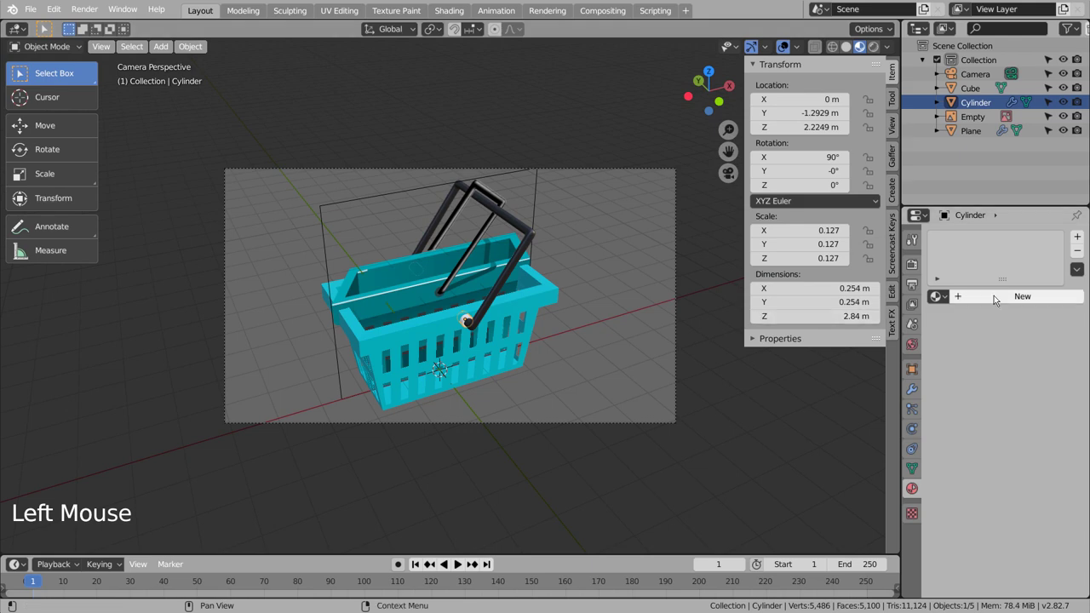
click(996, 300)
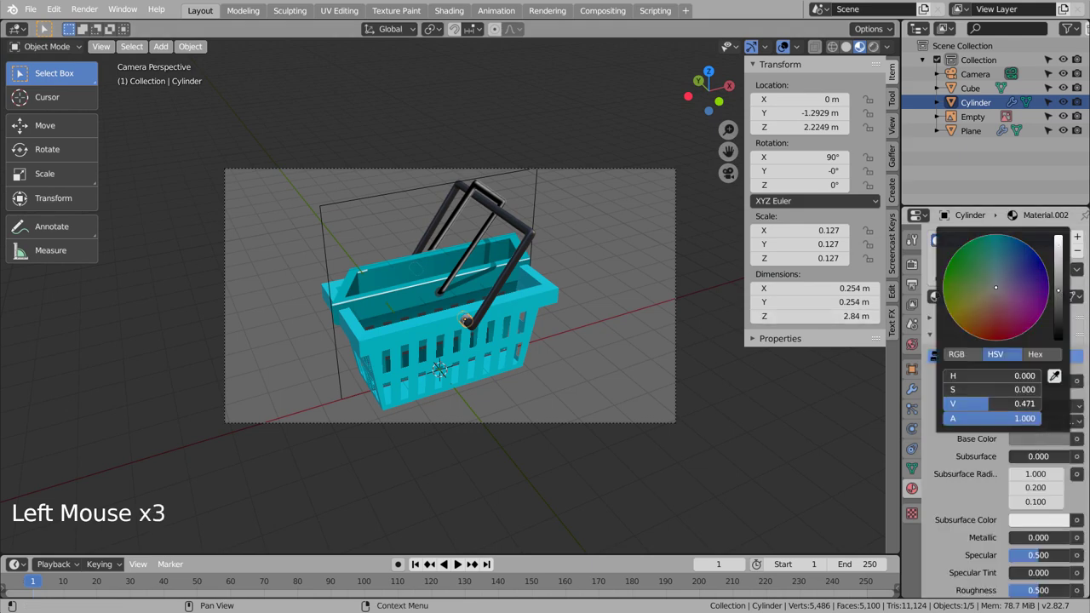
click(586, 321)
middle_click(433, 326)
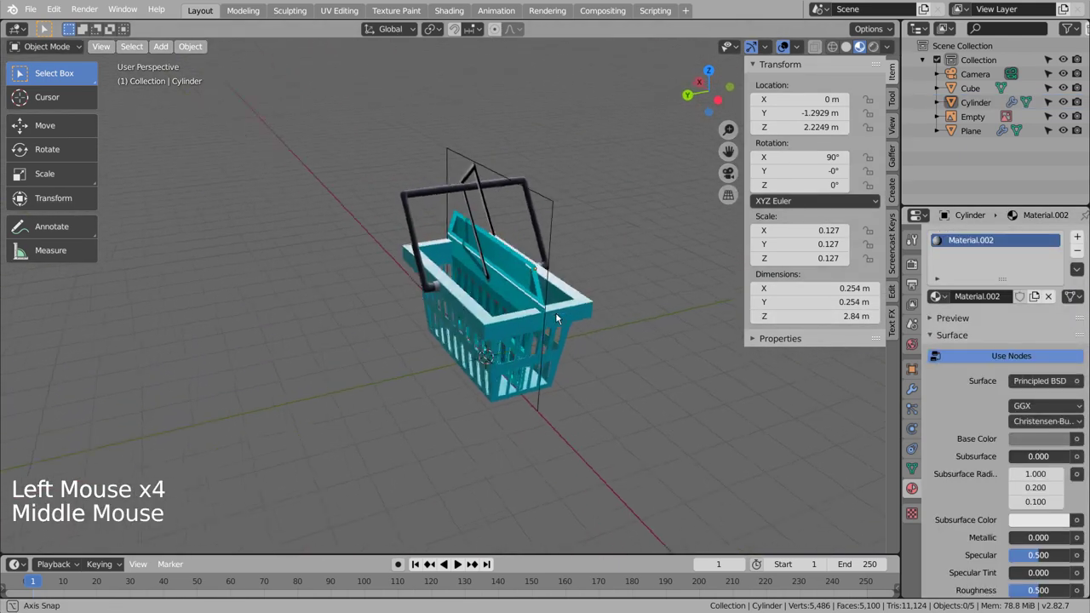
- Darken the handle material to dark grey and apply the handle parts' mirror modifiers
scroll(up, 3)
click(411, 257)
scroll(up, 3)
right_click(412, 257)
middle_click(575, 303)
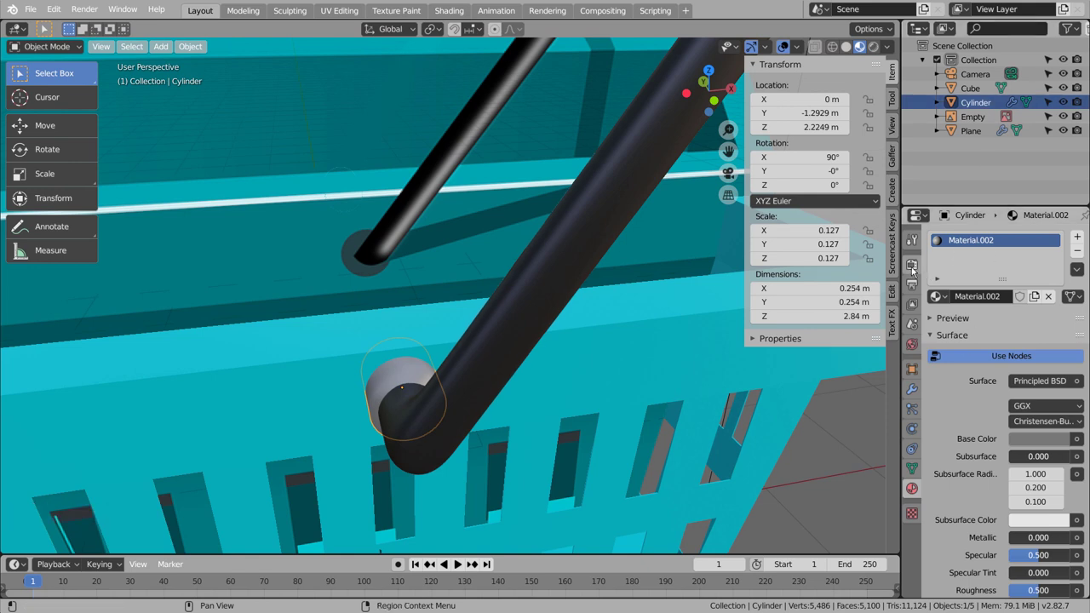
click(908, 389)
click(955, 288)
click(969, 141)
double_click(958, 281)
- Hide the reference Empty in the Outliner, leaving only basket and handle in camera view
scroll(down, 3)
click(1063, 123)
click(1077, 117)
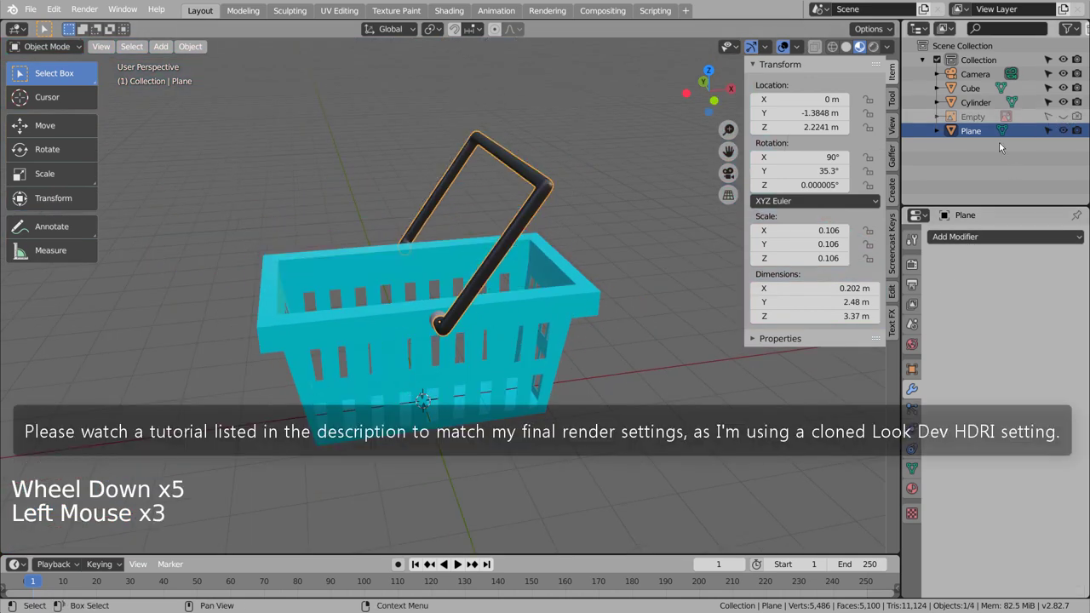
click(610, 269)
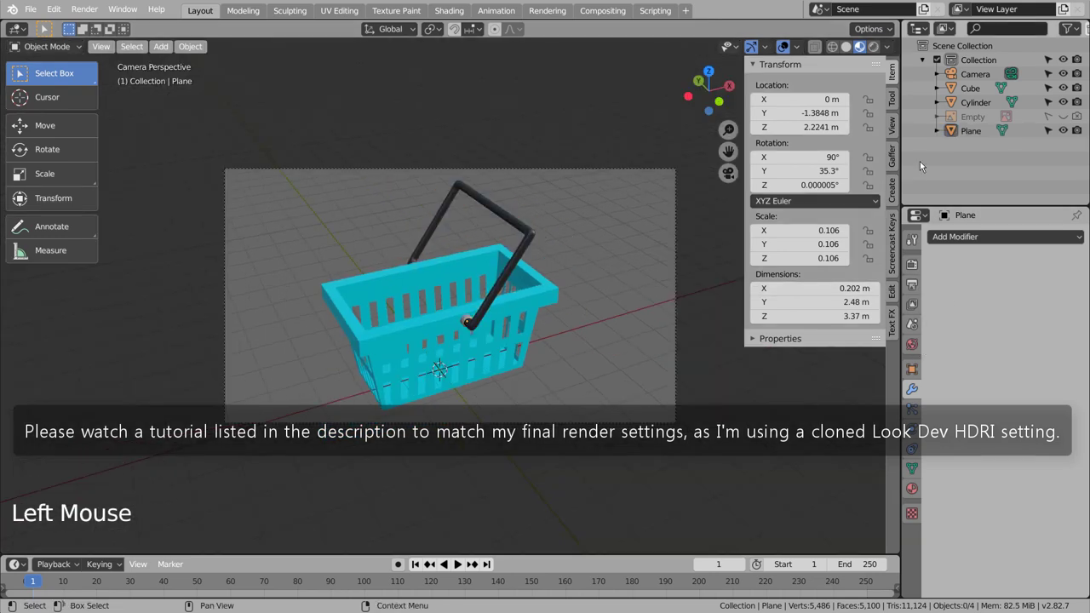
- Set the render engine to Cycles with transparent film and render the final basket image
click(917, 264)
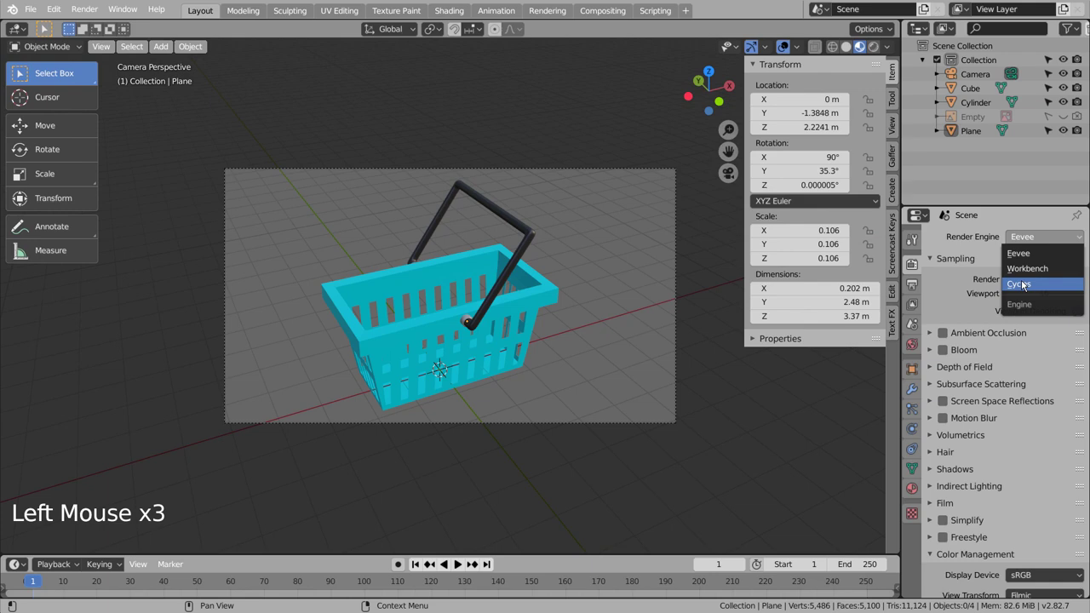
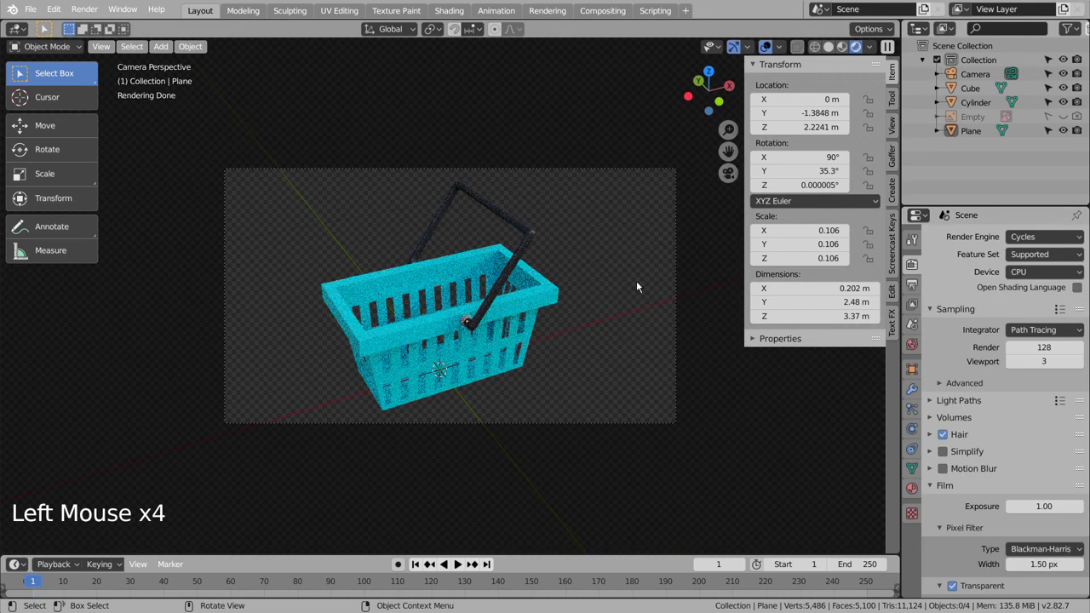
click(642, 286)
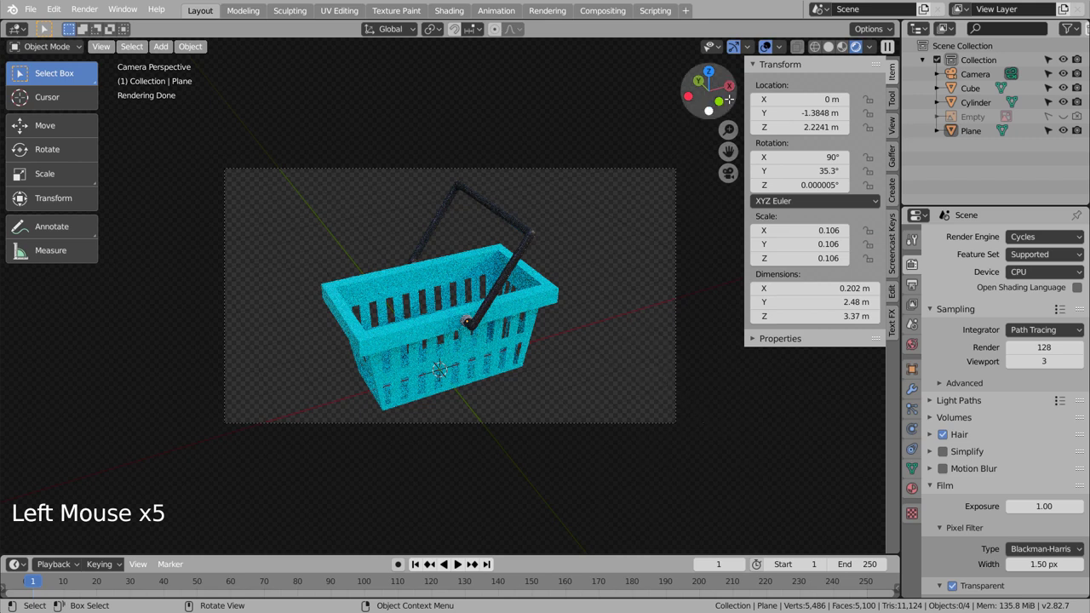
click(821, 51)
key(ctrl+s)
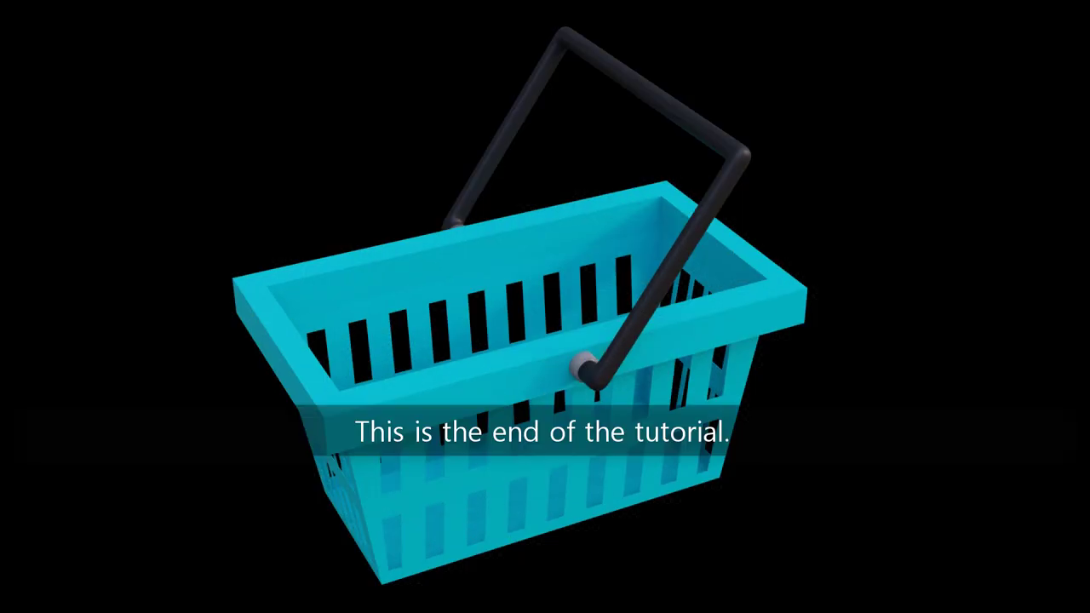